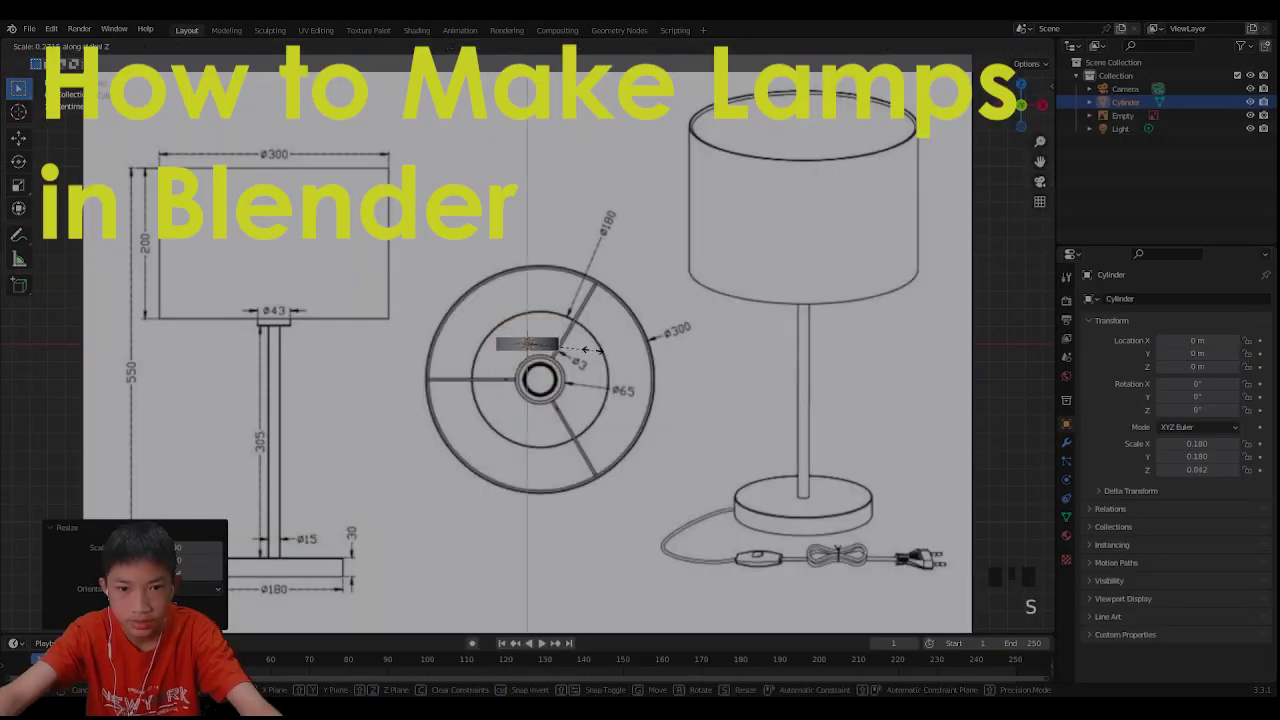
Step: Begin from the default General scene with cube, camera and light
{"action": "scroll", "scroll_direction": "down", "scroll_amount": 3}
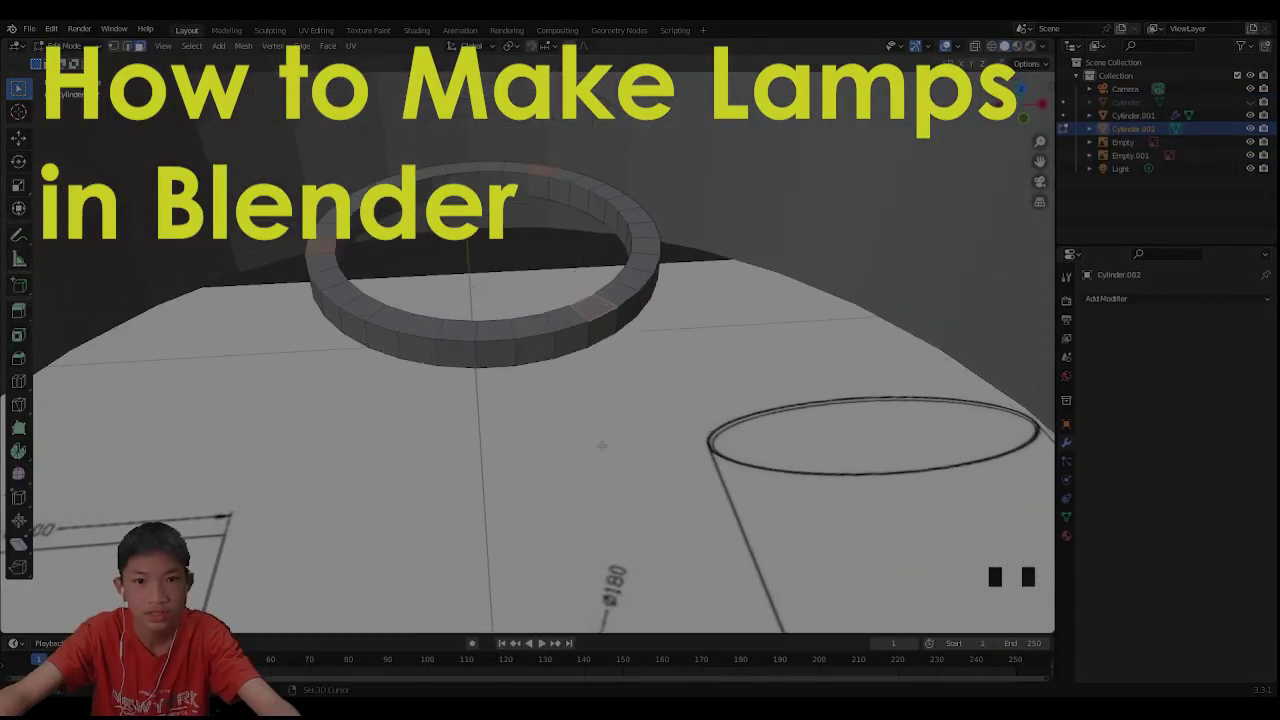
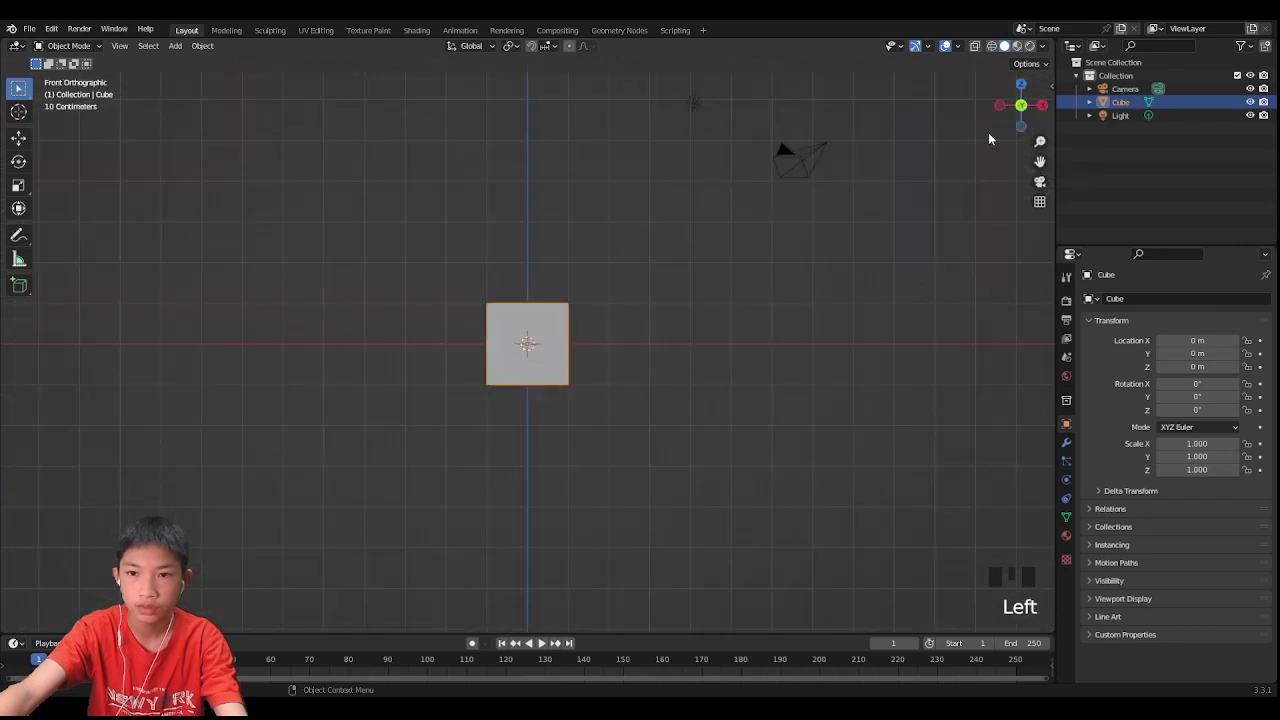
Step: Bring the lamp blueprint drawing into the scene as a reference image empty
{"action": "scroll", "scroll_direction": "up", "scroll_amount": 3}
{"action": "scroll", "scroll_direction": "down", "scroll_amount": 3}
{"action": "scroll", "scroll_direction": "down", "scroll_amount": 3}
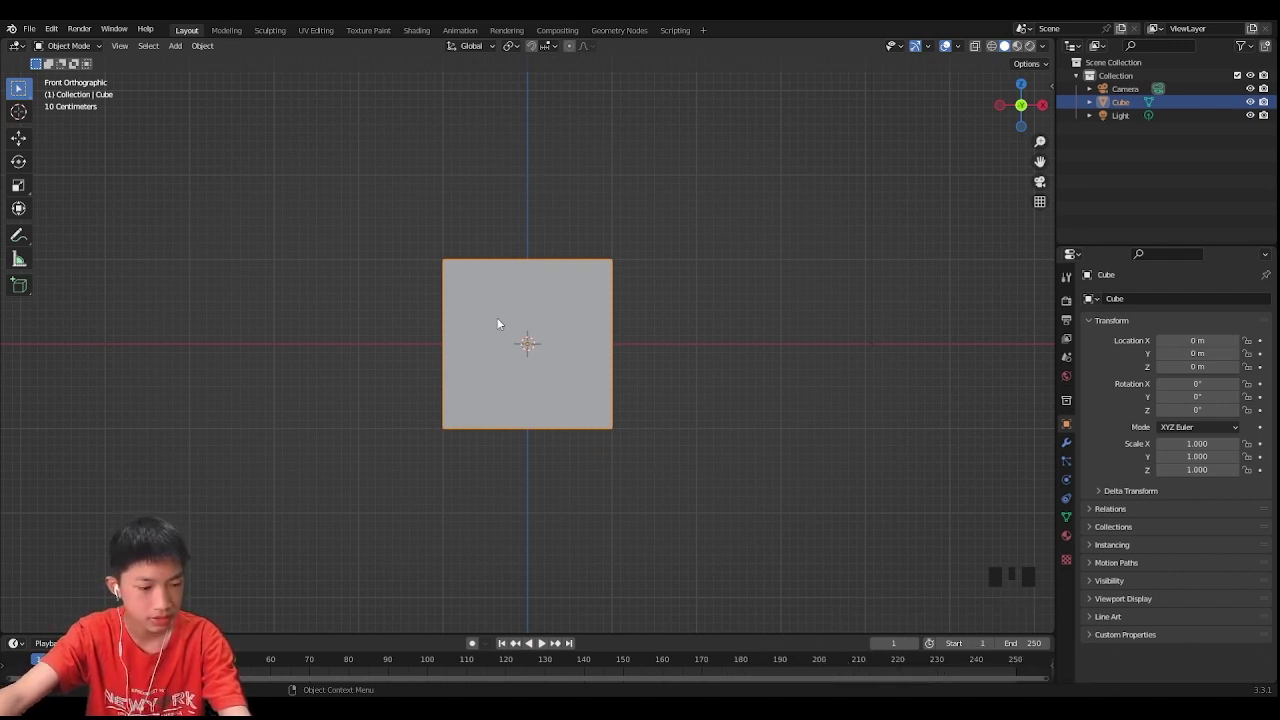
{"action": "key", "text": "shift+a"}
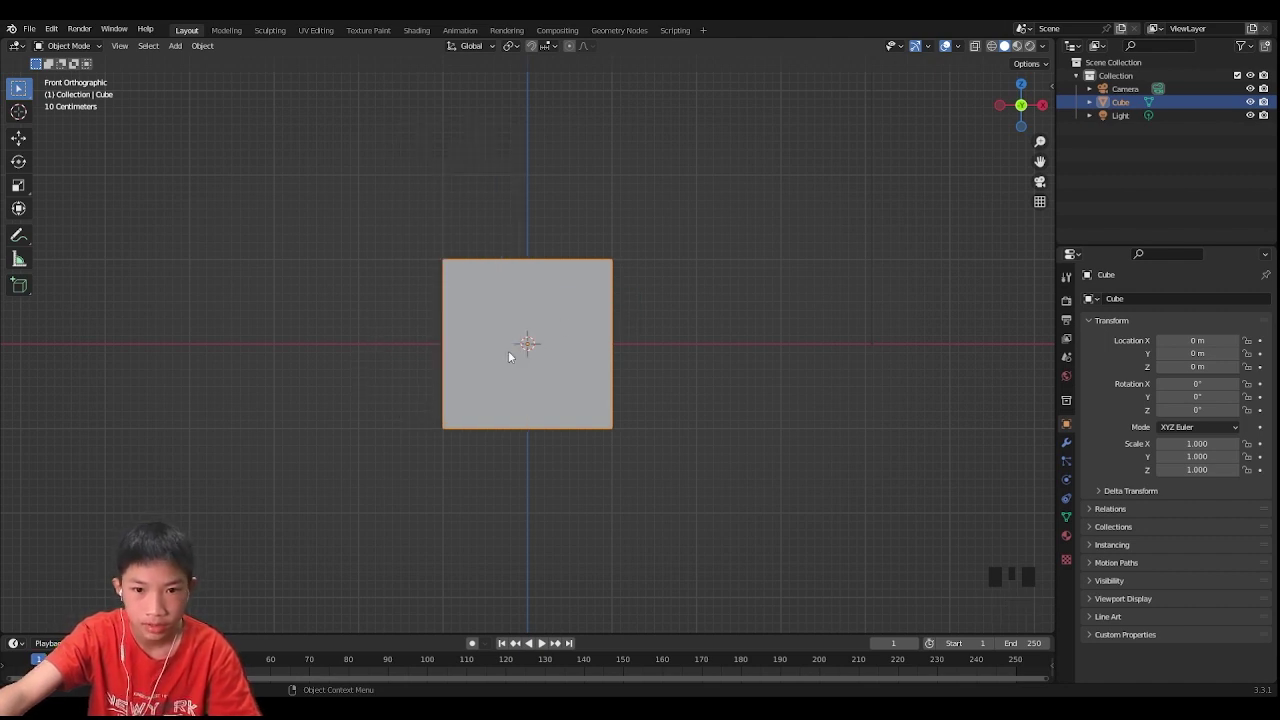
{"action": "scroll", "scroll_direction": "down", "scroll_amount": 3}
{"action": "scroll", "scroll_direction": "down", "scroll_amount": 3}
{"action": "scroll", "scroll_direction": "up", "scroll_amount": 3}
{"action": "scroll", "scroll_direction": "down", "scroll_amount": 3}
Step: Delete the default cube and face the view toward the blueprint
{"action": "left_click_drag", "start_coordinate": [540, 449], "coordinate": [637, 362]}
{"action": "left_click", "coordinate": [637, 362]}
{"action": "key", "text": "Delete"}
{"action": "left_click_drag", "start_coordinate": [669, 368], "coordinate": [663, 393]}
{"action": "scroll", "scroll_direction": "up", "scroll_amount": 3}
{"action": "scroll", "scroll_direction": "down", "scroll_amount": 3}
{"action": "middle_click", "coordinate": [547, 380]}
Step: Add a cylinder mesh at the origin for the lamp base
{"action": "key", "text": "shift+a"}
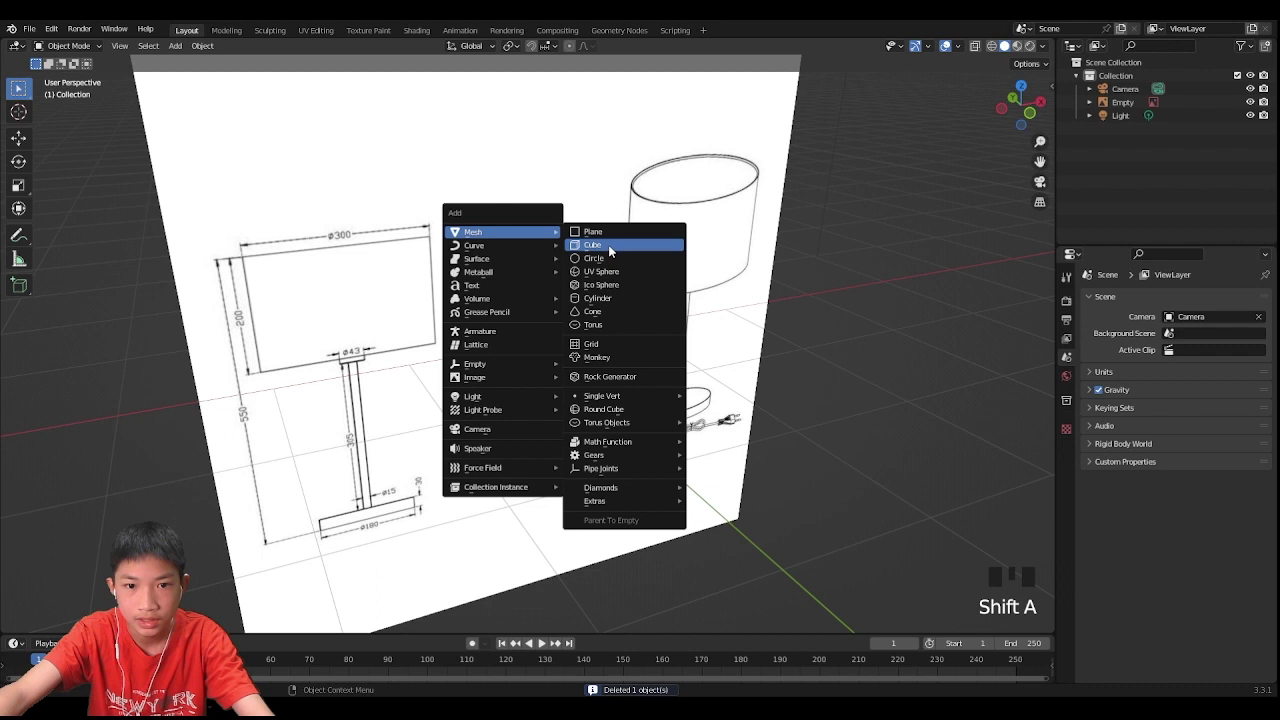
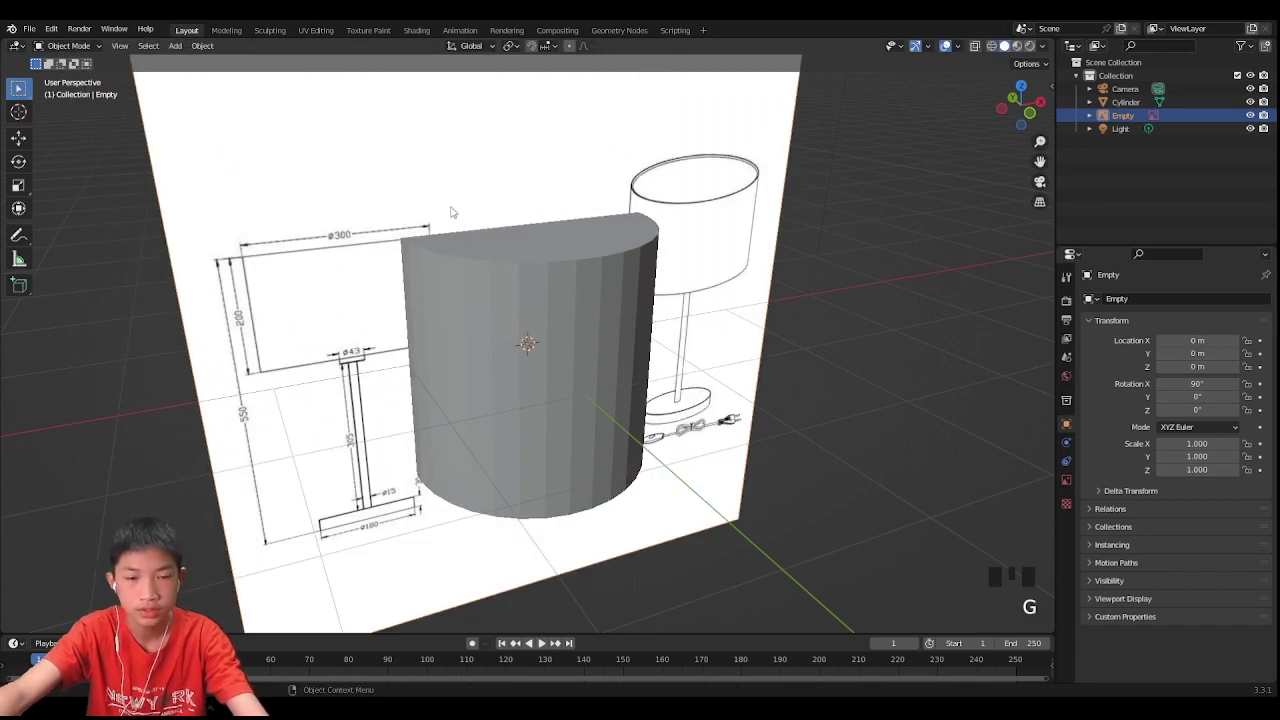
{"action": "scroll", "scroll_direction": "down", "scroll_amount": 3}
{"action": "scroll", "scroll_direction": "down", "scroll_amount": 3}
{"action": "scroll", "scroll_direction": "up", "scroll_amount": 3}
{"action": "scroll", "scroll_direction": "down", "scroll_amount": 3}
Step: Move the blueprint reference image aside along X so the cylinder stands in front of it
{"action": "left_click_drag", "start_coordinate": [503, 339], "coordinate": [494, 260]}
{"action": "left_click", "coordinate": [494, 260]}
{"action": "scroll", "scroll_direction": "down", "scroll_amount": 3}
{"action": "key", "text": "g"}
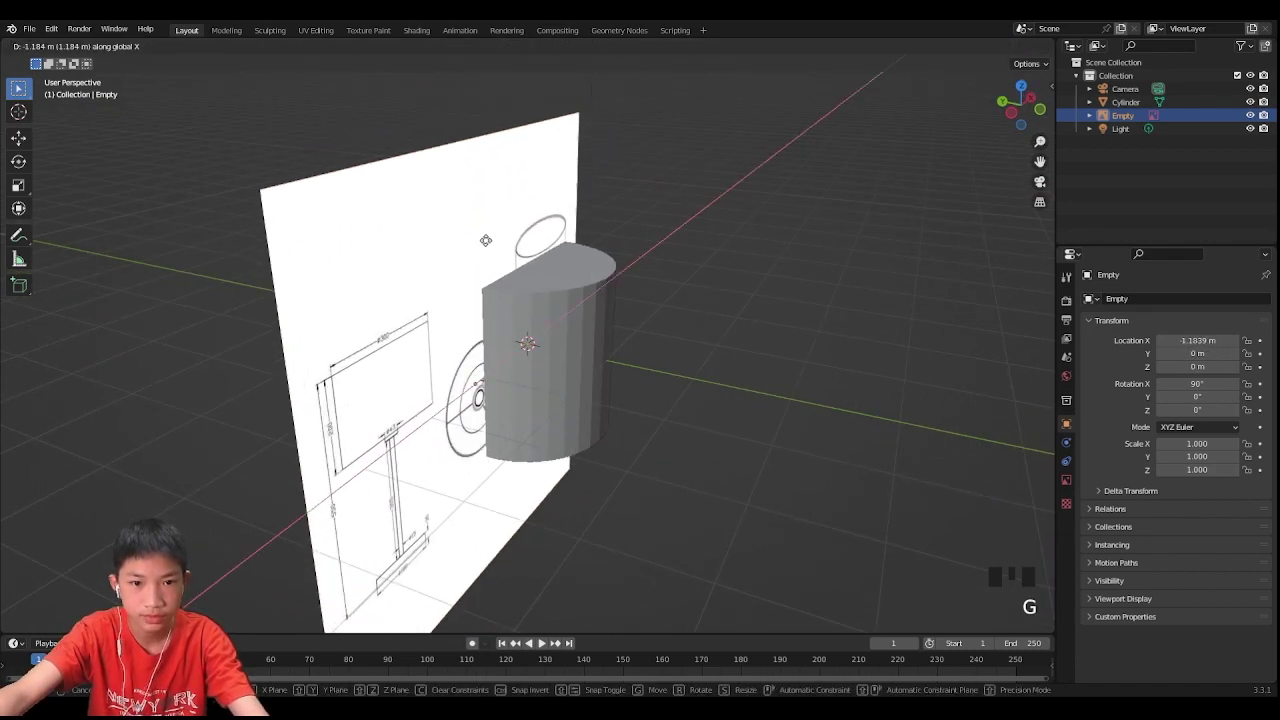
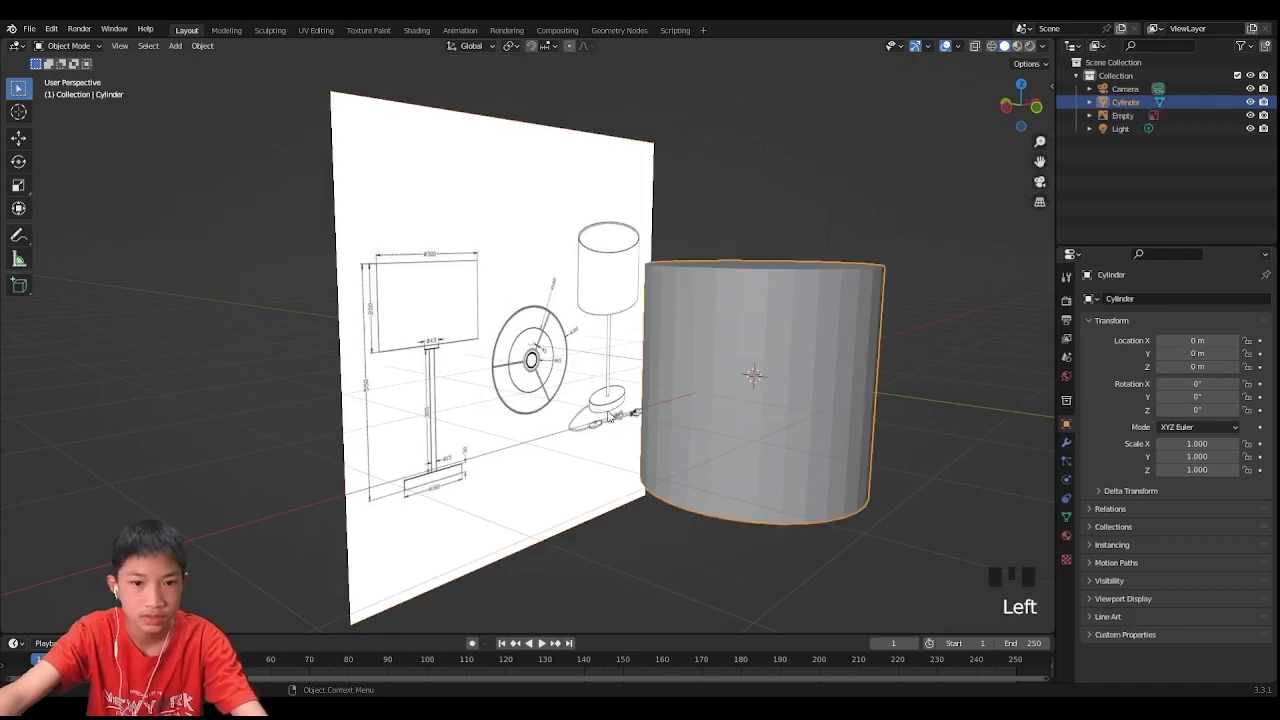
{"action": "scroll", "scroll_direction": "up", "scroll_amount": 3}
{"action": "scroll", "scroll_direction": "down", "scroll_amount": 3}
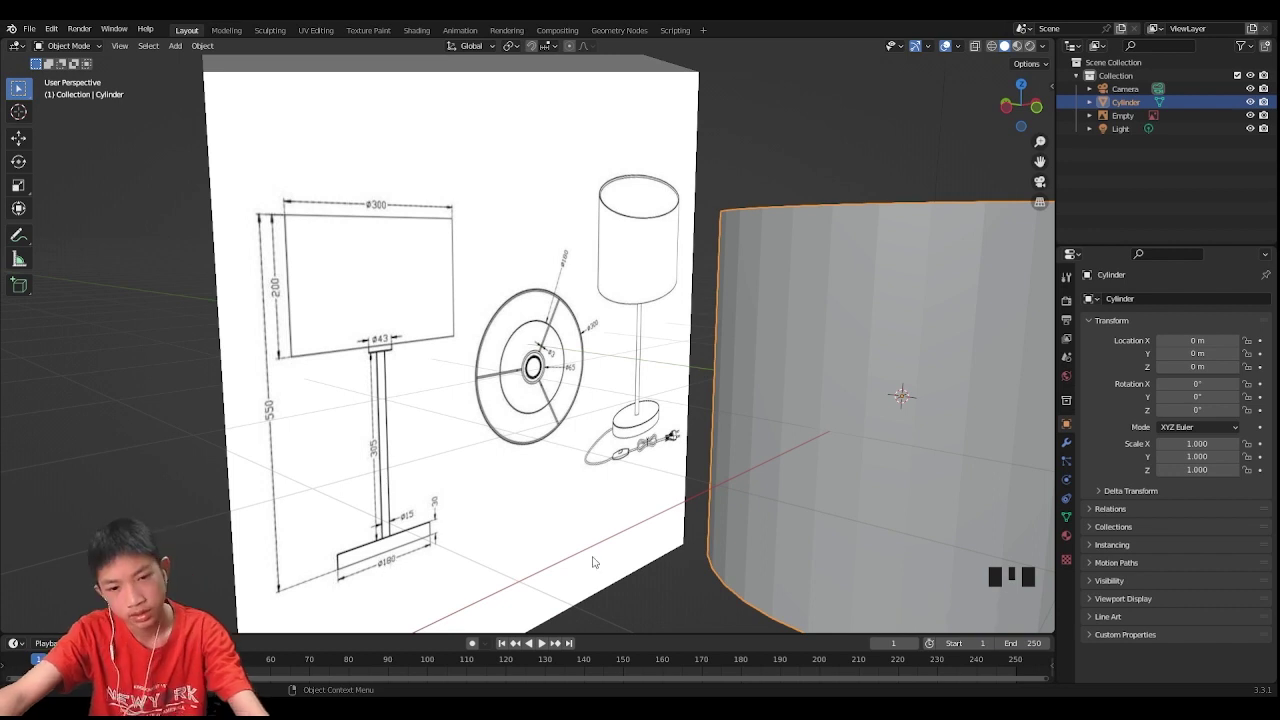
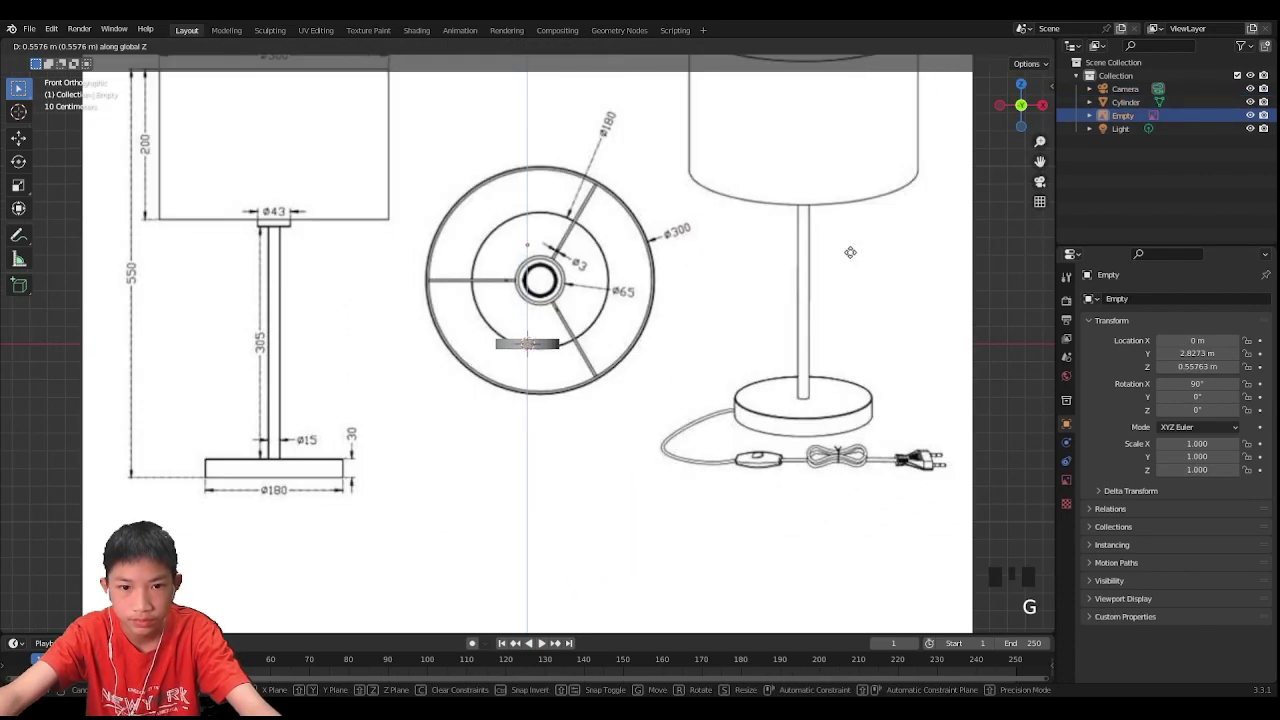
Step: Grab and scale the blueprint until its 180 mm base outline overlaps the flattened disc
{"action": "key", "text": "g"}
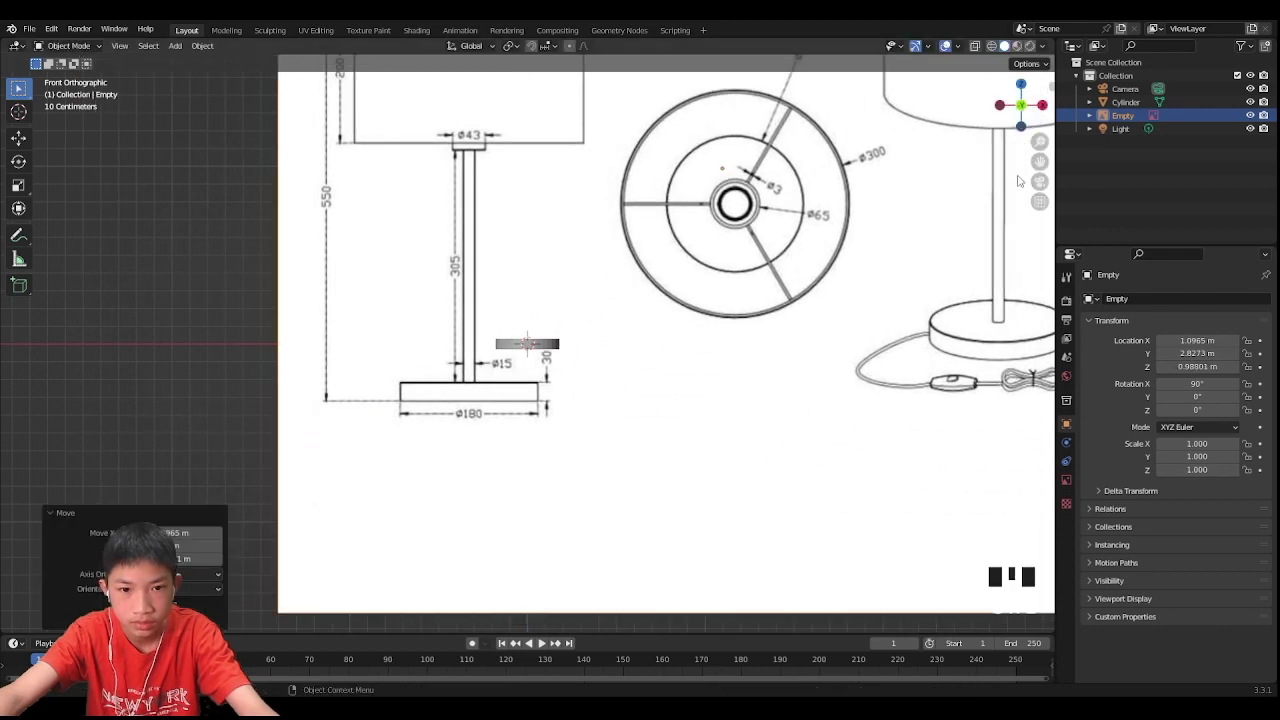
{"action": "scroll", "scroll_direction": "down", "scroll_amount": 3}
{"action": "key", "text": "s"}
{"action": "scroll", "scroll_direction": "up", "scroll_amount": 3}
{"action": "key", "text": "g"}
{"action": "scroll", "scroll_direction": "up", "scroll_amount": 3}
{"action": "key", "text": "s"}
{"action": "key", "text": "g"}
{"action": "scroll", "scroll_direction": "up", "scroll_amount": 3}
{"action": "scroll", "scroll_direction": "down", "scroll_amount": 3}
{"action": "key", "text": "s"}
{"action": "key", "text": "g"}
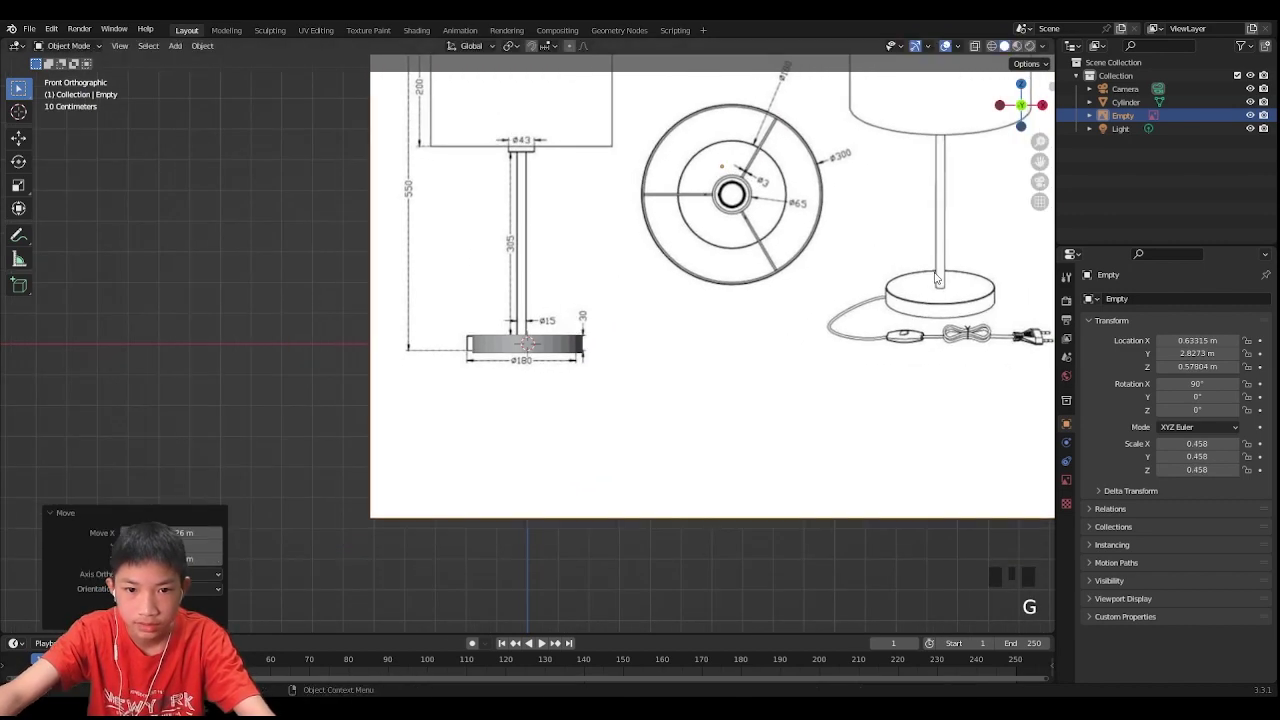
{"action": "scroll", "scroll_direction": "up", "scroll_amount": 3}
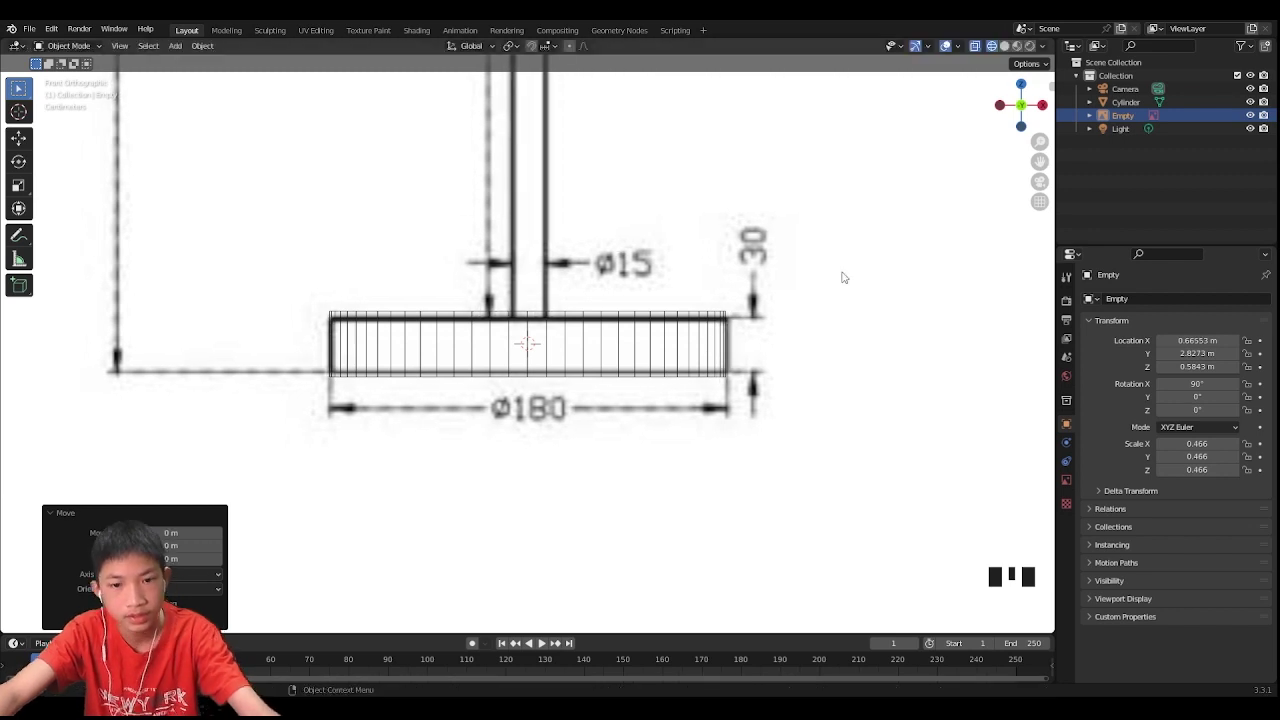
Step: Inset the base's top face to 15 mm and extrude a short stem upward
{"action": "left_click", "coordinate": [711, 339]}
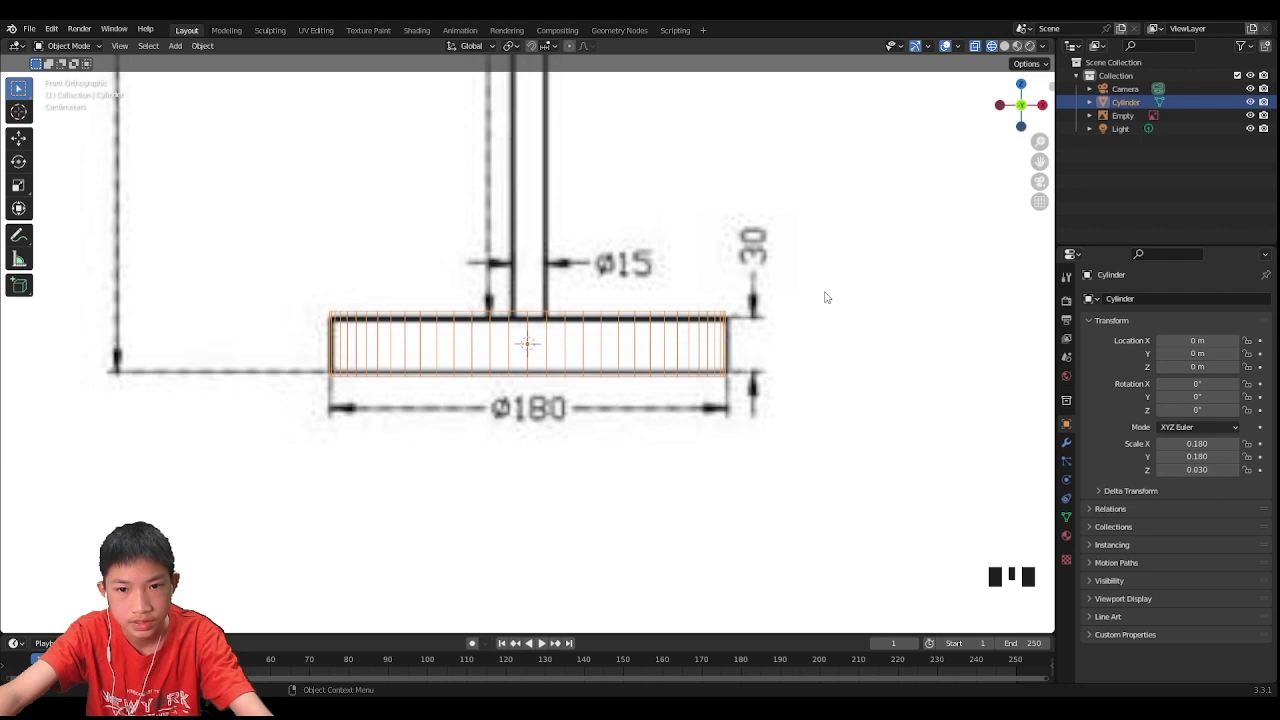
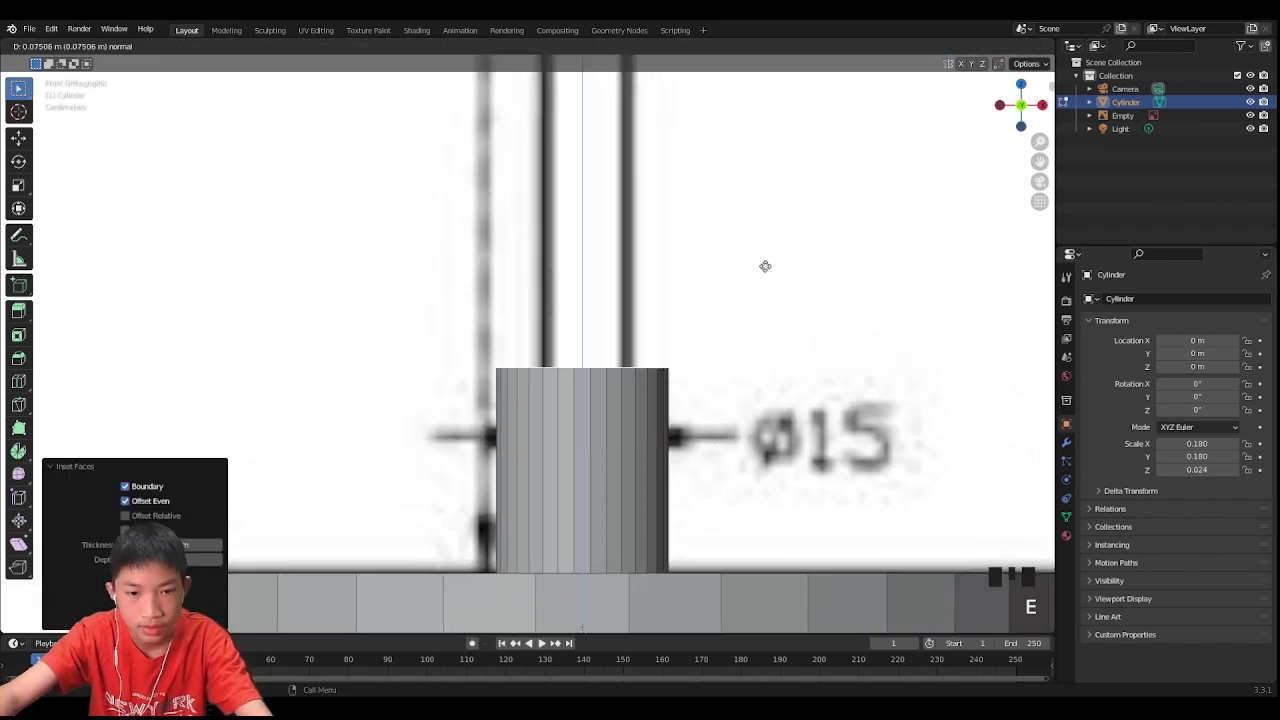
{"action": "scroll", "scroll_direction": "down", "scroll_amount": 3}
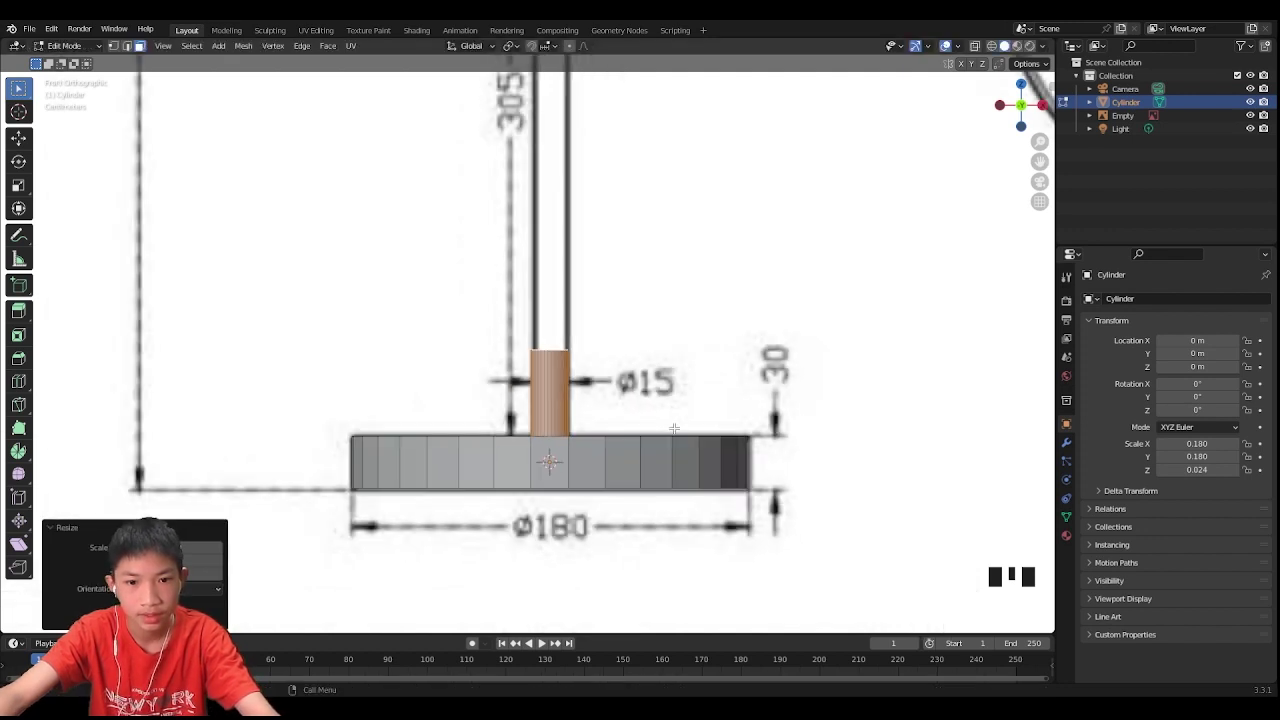
{"action": "left_click", "coordinate": [730, 380]}
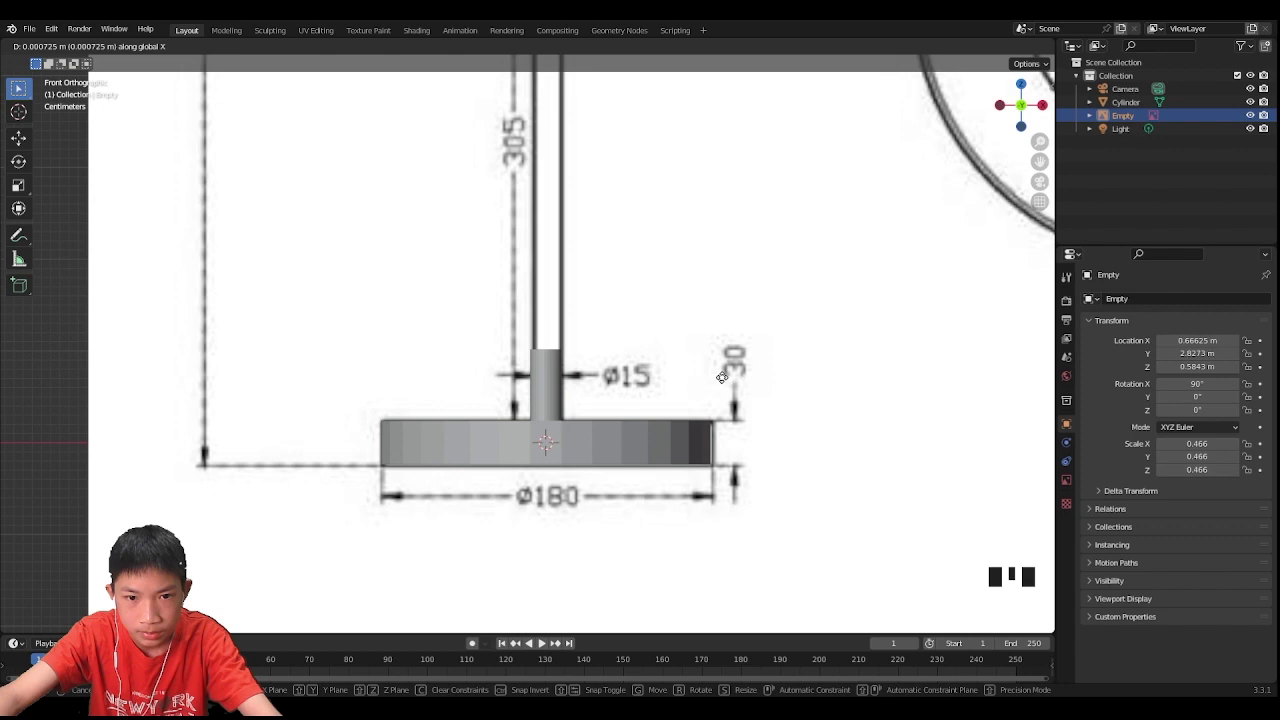
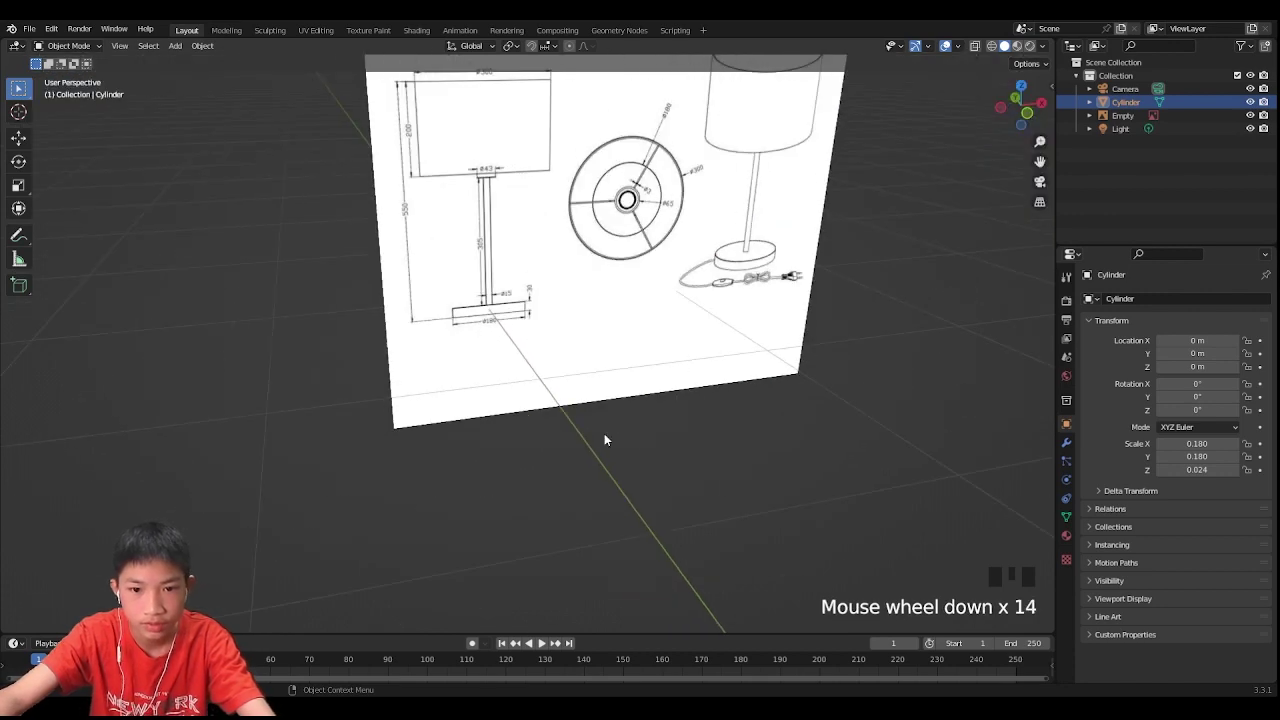
Step: Select the base-and-stem object and pull the stem's top face up to full height
{"action": "middle_click", "coordinate": [606, 437]}
{"action": "scroll", "scroll_direction": "up", "scroll_amount": 3}
{"action": "left_click_drag", "start_coordinate": [597, 448], "coordinate": [555, 380]}
{"action": "scroll", "scroll_direction": "up", "scroll_amount": 3}
{"action": "scroll", "scroll_direction": "down", "scroll_amount": 3}
{"action": "left_click_drag", "start_coordinate": [550, 404], "coordinate": [563, 404]}
{"action": "left_click", "coordinate": [563, 404]}
{"action": "scroll", "scroll_direction": "up", "scroll_amount": 3}
{"action": "scroll", "scroll_direction": "down", "scroll_amount": 3}
{"action": "scroll", "scroll_direction": "down", "scroll_amount": 3}
{"action": "scroll", "scroll_direction": "up", "scroll_amount": 3}
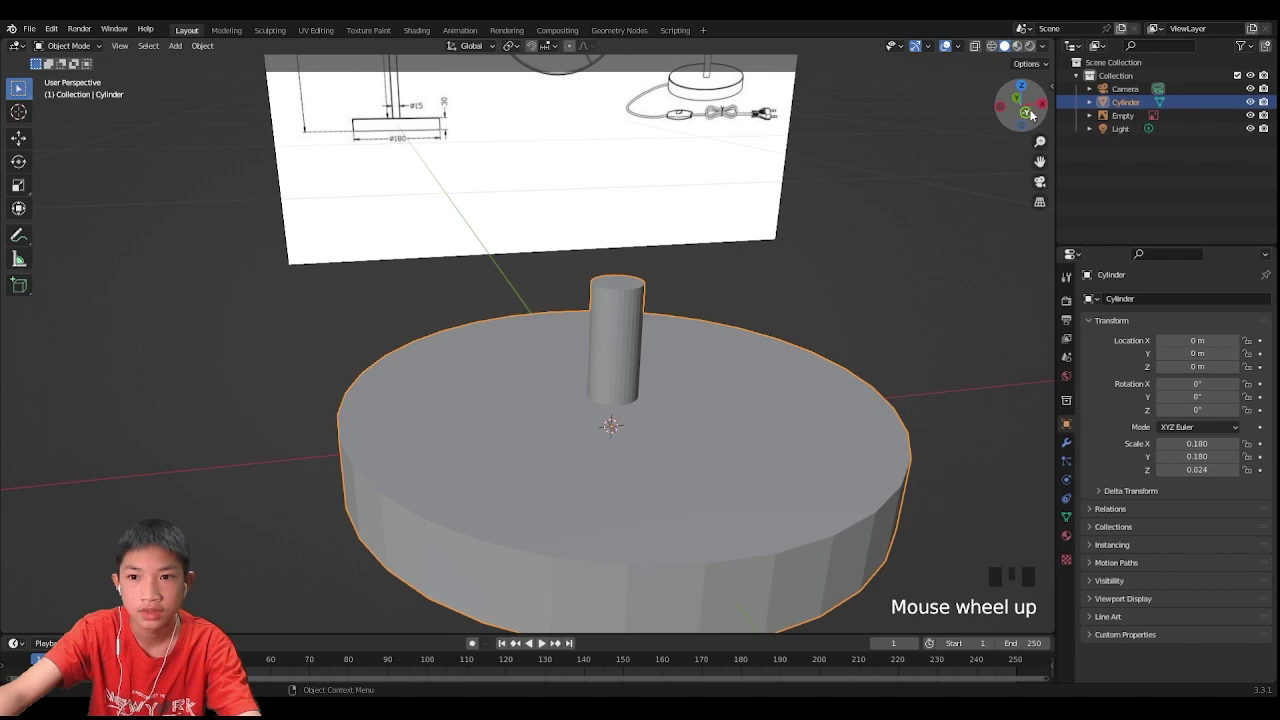
Step: Check the base and stem against the drawing in straight-on front view
{"action": "left_click", "coordinate": [1035, 115]}
{"action": "scroll", "scroll_direction": "up", "scroll_amount": 3}
{"action": "left_click_drag", "start_coordinate": [491, 265], "coordinate": [464, 205]}
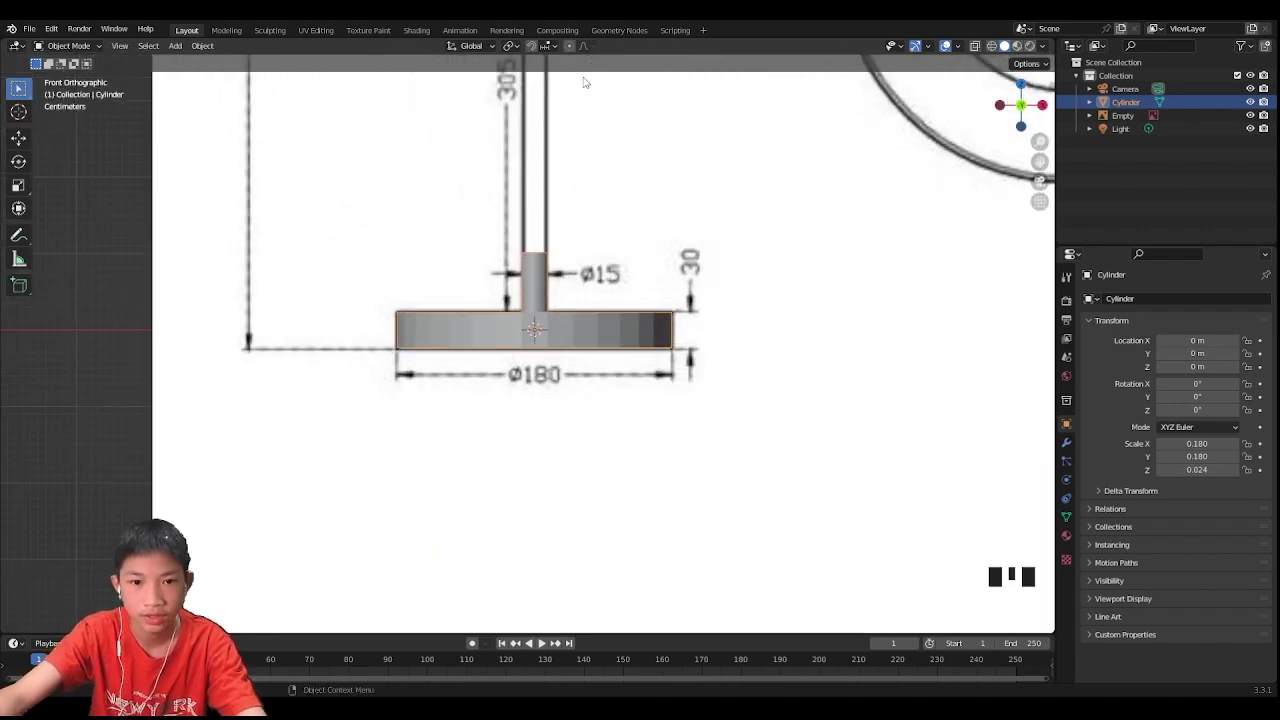
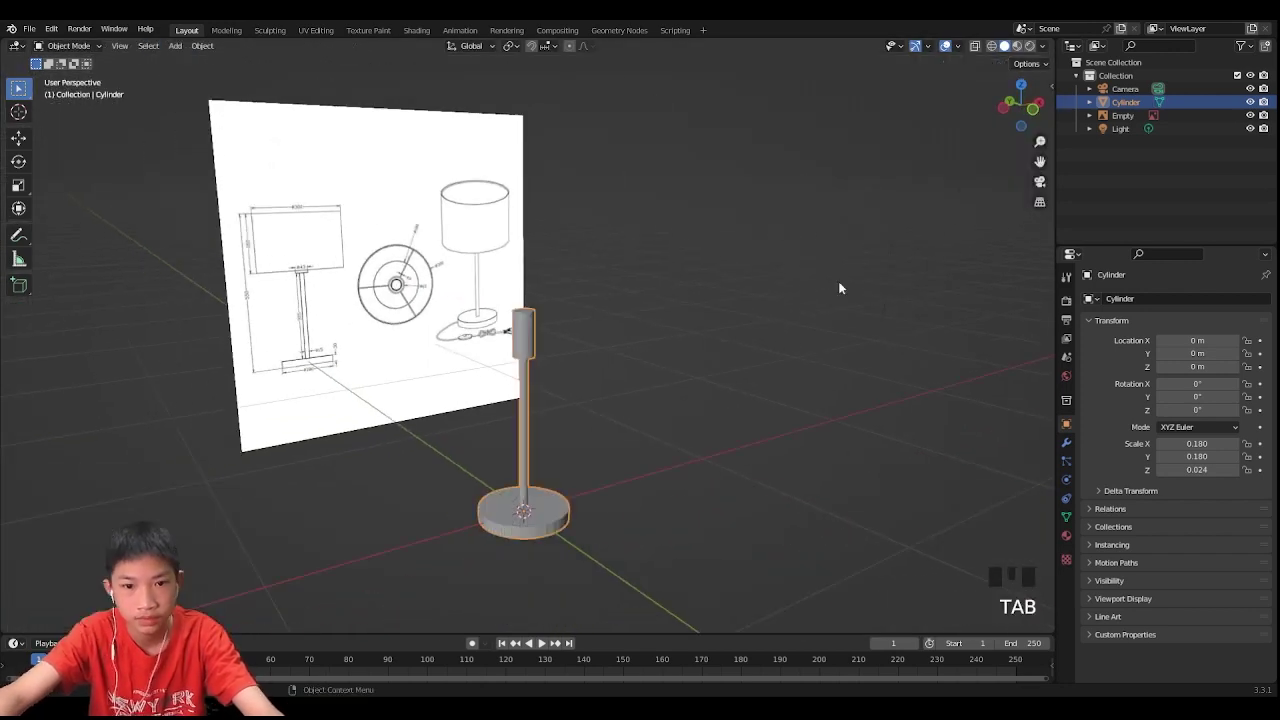
Step: Add a shade cylinder scaled 0.3 × 0.3 × 0.2 and raise it to the stem top
{"action": "scroll", "scroll_direction": "down", "scroll_amount": 3}
{"action": "left_click_drag", "start_coordinate": [832, 318], "coordinate": [637, 357]}
{"action": "key", "text": "shift+a"}
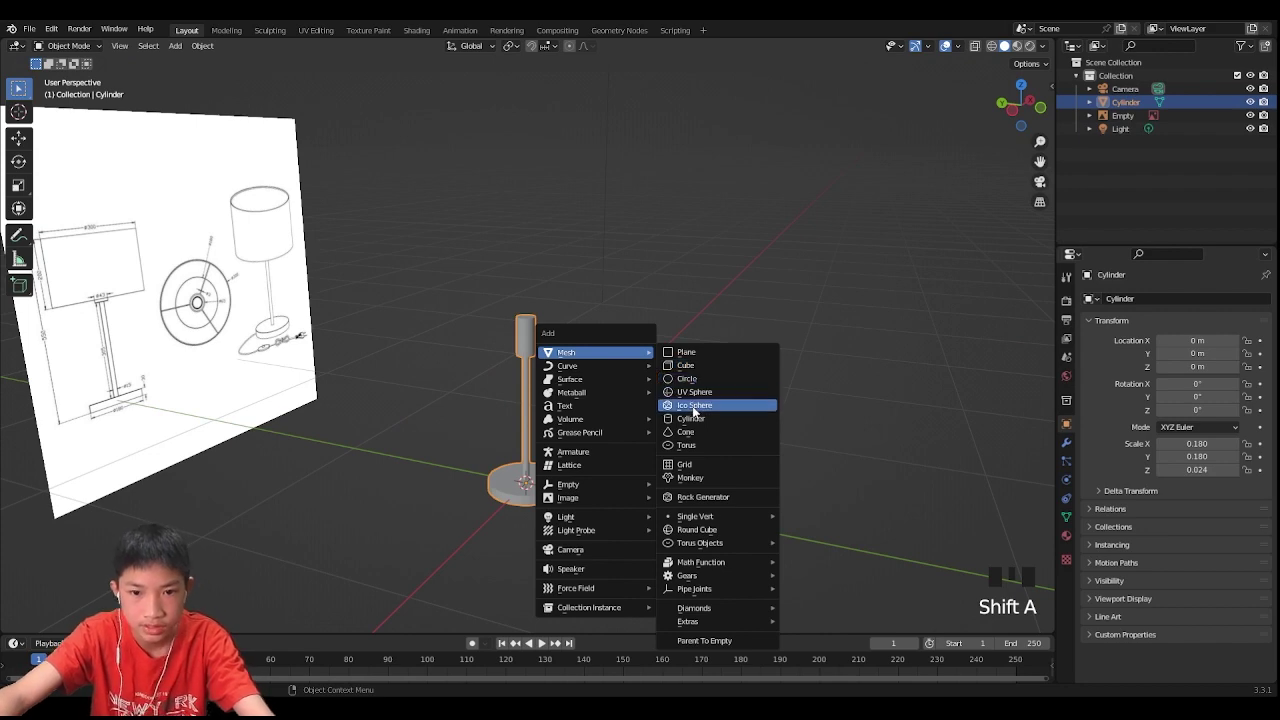
{"action": "key", "text": "g"}
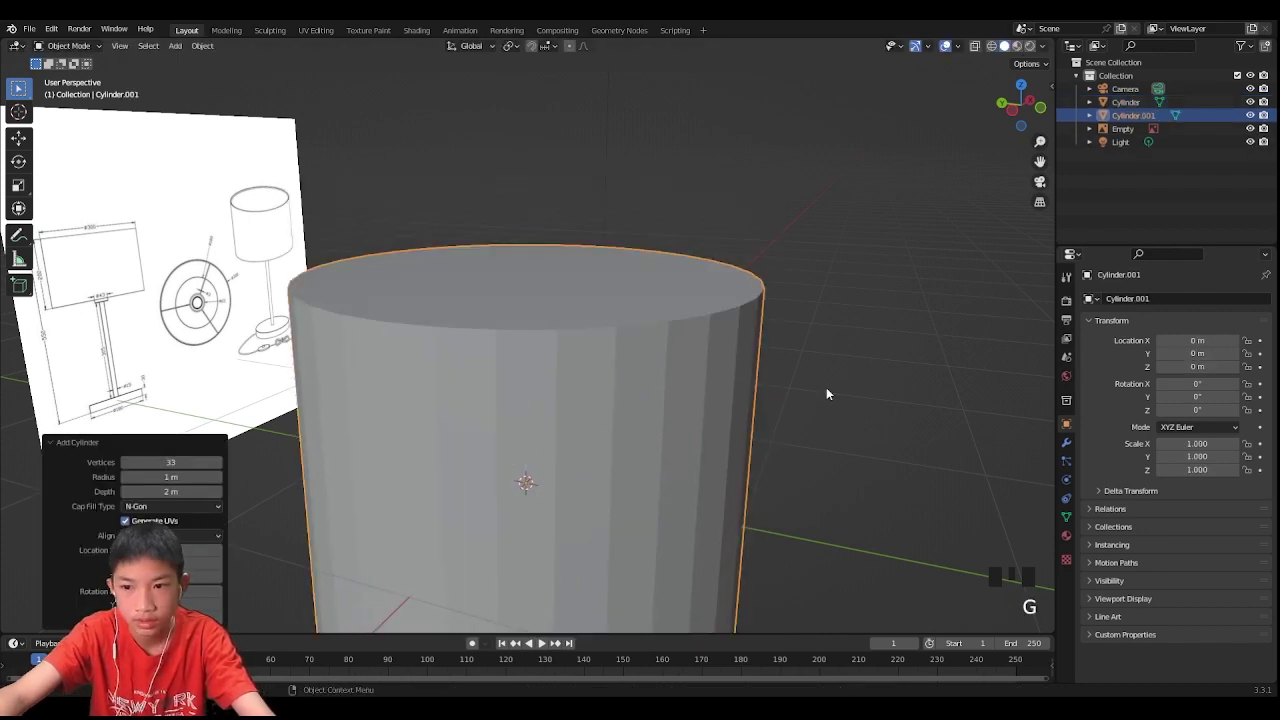
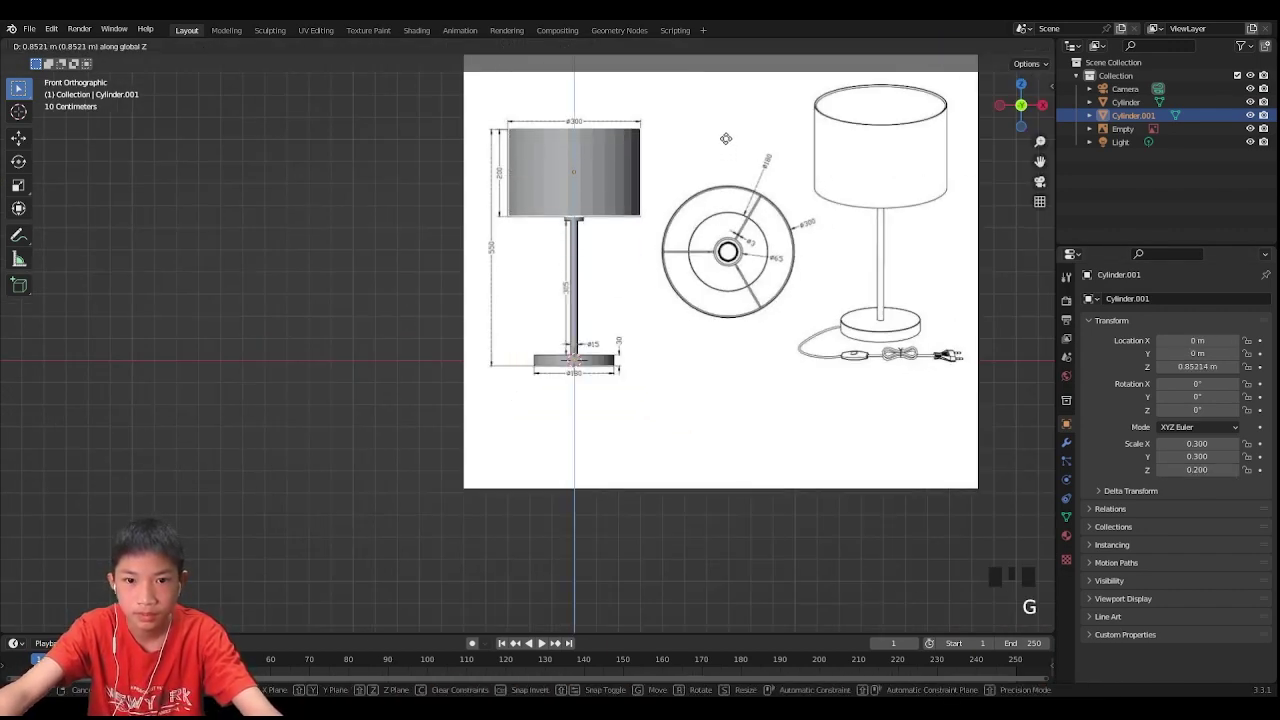
{"action": "scroll", "scroll_direction": "up", "scroll_amount": 3}
{"action": "left_click_drag", "start_coordinate": [618, 359], "coordinate": [578, 478]}
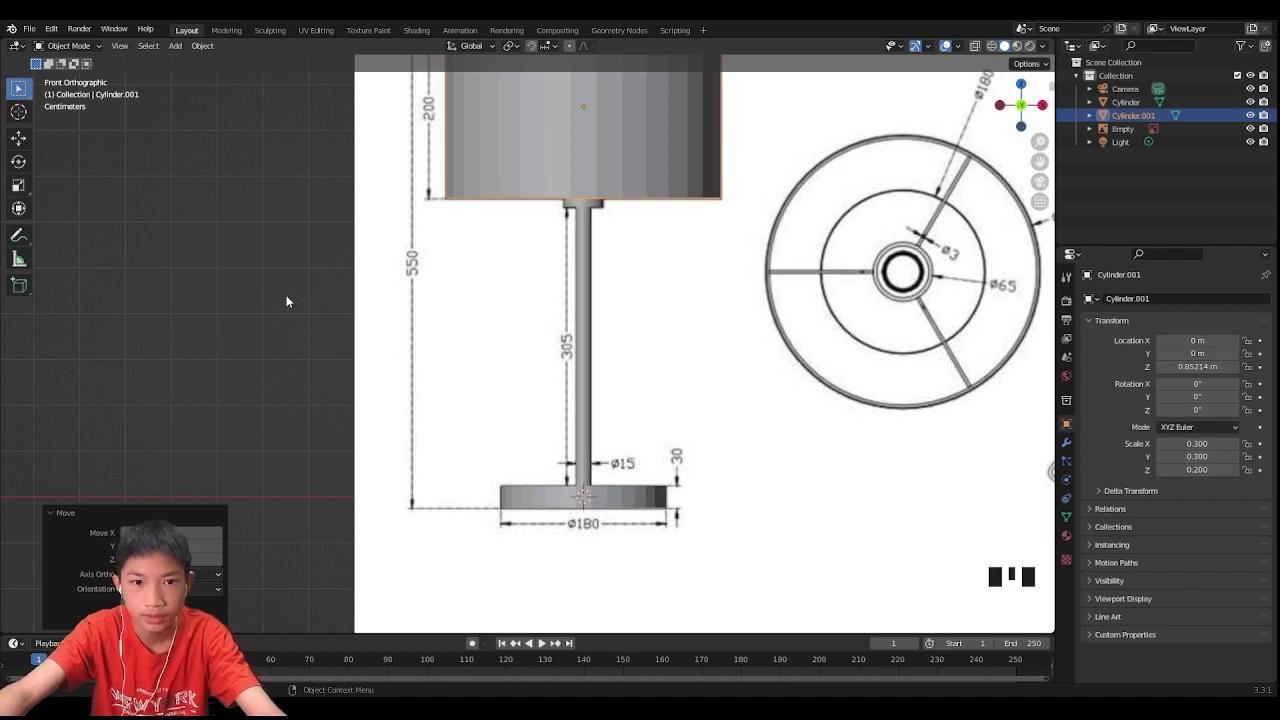
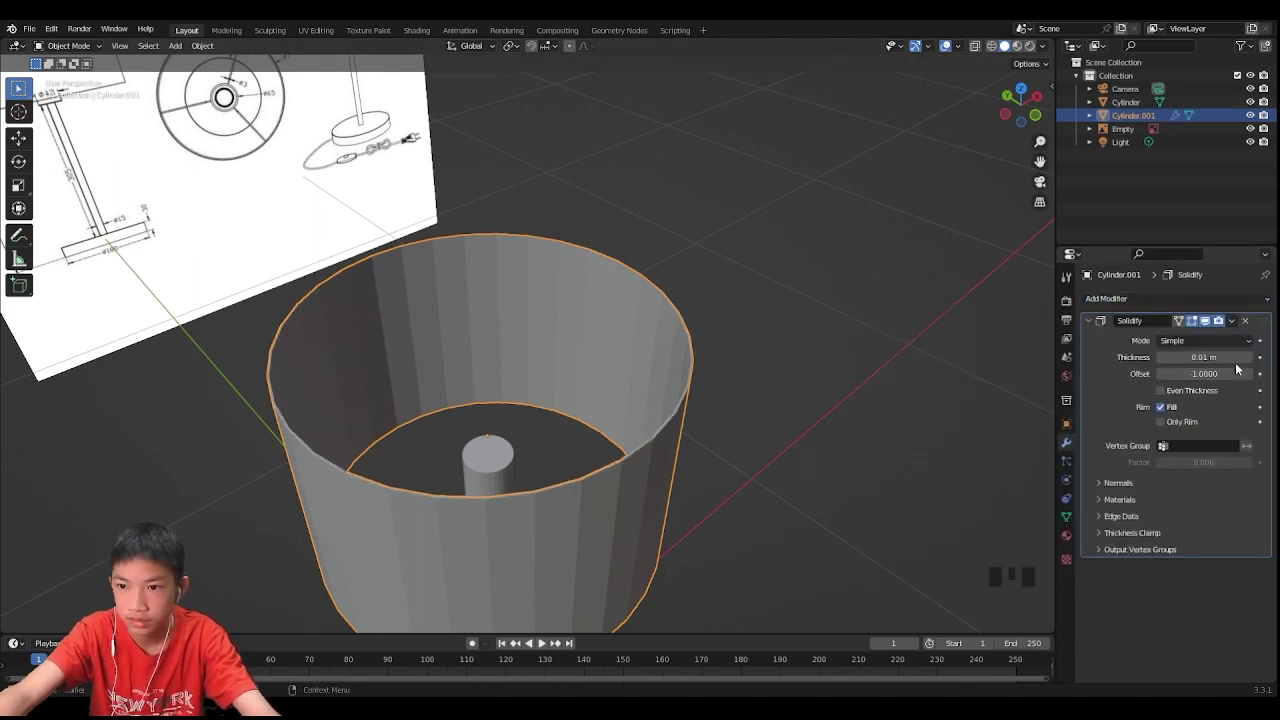
Step: Duplicate the blueprint reference image to lay a flat copy beneath the lamp
{"action": "scroll", "scroll_direction": "down", "scroll_amount": 3}
{"action": "left_click", "coordinate": [352, 197]}
{"action": "key", "text": "shift+d"}
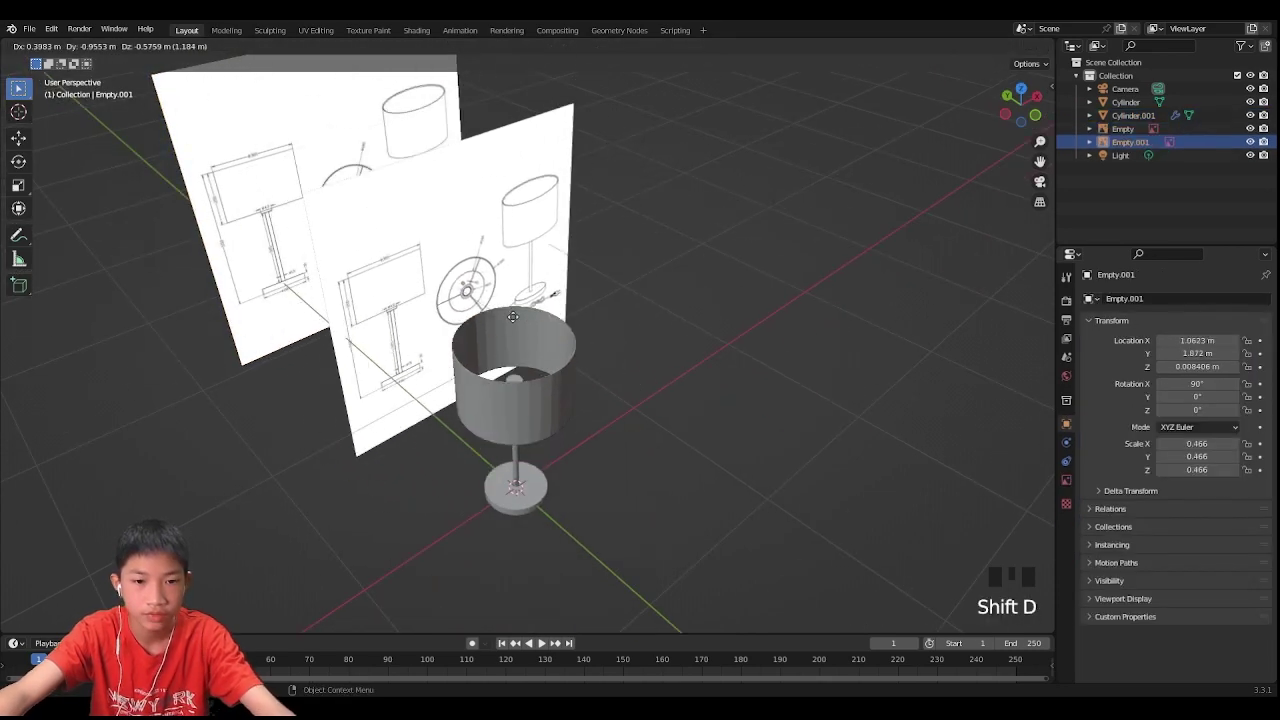
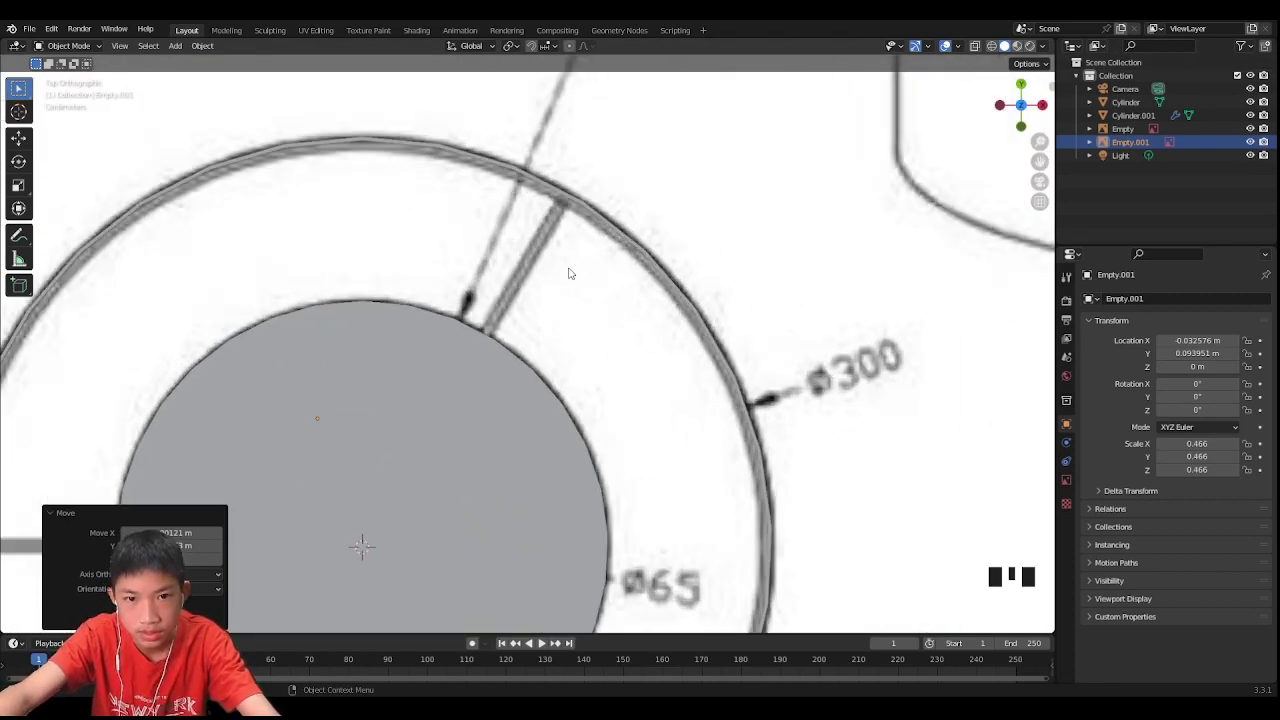
{"action": "scroll", "scroll_direction": "up", "scroll_amount": 3}
{"action": "scroll", "scroll_direction": "up", "scroll_amount": 3}
{"action": "middle_click", "coordinate": [683, 307]}
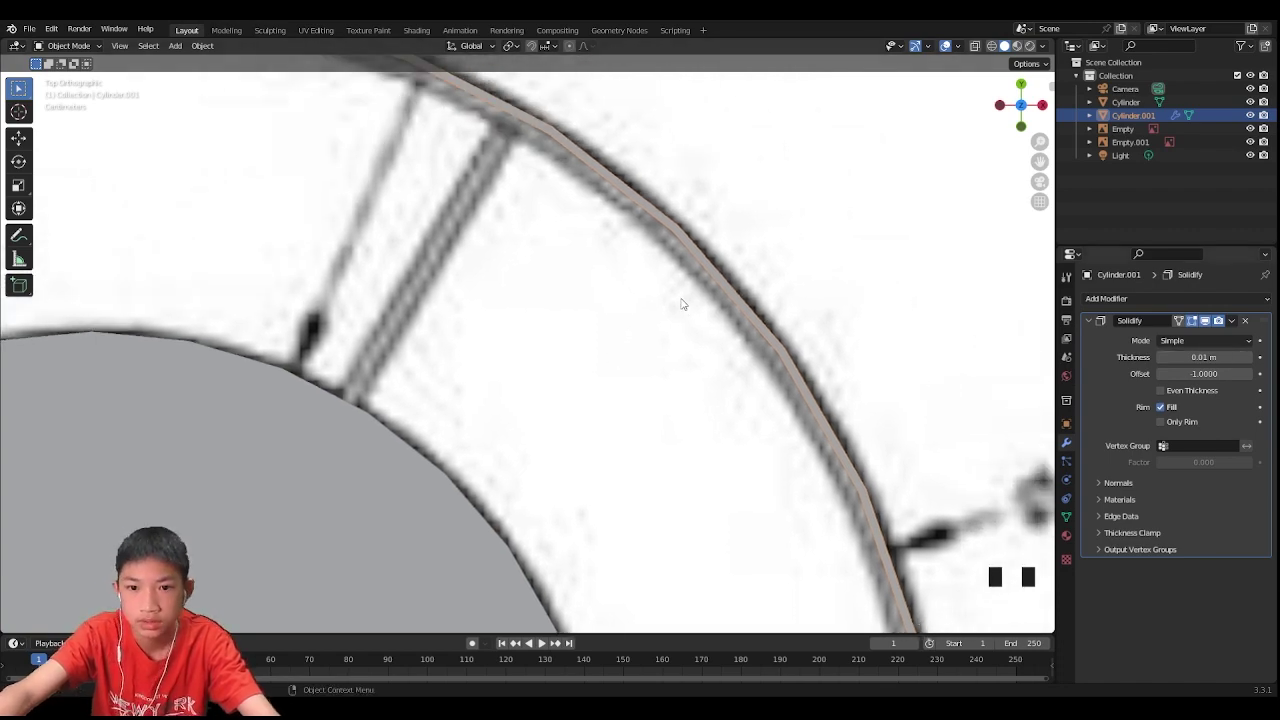
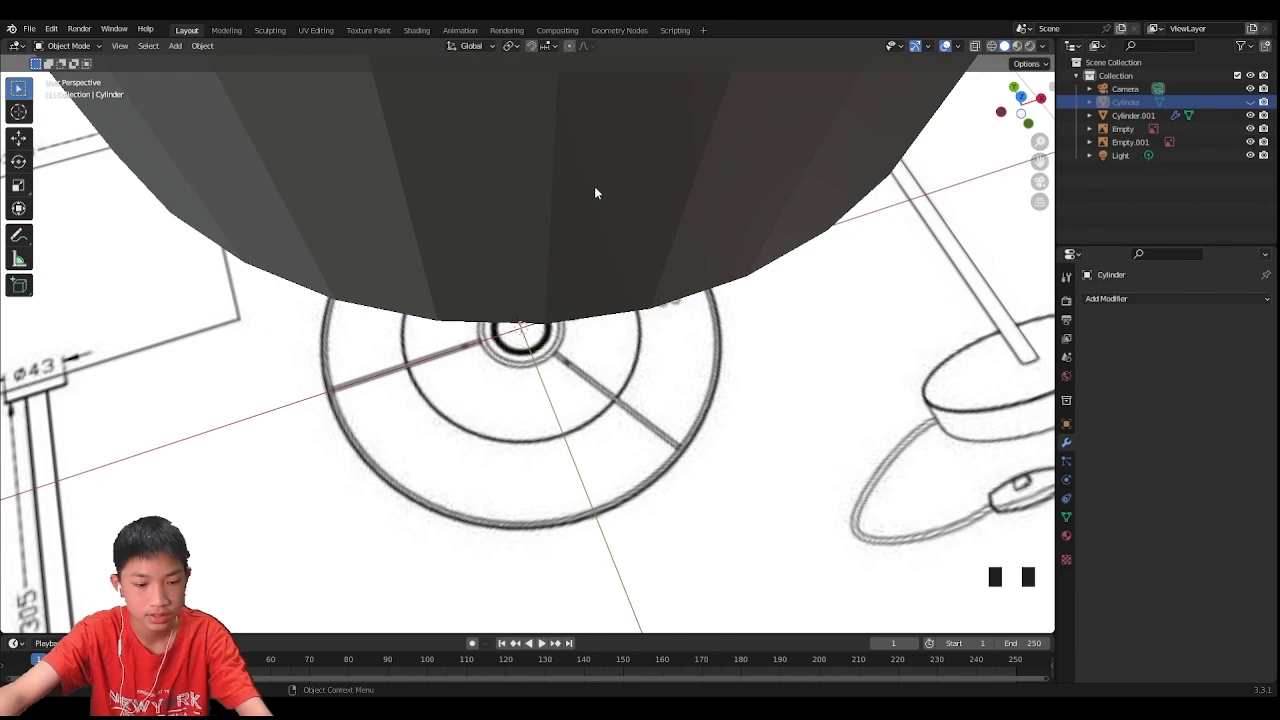
{"action": "scroll", "scroll_direction": "down", "scroll_amount": 3}
{"action": "middle_click", "coordinate": [463, 368]}
{"action": "left_click_drag", "start_coordinate": [641, 401], "coordinate": [647, 367]}
Step: Tilt the view into the shade to place the thin ring on the stem top
{"action": "scroll", "scroll_direction": "up", "scroll_amount": 3}
{"action": "middle_click", "coordinate": [594, 74]}
{"action": "scroll", "scroll_direction": "up", "scroll_amount": 3}
{"action": "left_click_drag", "start_coordinate": [560, 211], "coordinate": [558, 251]}
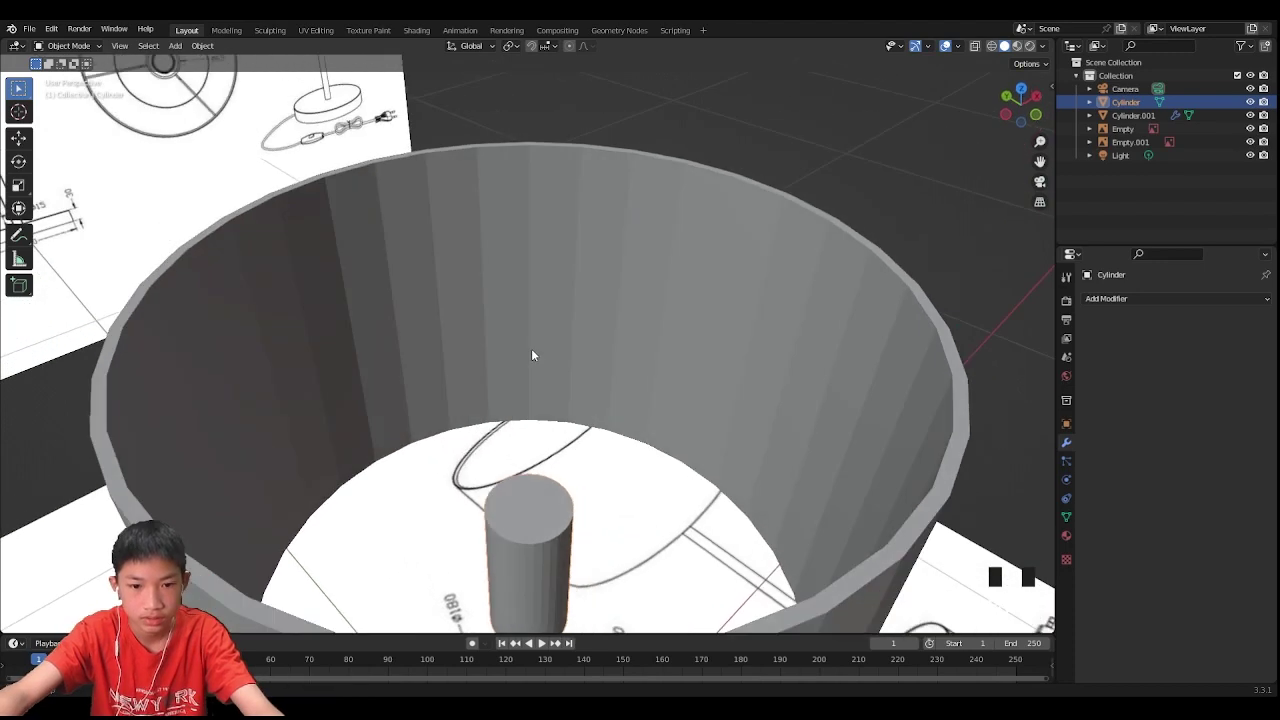
{"action": "scroll", "scroll_direction": "up", "scroll_amount": 3}
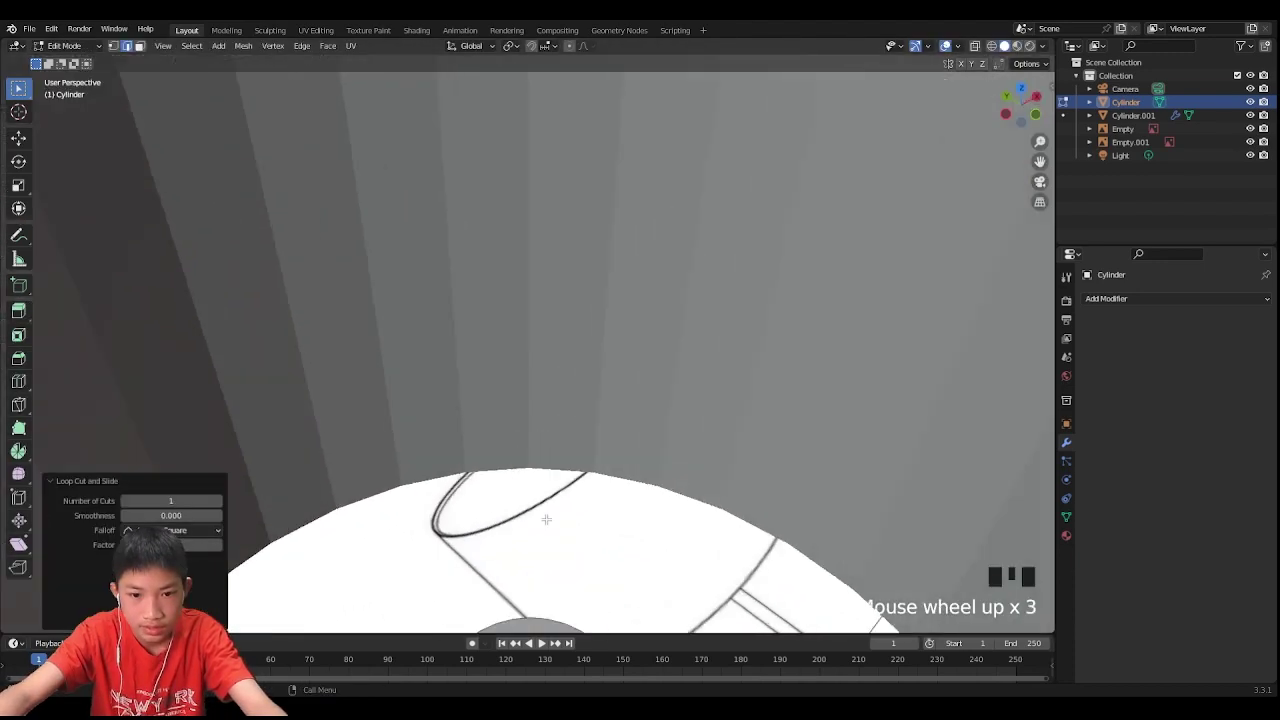
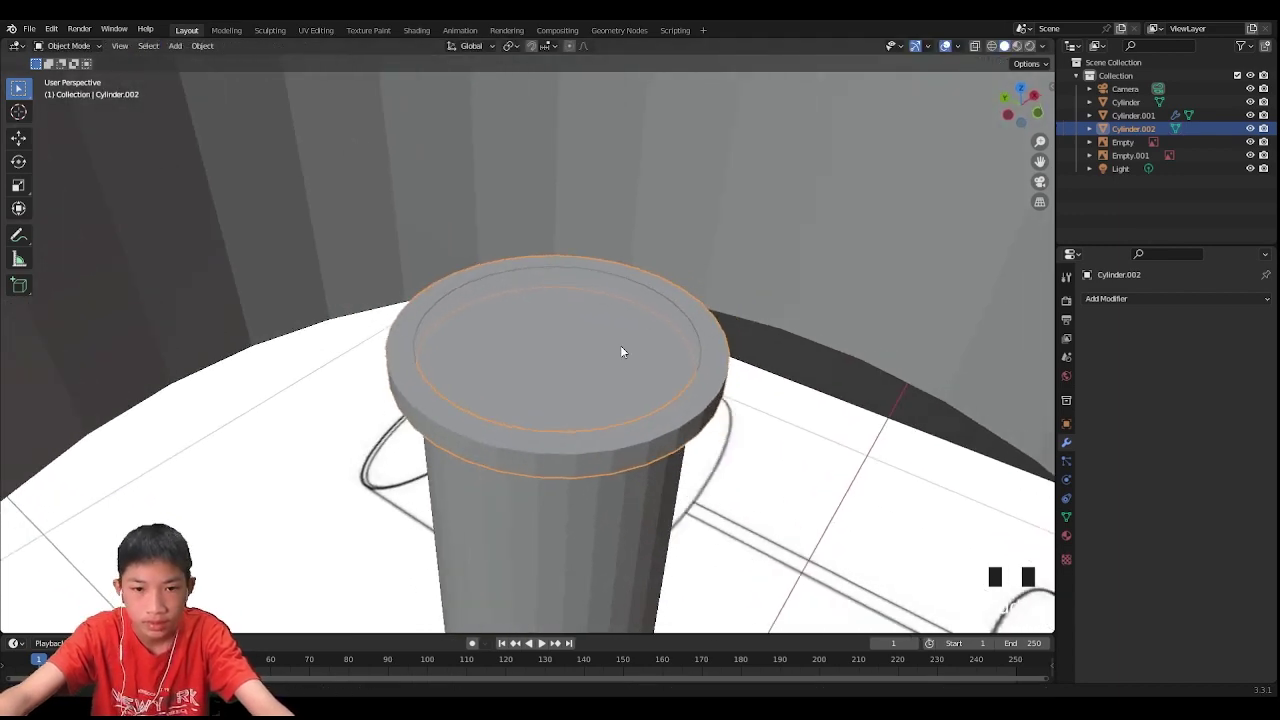
Step: Hide the lamp stem out of the way in top view over the small ring
{"action": "left_click_drag", "start_coordinate": [603, 356], "coordinate": [597, 370]}
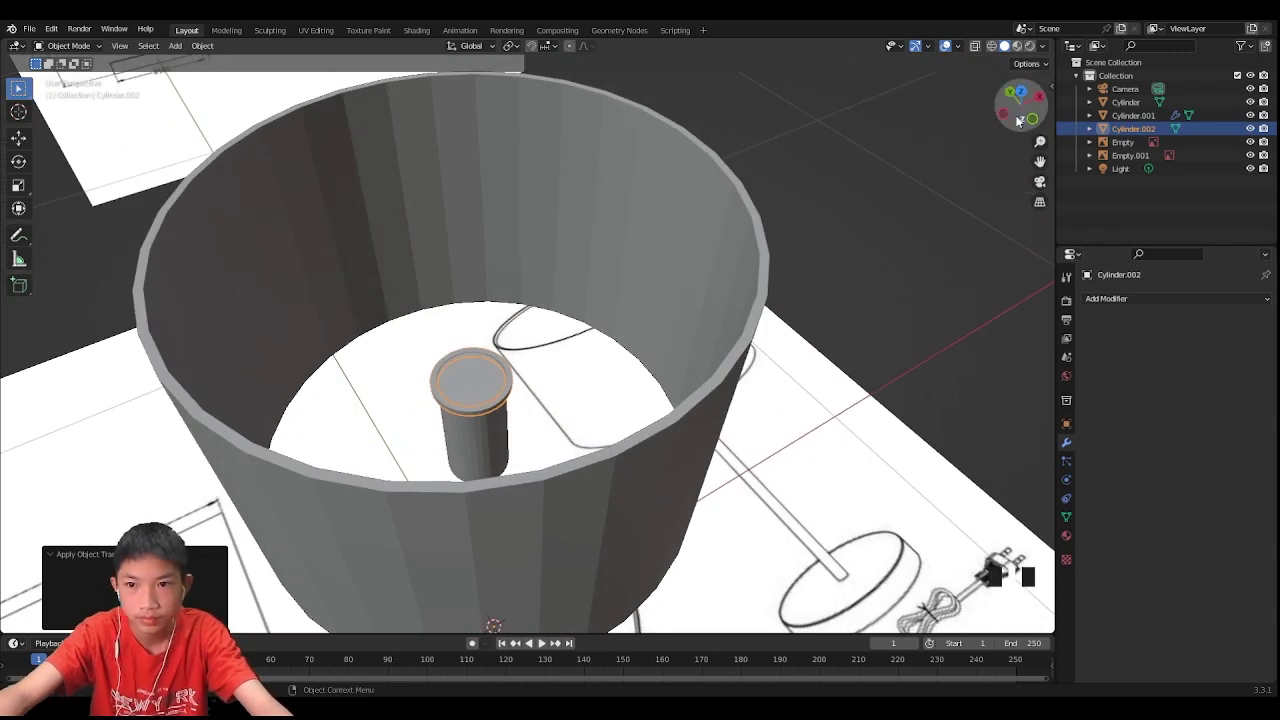
{"action": "left_click_drag", "start_coordinate": [1030, 96], "coordinate": [829, 247]}
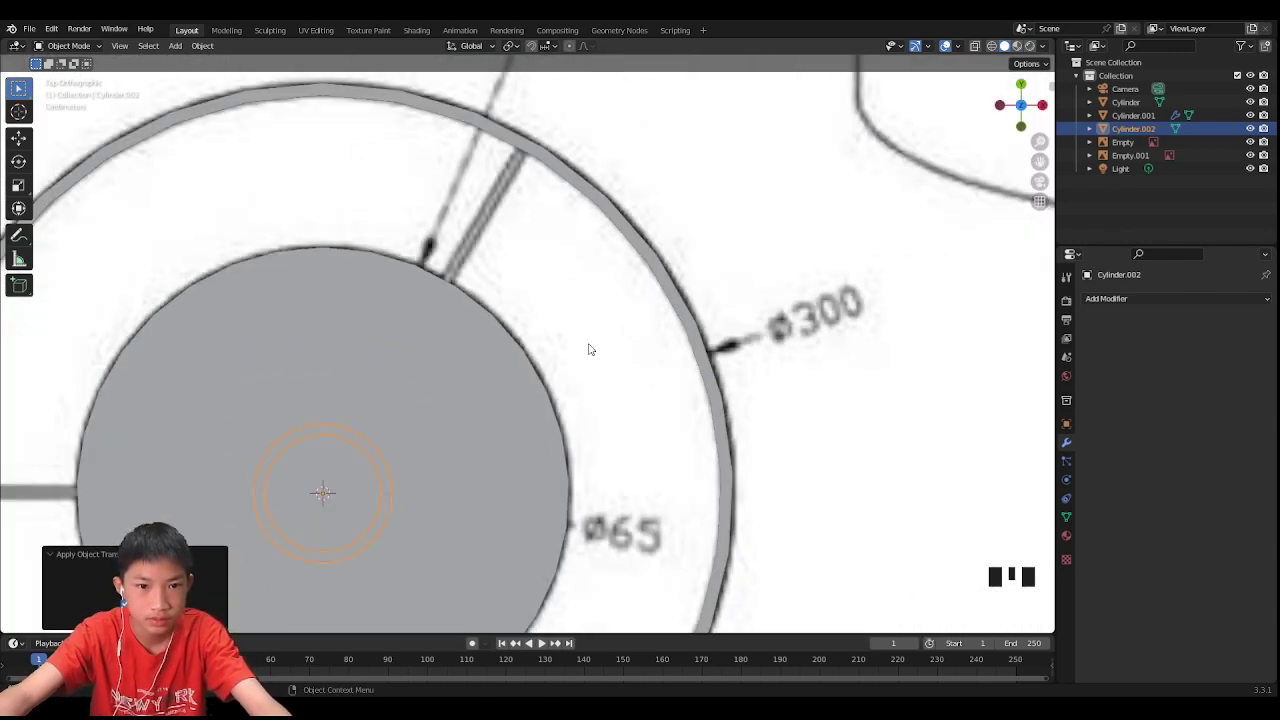
{"action": "left_click_drag", "start_coordinate": [406, 381], "coordinate": [513, 273]}
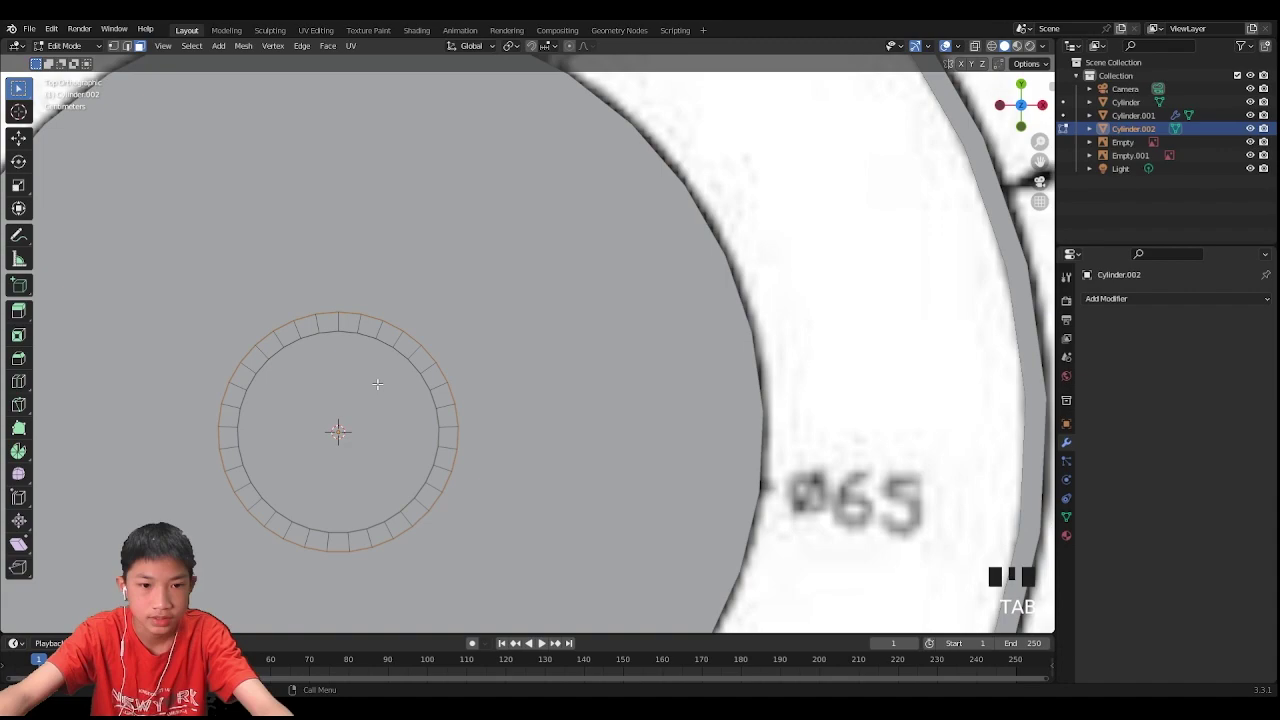
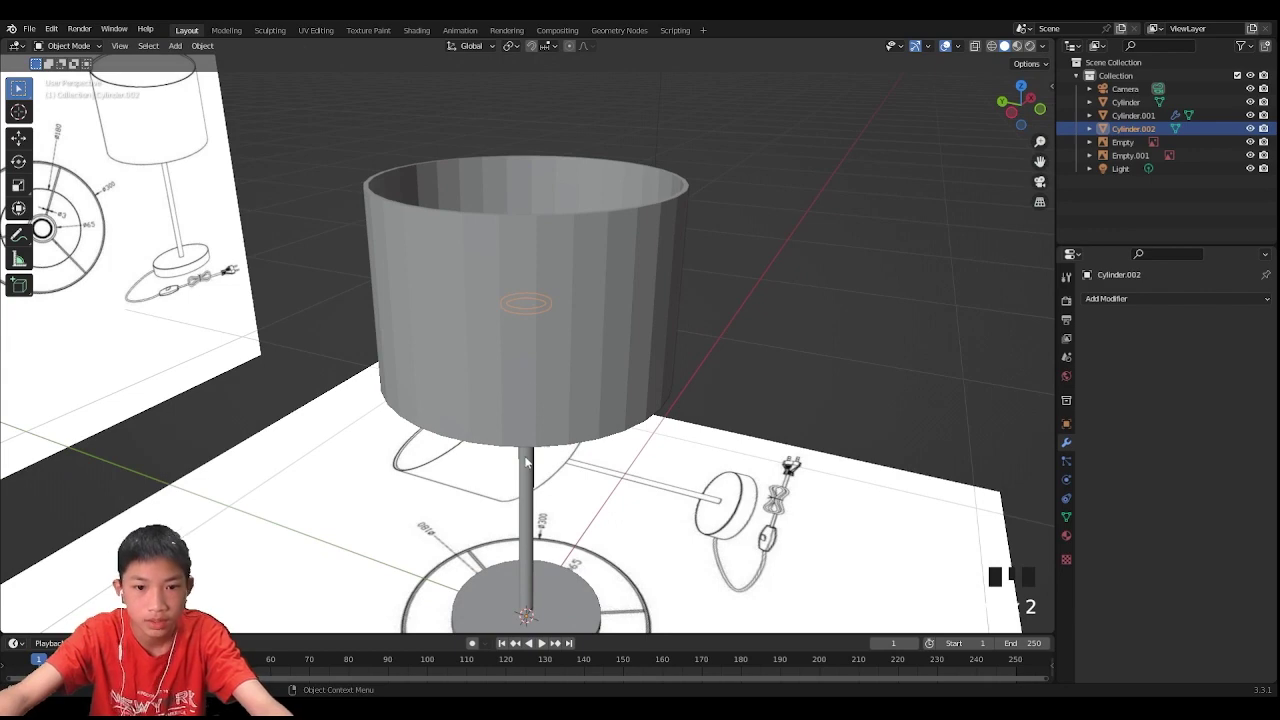
{"action": "left_click", "coordinate": [485, 565]}
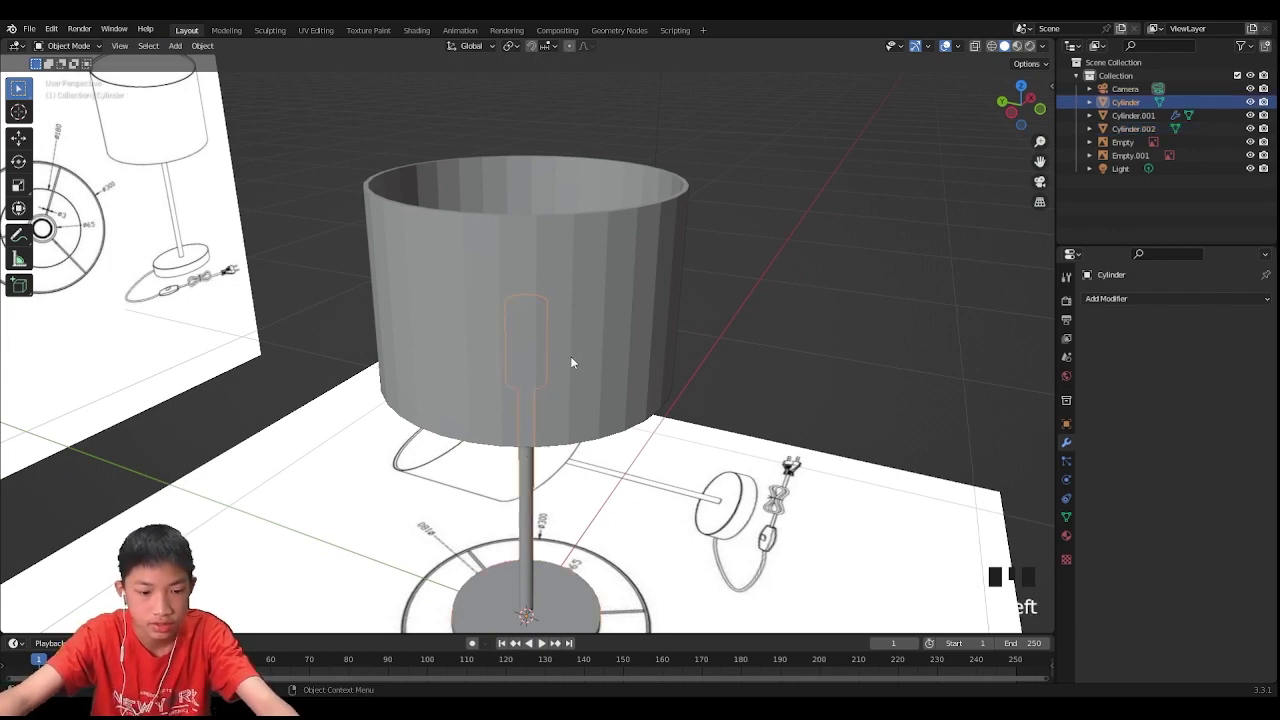
{"action": "key", "text": "h"}
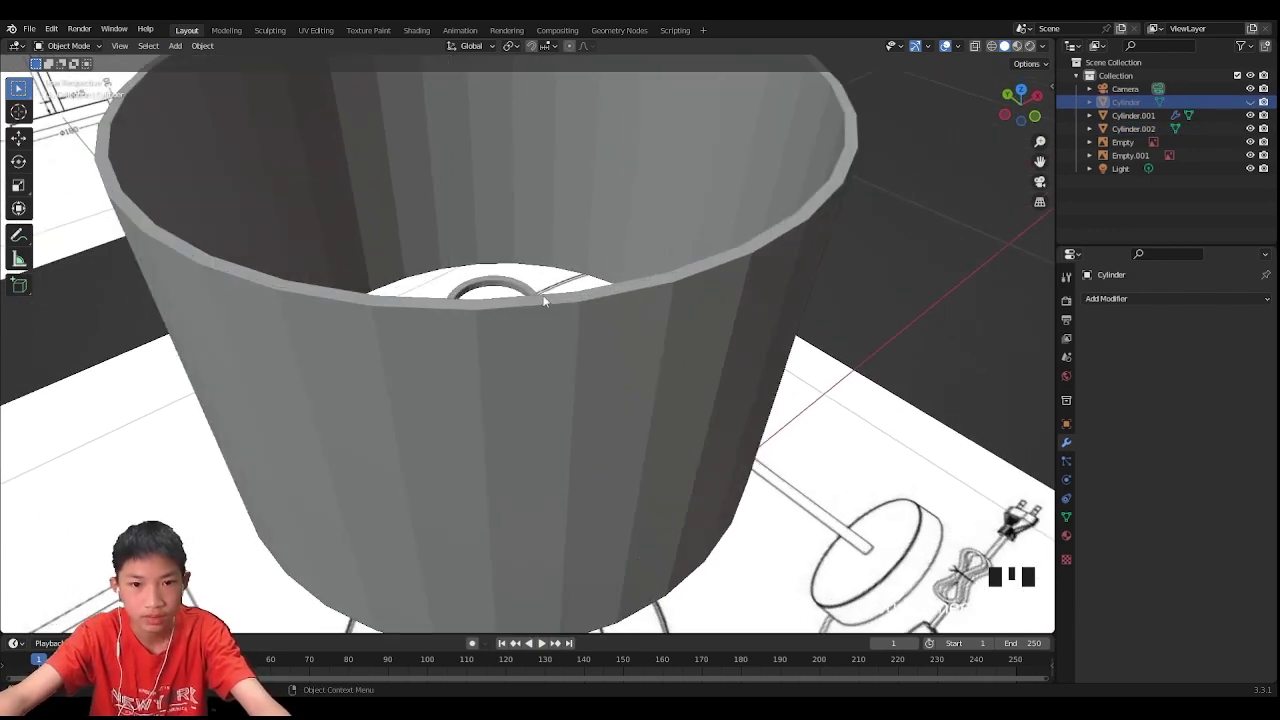
Step: Select the ring inside the shade and view it straight down against the Ø65 circle
{"action": "left_click", "coordinate": [544, 295]}
{"action": "left_click", "coordinate": [540, 289]}
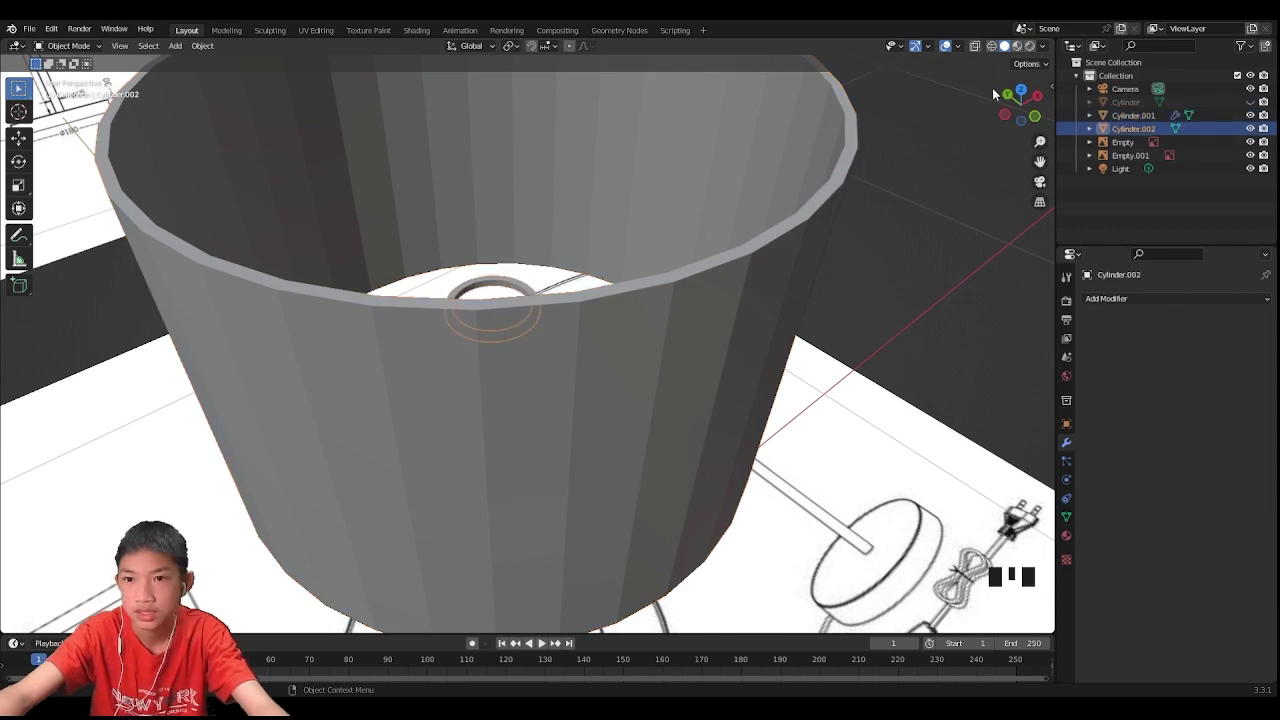
{"action": "left_click", "coordinate": [1037, 88]}
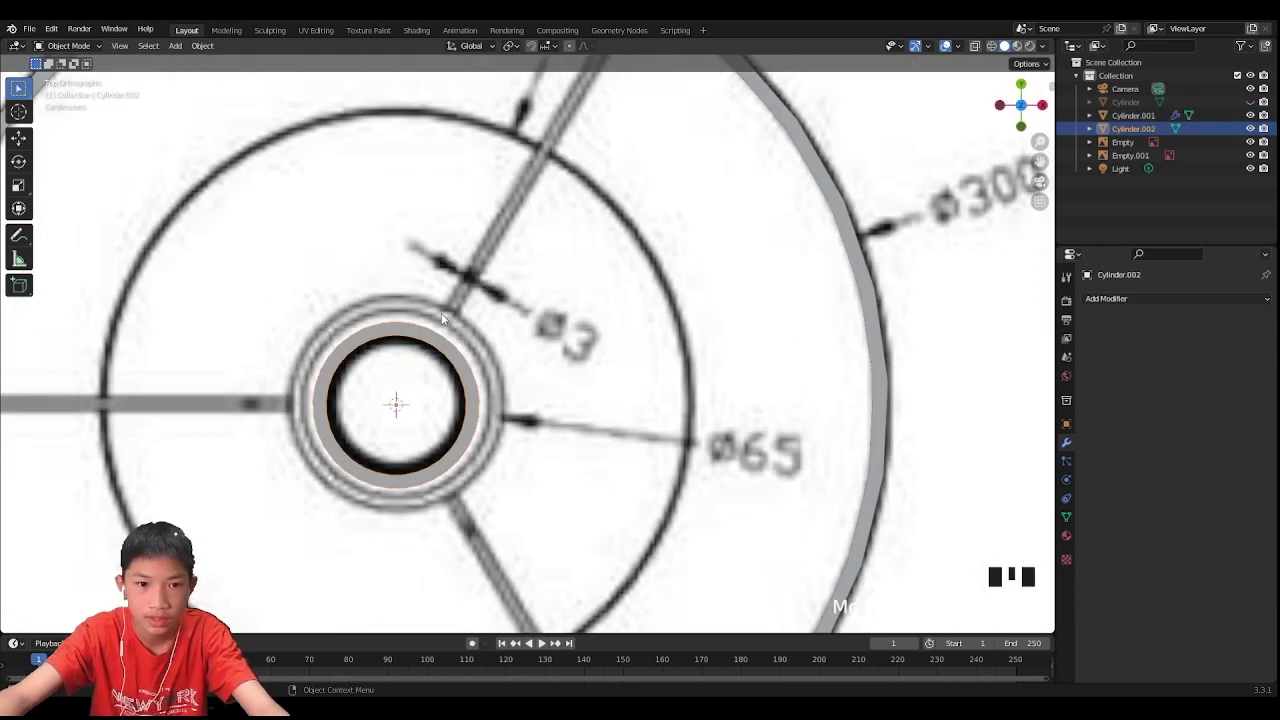
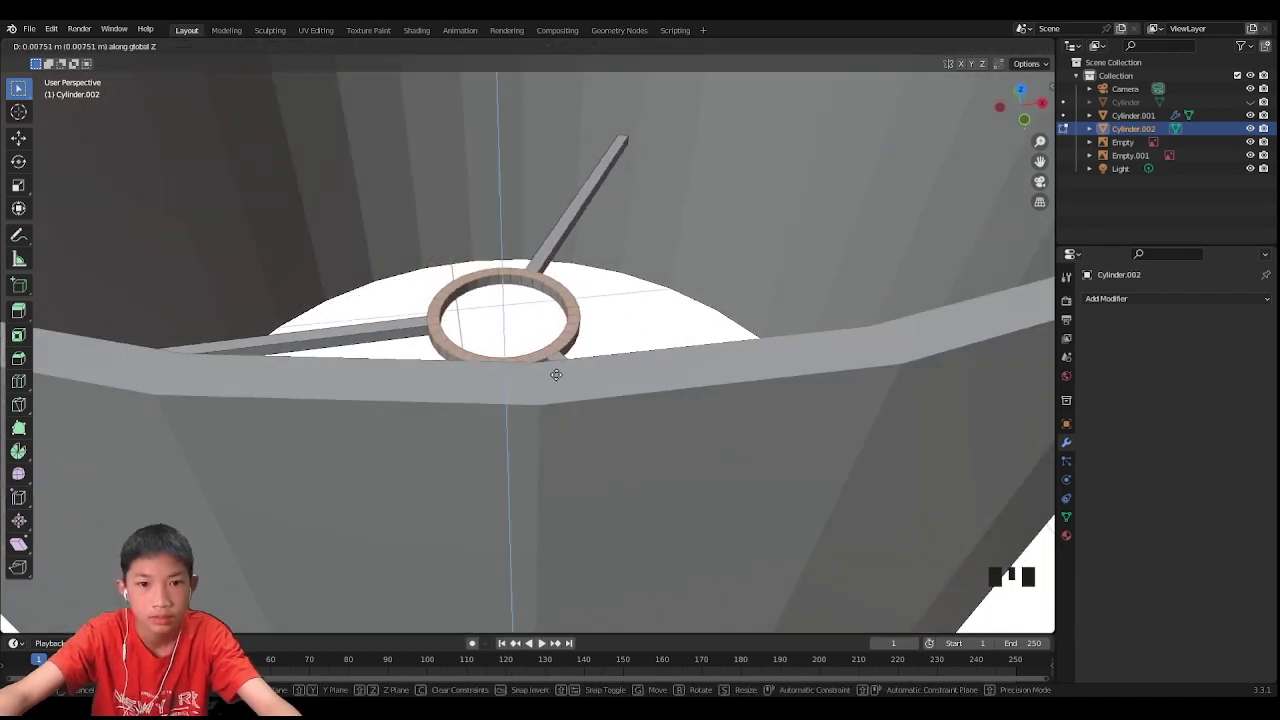
Step: Move the three-spoke fitting down along Z to the shade's lower rim in Front view
{"action": "left_click_drag", "start_coordinate": [475, 325], "coordinate": [546, 439]}
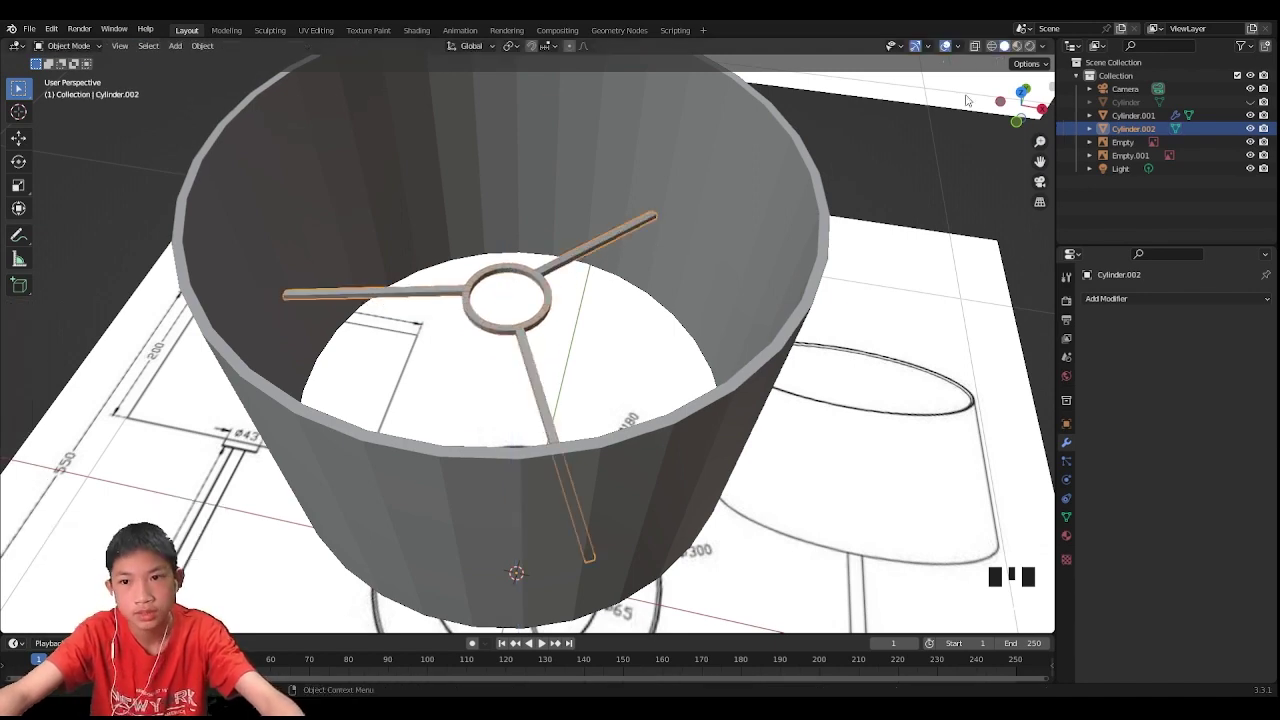
{"action": "left_click", "coordinate": [1021, 122]}
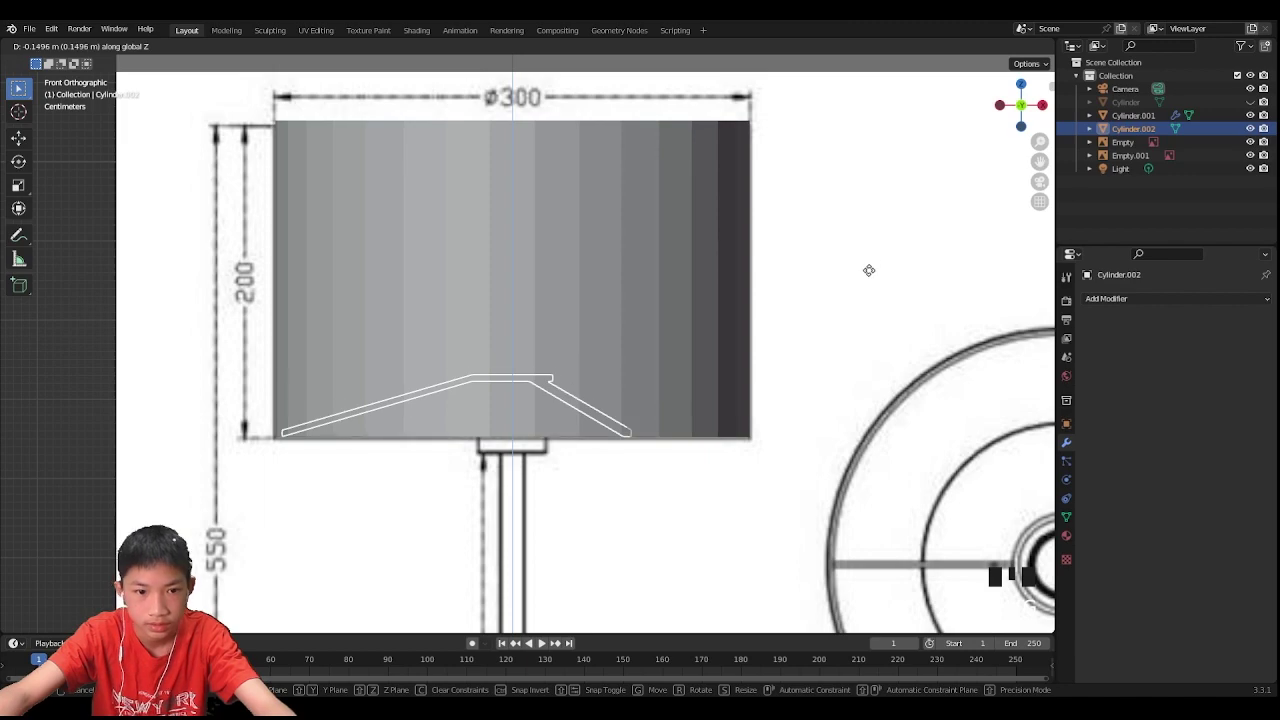
{"action": "left_click_drag", "start_coordinate": [869, 293], "coordinate": [887, 311]}
{"action": "scroll", "scroll_direction": "down", "scroll_amount": 3}
Step: Select the lampshade and frame its bottom edge to build the thin wire rim from it
{"action": "left_click", "coordinate": [871, 274]}
{"action": "left_click_drag", "start_coordinate": [871, 273], "coordinate": [910, 307]}
{"action": "left_click_drag", "start_coordinate": [561, 425], "coordinate": [600, 436]}
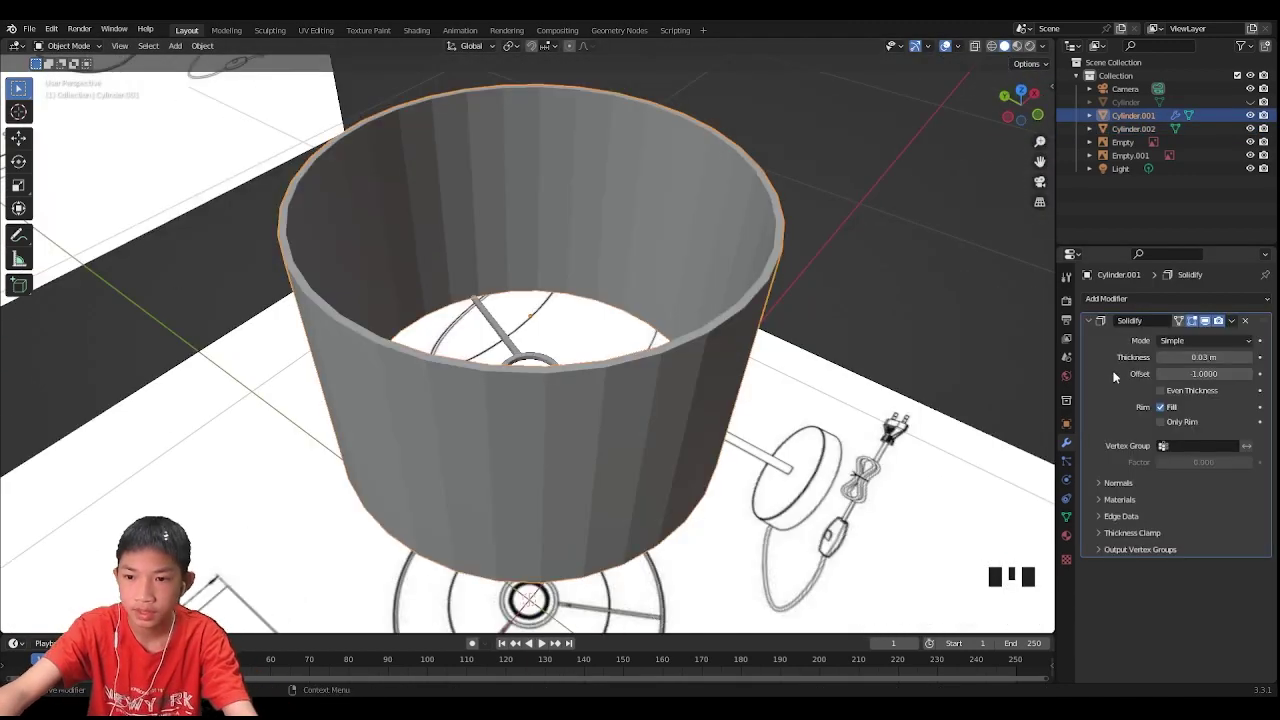
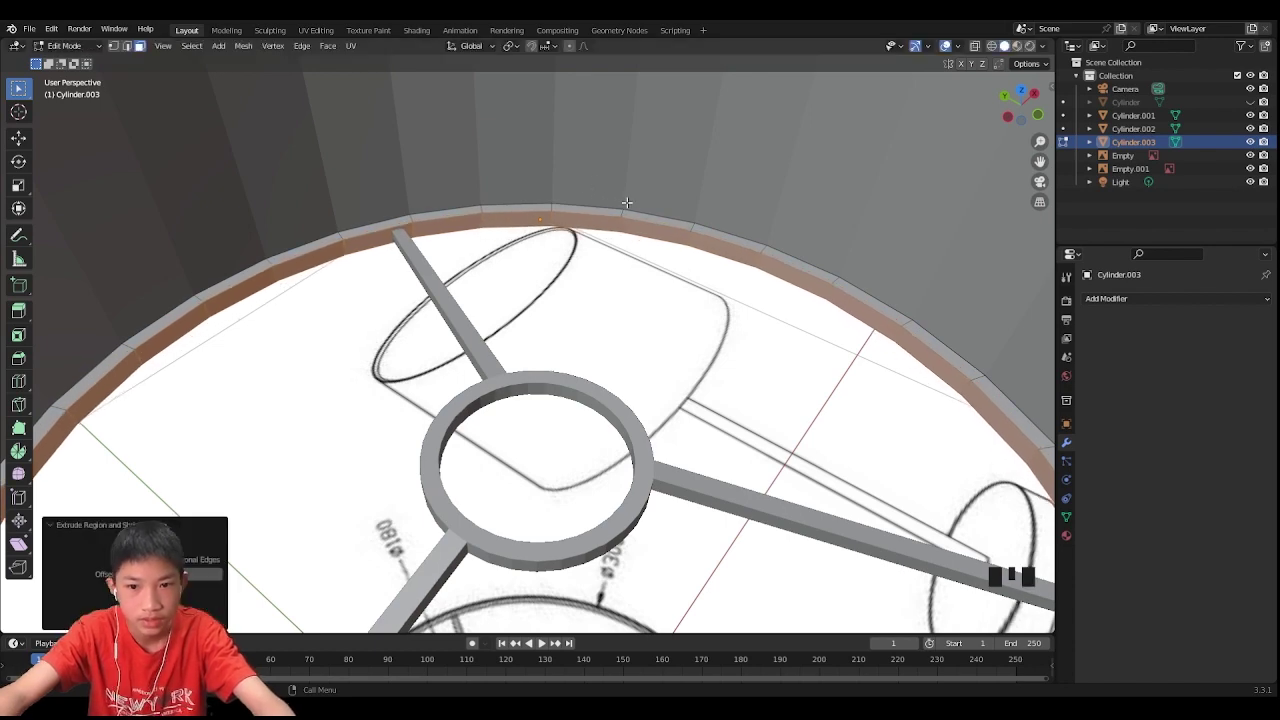
Step: Place the duplicated wire rim at the shade's top edge
{"action": "scroll", "scroll_direction": "down", "scroll_amount": 3}
{"action": "left_click_drag", "start_coordinate": [500, 362], "coordinate": [451, 410]}
{"action": "scroll", "scroll_direction": "down", "scroll_amount": 3}
{"action": "middle_click", "coordinate": [539, 440]}
{"action": "left_click_drag", "start_coordinate": [601, 426], "coordinate": [532, 363]}
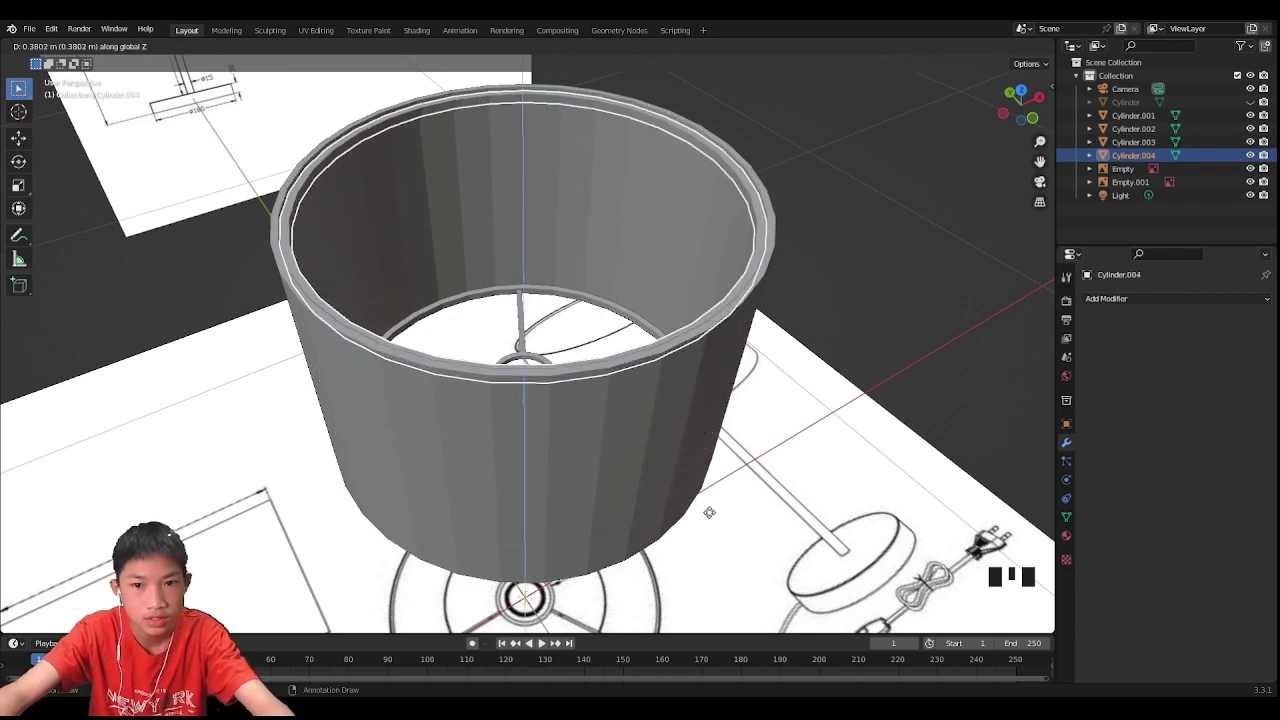
{"action": "left_click", "coordinate": [543, 379]}
{"action": "left_click", "coordinate": [543, 379]}
{"action": "left_click_drag", "start_coordinate": [562, 379], "coordinate": [514, 448]}
{"action": "scroll", "scroll_direction": "up", "scroll_amount": 3}
Step: Select the spoked fitting and enter Edit Mode to inspect its spokes
{"action": "left_click", "coordinate": [510, 469]}
{"action": "key", "text": "Tab"}
{"action": "scroll", "scroll_direction": "up", "scroll_amount": 3}
{"action": "left_click_drag", "start_coordinate": [473, 560], "coordinate": [596, 604]}
{"action": "scroll", "scroll_direction": "down", "scroll_amount": 3}
{"action": "scroll", "scroll_direction": "up", "scroll_amount": 3}
Step: Add loop cuts near the spoke tips, then isolate the fitting in local view from the front
{"action": "key", "text": "ctrl+r"}
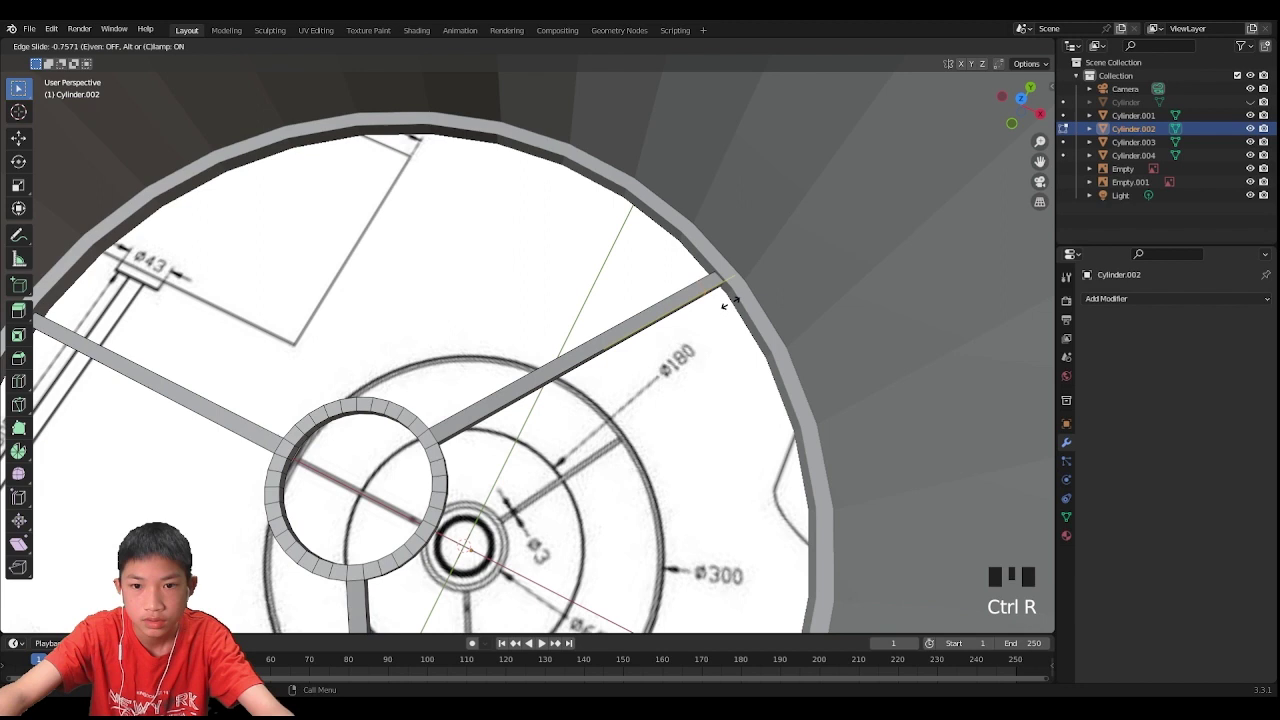
{"action": "key", "text": "ctrl+r"}
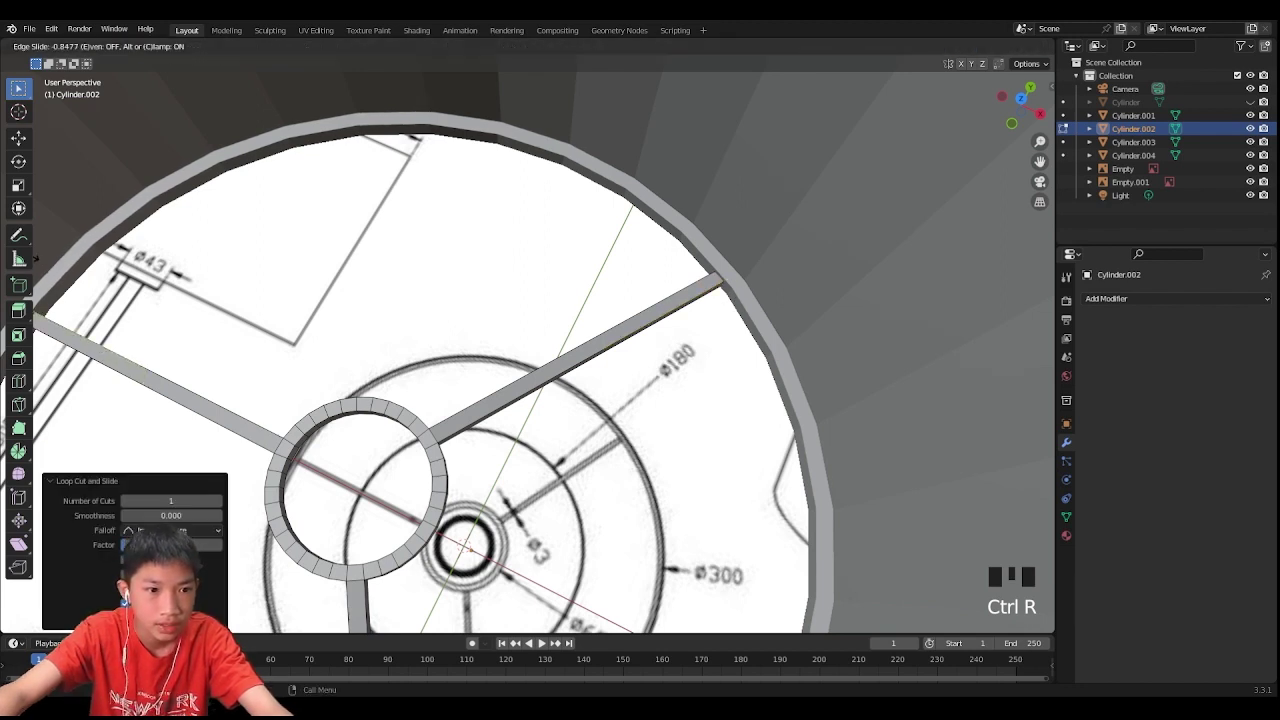
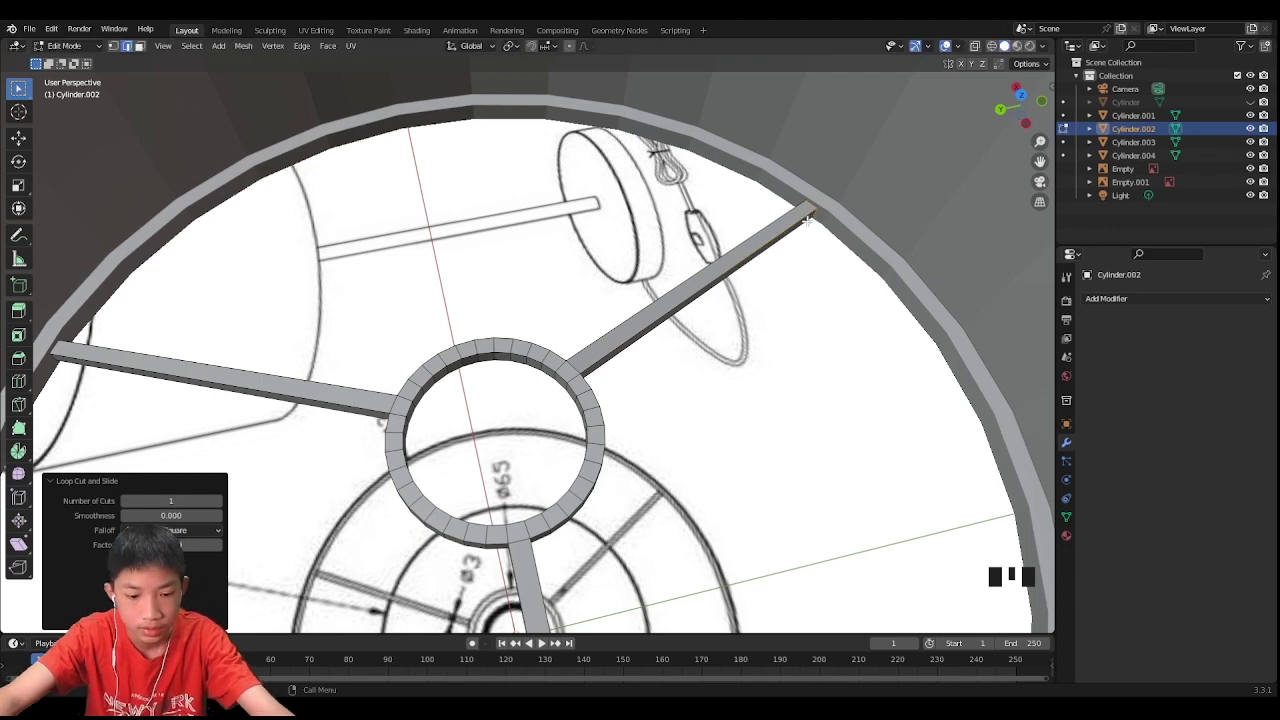
{"action": "key", "text": "/"}
{"action": "scroll", "scroll_direction": "up", "scroll_amount": 3}
{"action": "key", "text": "1"}
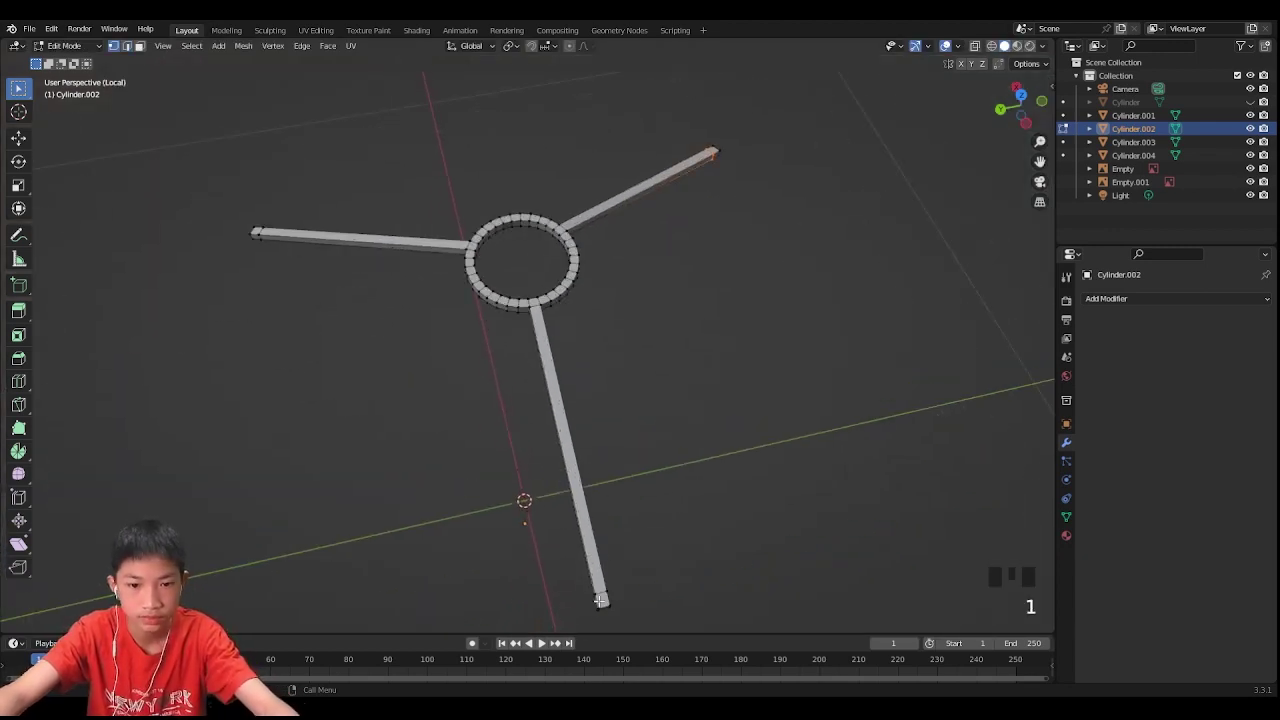
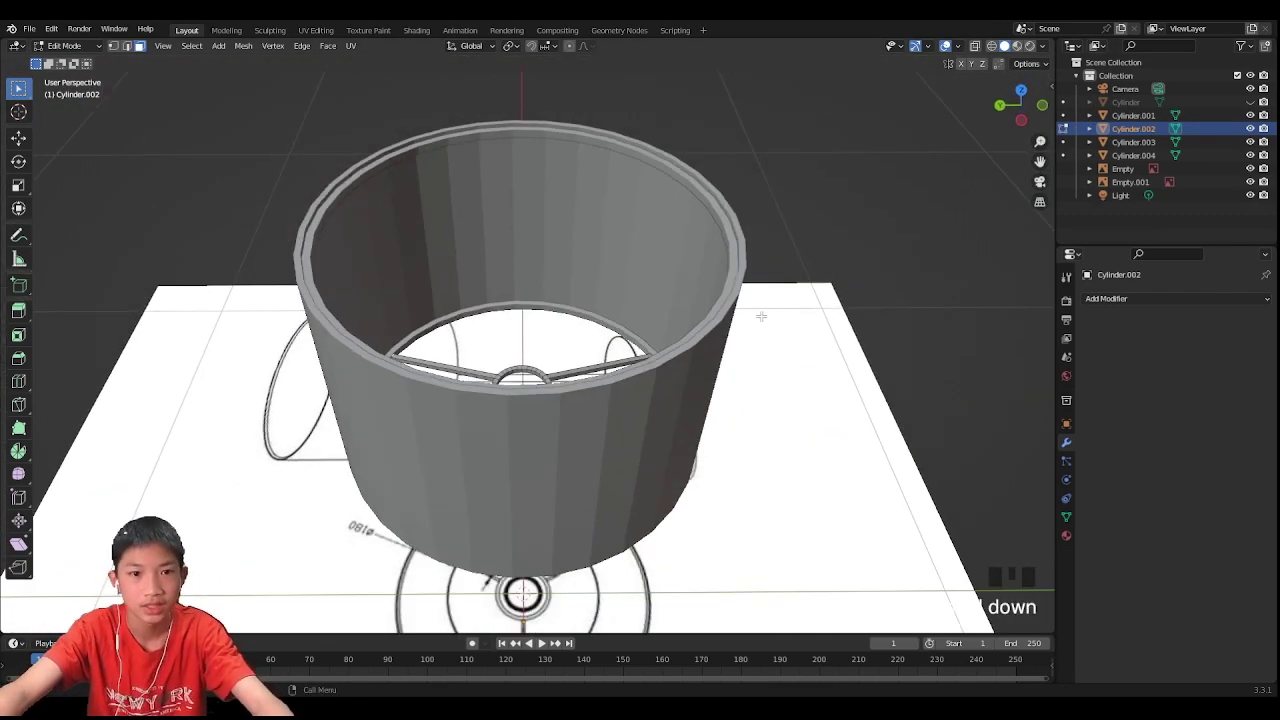
Step: Extrude the spoke-tip faces upward into struts reaching the top rim and add the rims to the selection
{"action": "key", "text": "e"}
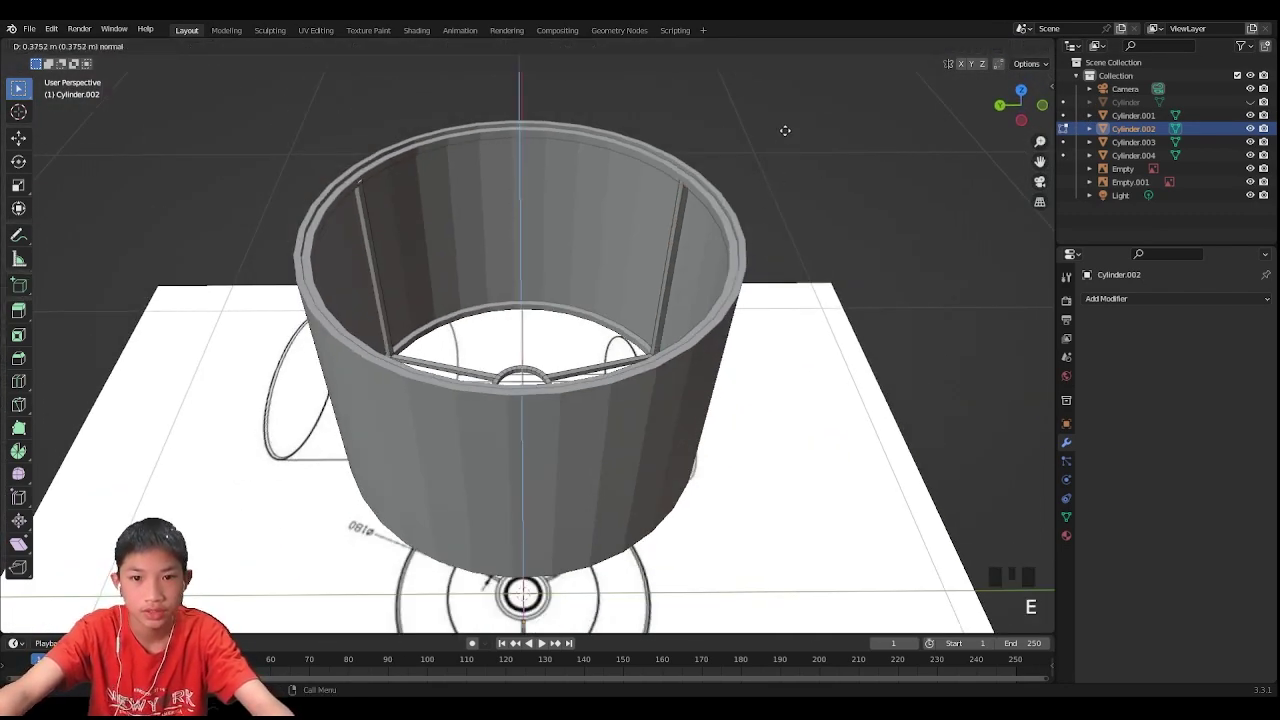
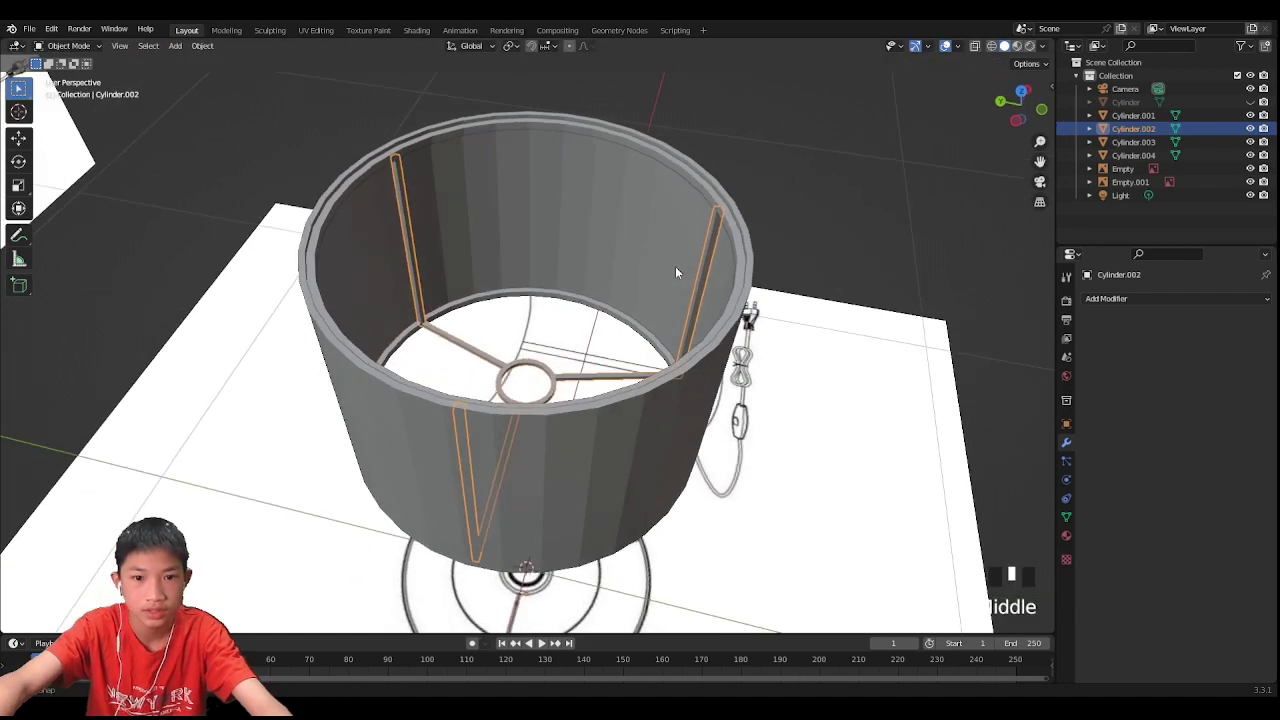
{"action": "left_click", "coordinate": [773, 350]}
{"action": "left_click_drag", "start_coordinate": [693, 225], "coordinate": [633, 310]}
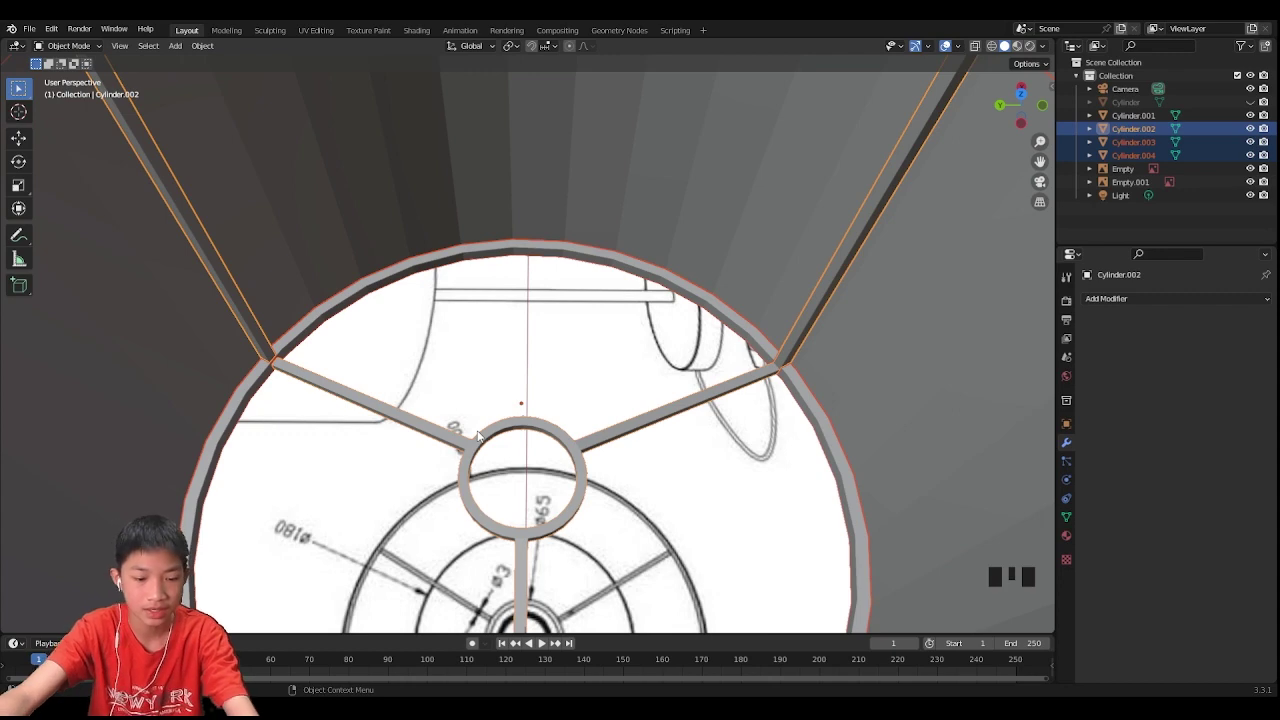
Step: Join the rims, struts and fitting into one wire-frame object and check it from all sides
{"action": "middle_click", "coordinate": [758, 364]}
{"action": "key", "text": "alt+j"}
{"action": "left_click_drag", "start_coordinate": [576, 543], "coordinate": [556, 444]}
{"action": "scroll", "scroll_direction": "down", "scroll_amount": 3}
{"action": "scroll", "scroll_direction": "up", "scroll_amount": 3}
{"action": "scroll", "scroll_direction": "down", "scroll_amount": 3}
{"action": "scroll", "scroll_direction": "up", "scroll_amount": 3}
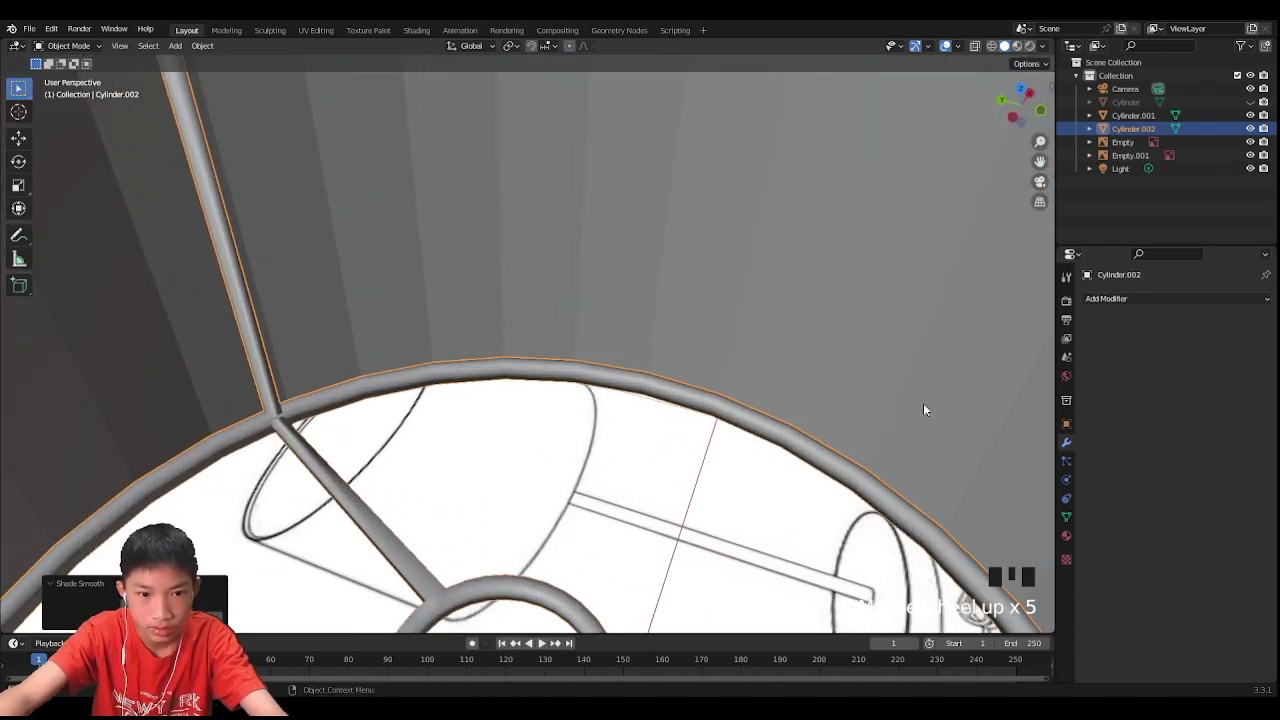
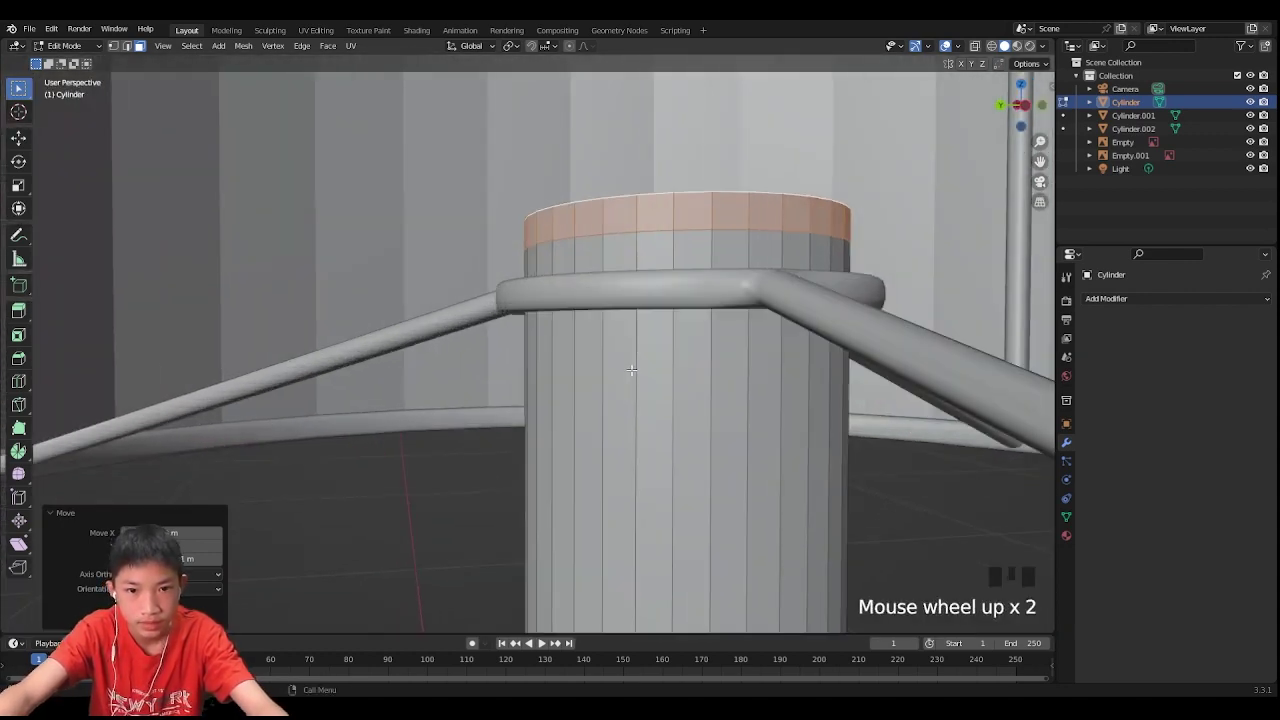
Step: Add an edge loop around the top of the stem to form the collar under the frame ring
{"action": "key", "text": "ctrl+r"}
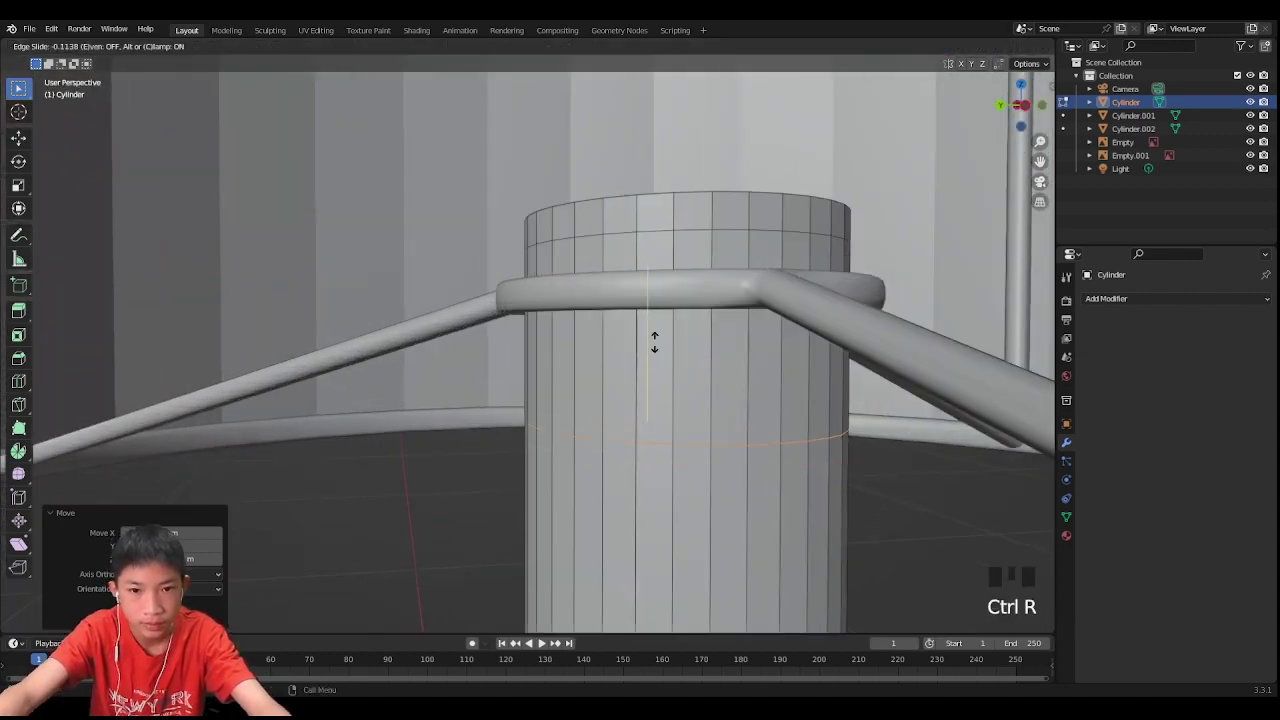
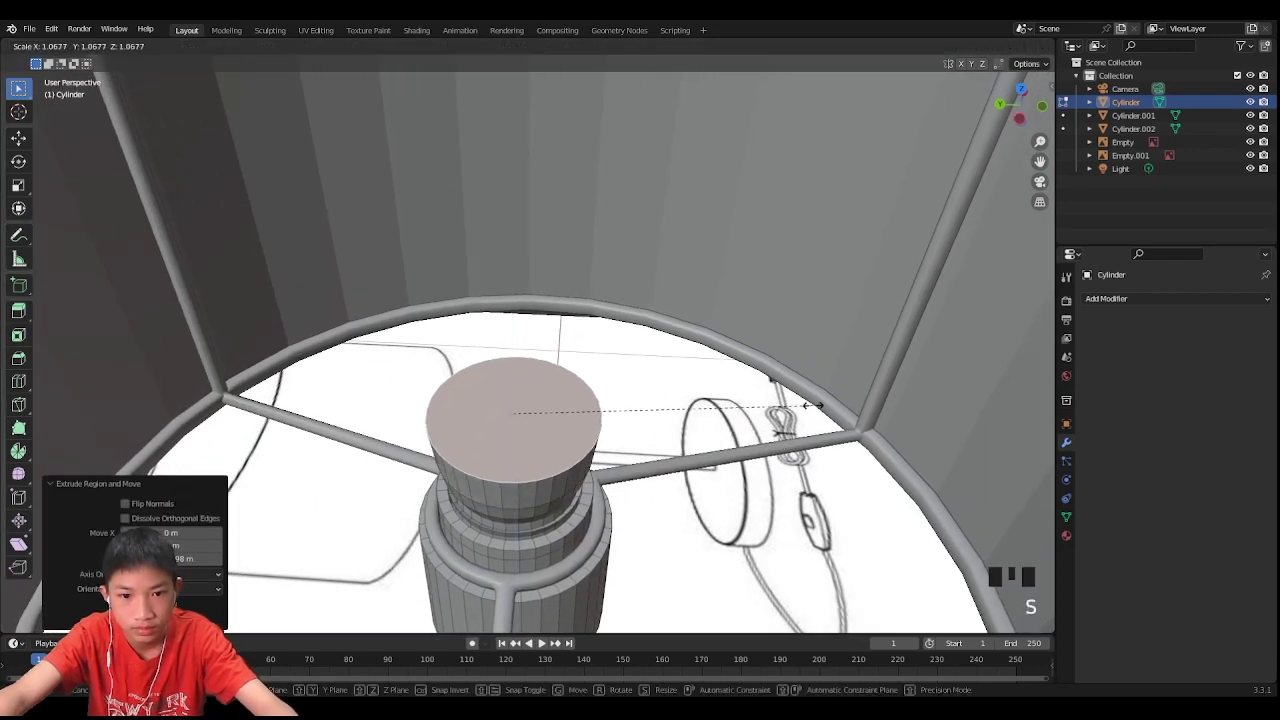
Step: Widen the stem's top cap into a rounded bulb holder above the collar and re-enter Edit Mode on the stem
{"action": "key", "text": "g"}
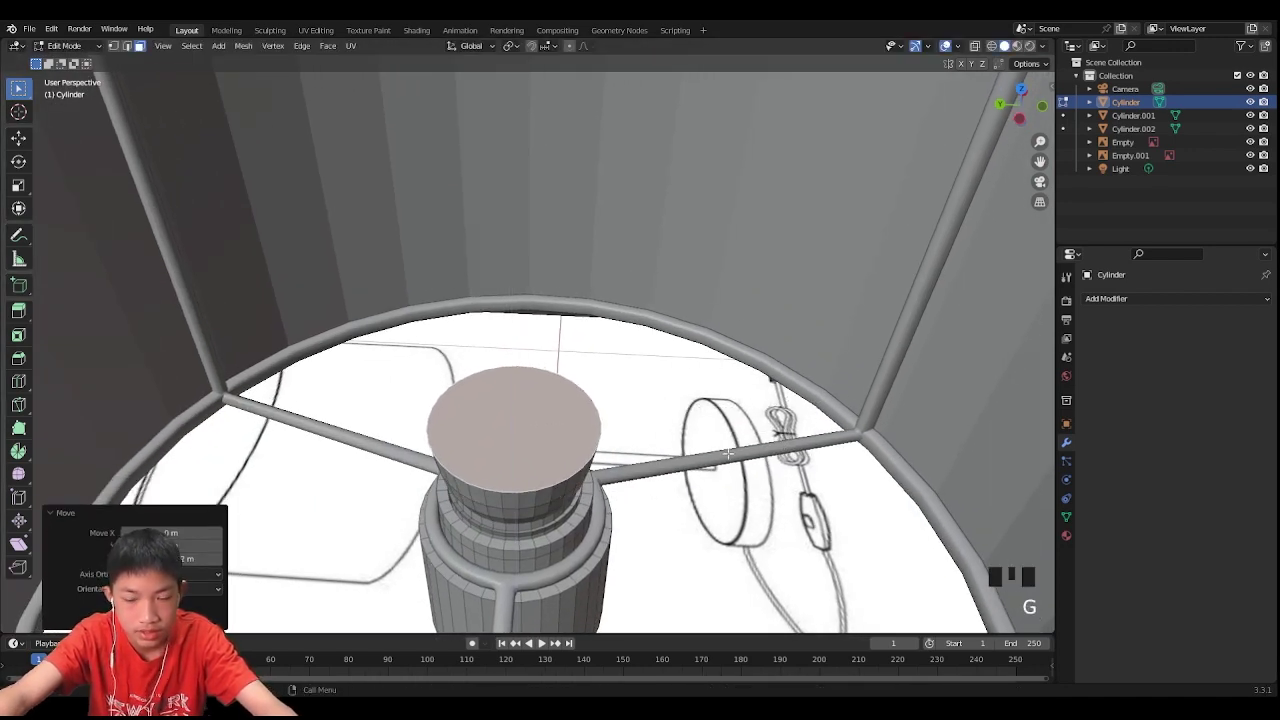
{"action": "key", "text": "KP_Add"}
{"action": "key", "text": "s"}
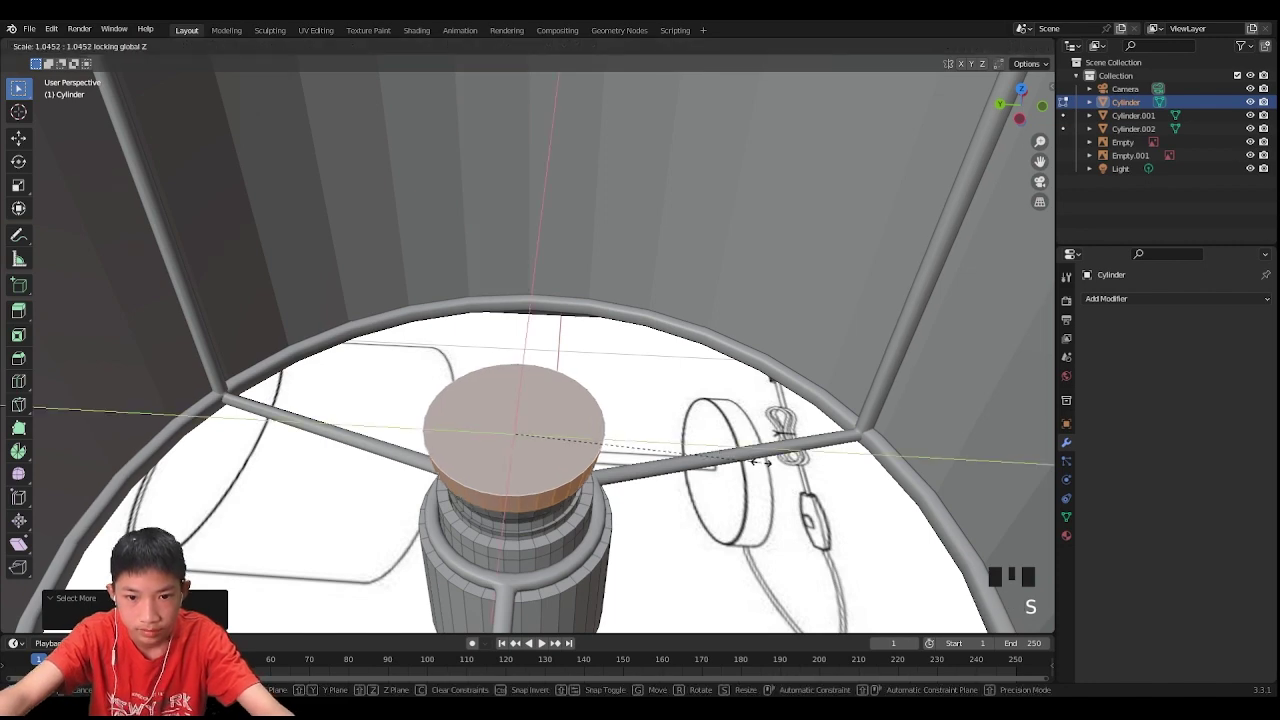
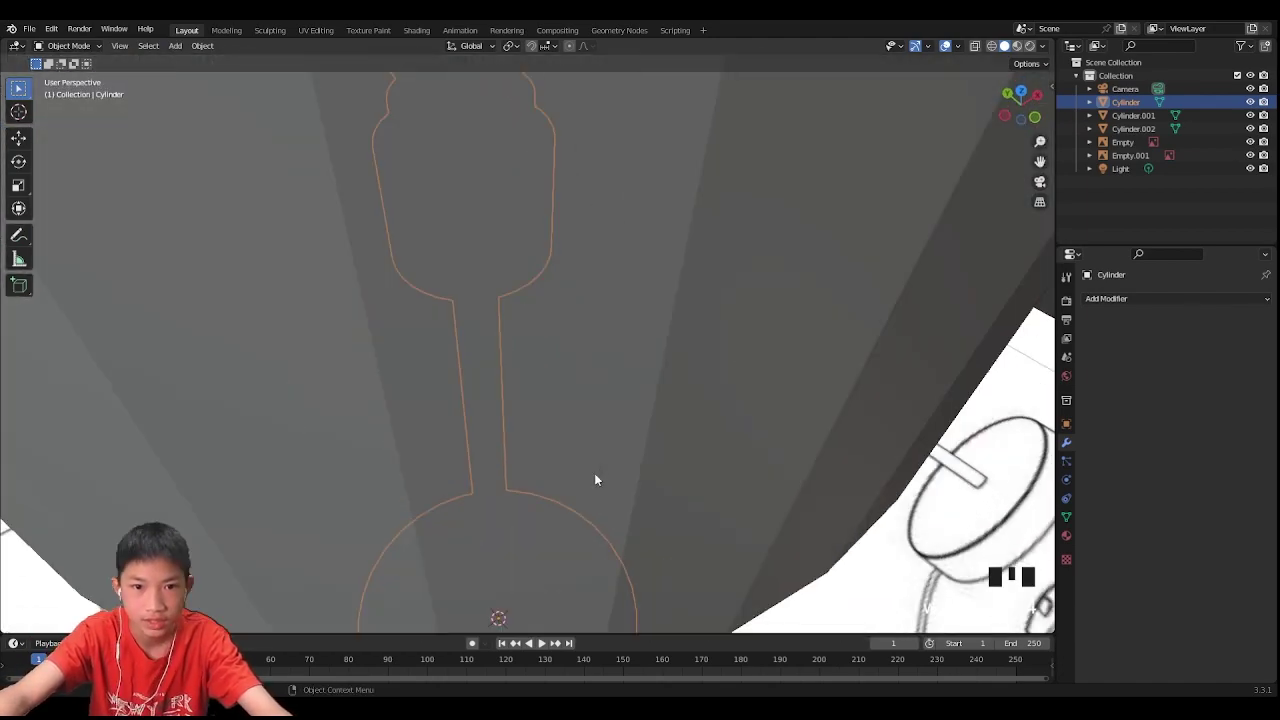
{"action": "left_click_drag", "start_coordinate": [584, 556], "coordinate": [570, 617]}
{"action": "scroll", "scroll_direction": "up", "scroll_amount": 3}
{"action": "key", "text": "Tab"}
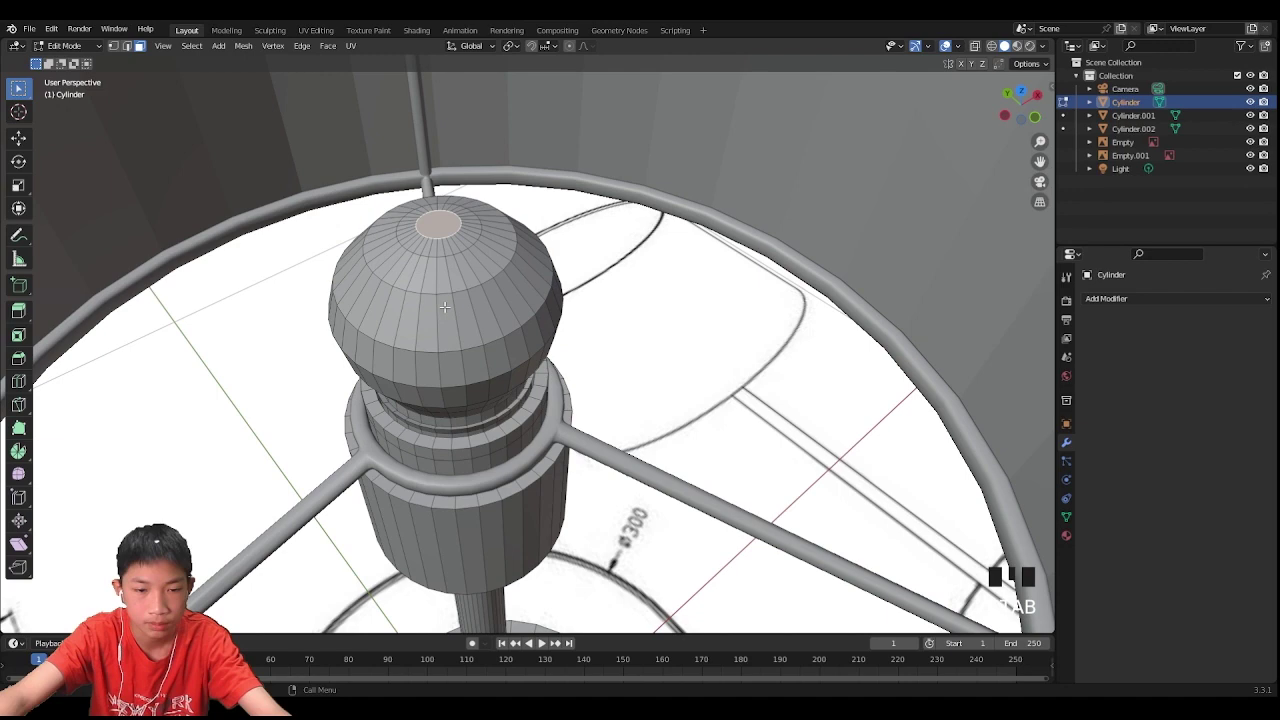
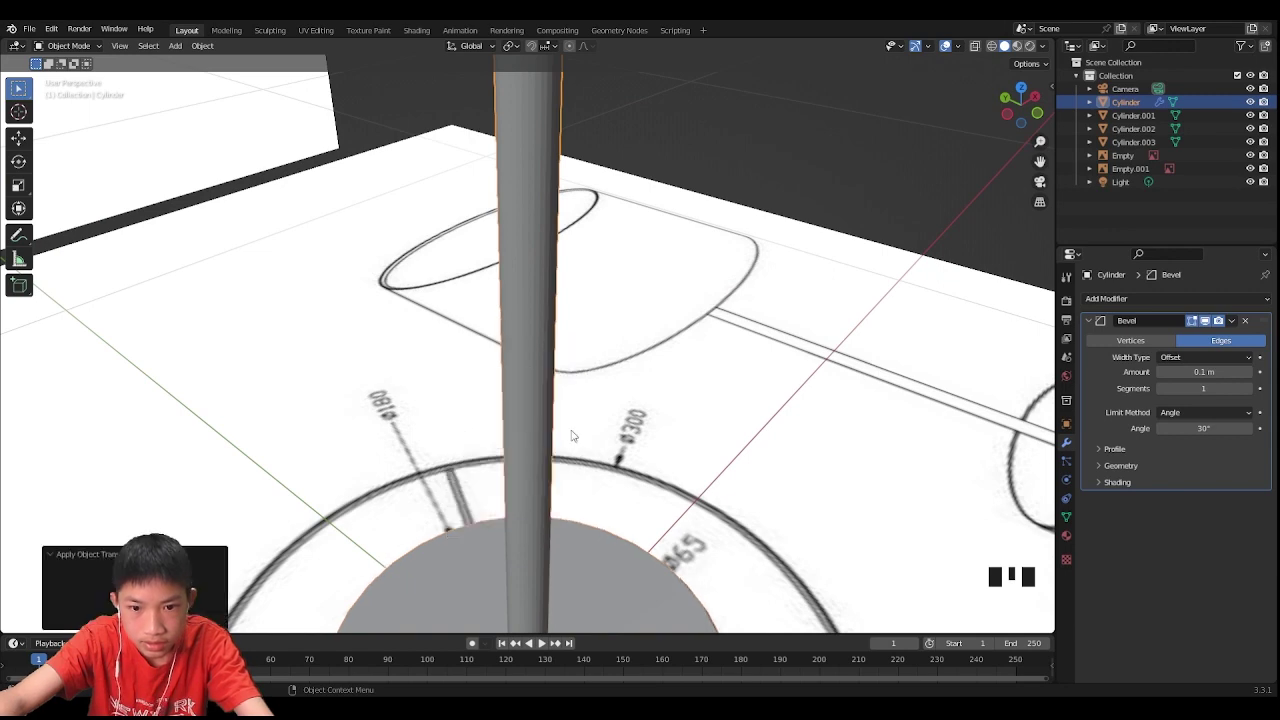
Step: Inspect the narrowed 0.01 m bevel around the stem and base, then select the separated bulb object
{"action": "left_click_drag", "start_coordinate": [508, 512], "coordinate": [441, 342]}
{"action": "left_click_drag", "start_coordinate": [451, 336], "coordinate": [458, 189]}
{"action": "scroll", "scroll_direction": "up", "scroll_amount": 3}
{"action": "left_click_drag", "start_coordinate": [458, 189], "coordinate": [288, 328]}
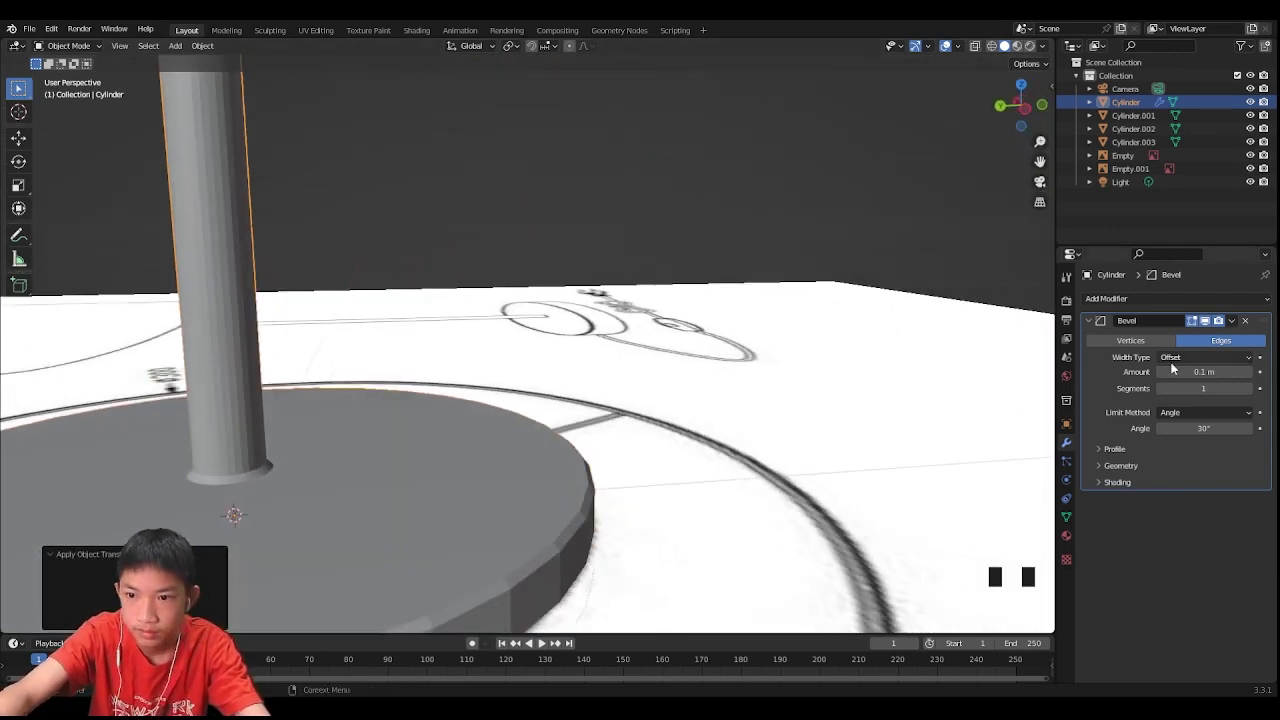
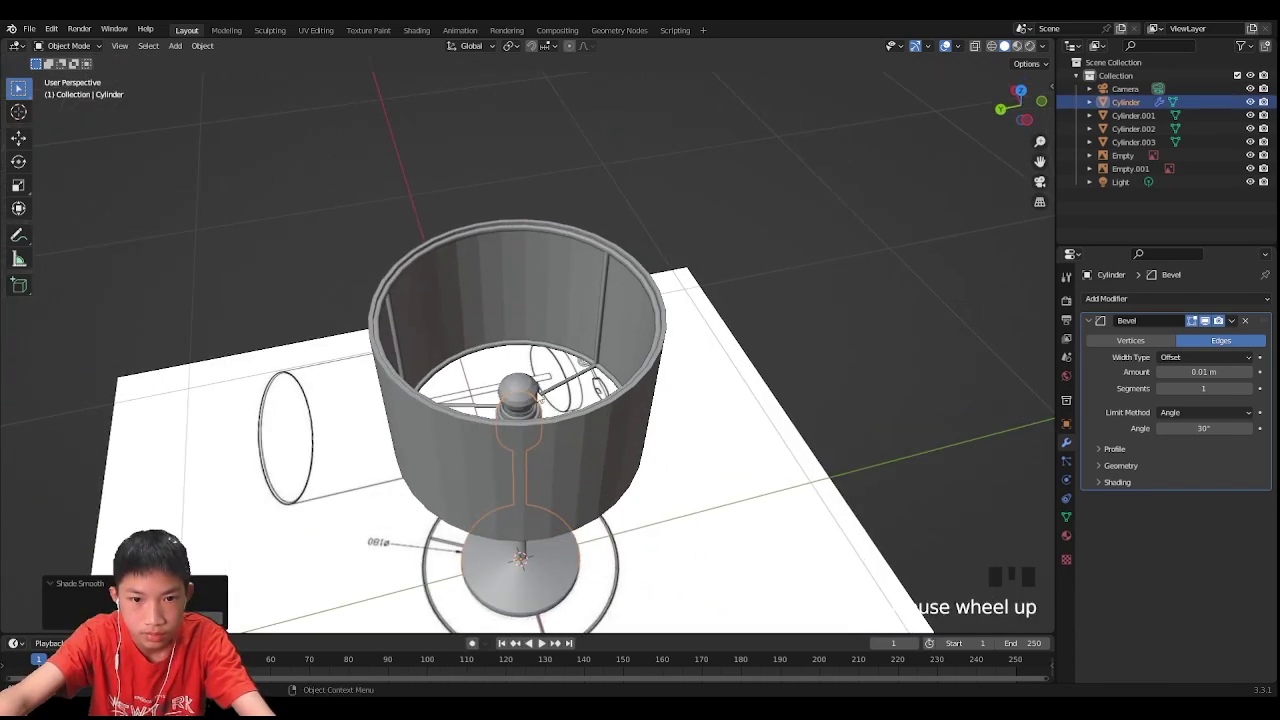
{"action": "left_click", "coordinate": [533, 398]}
{"action": "scroll", "scroll_direction": "up", "scroll_amount": 3}
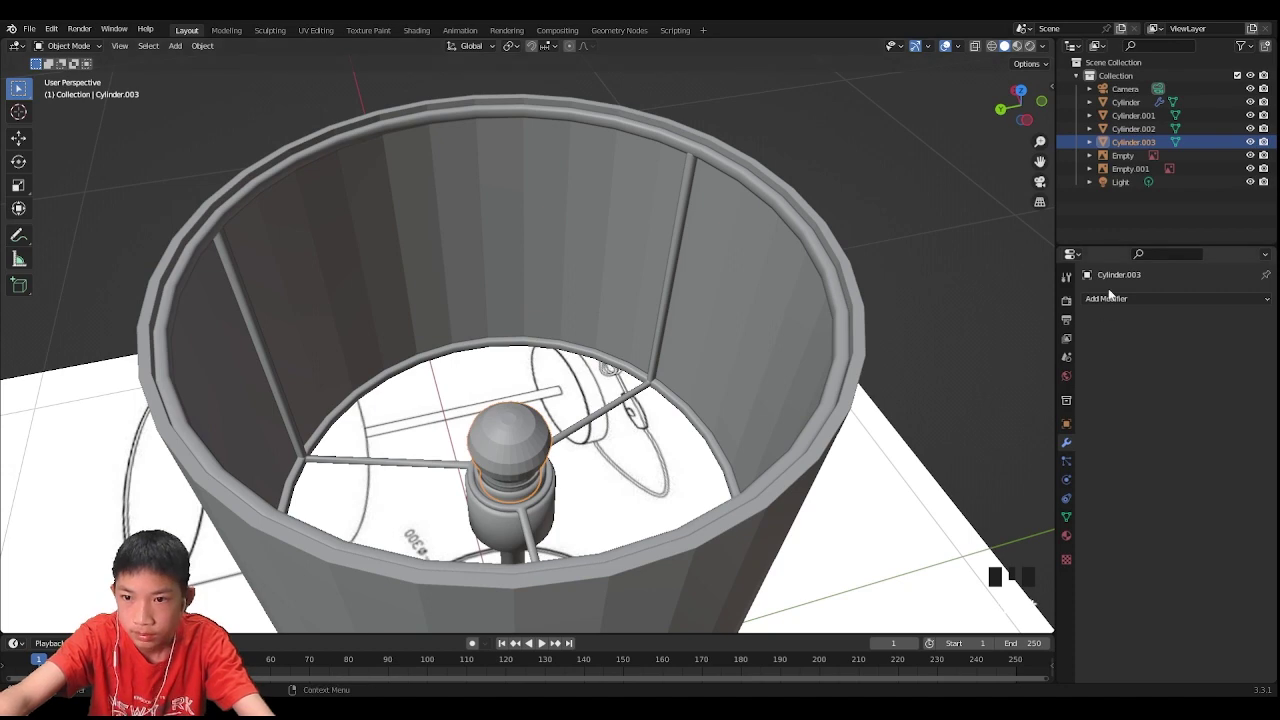
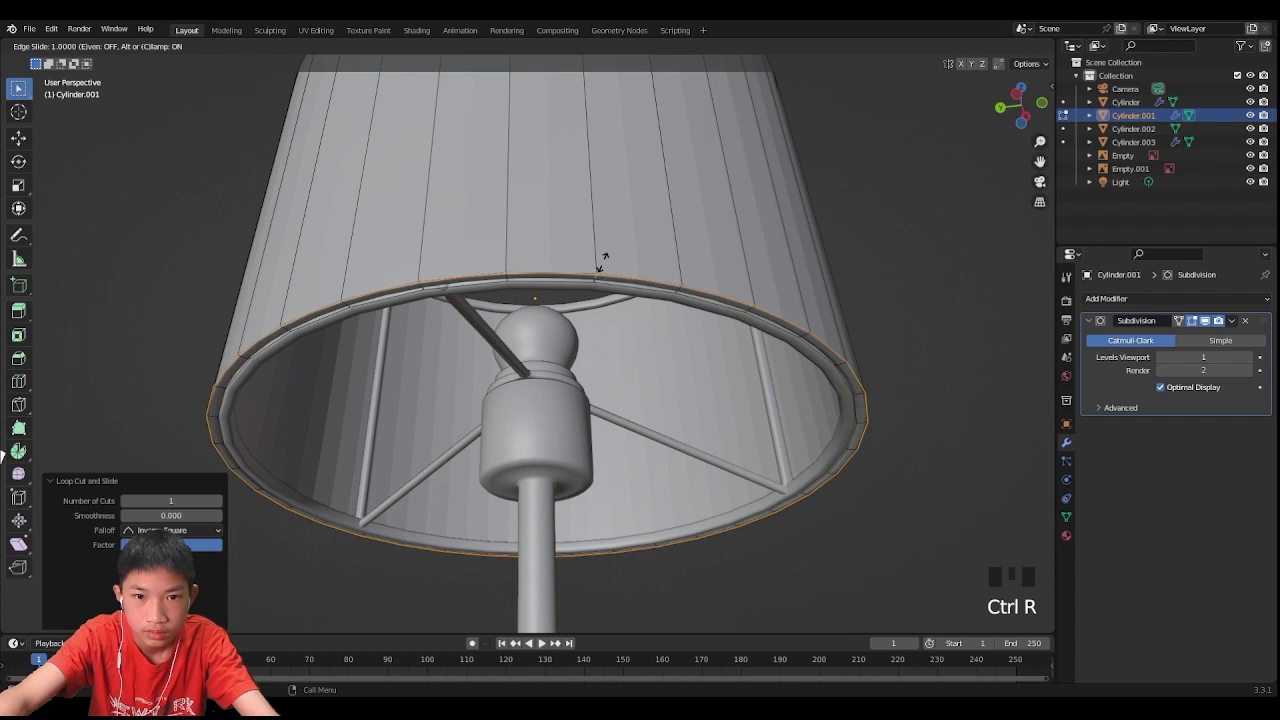
Step: Add loop cuts near the shade's top and bottom rims to keep them crisp under subdivision
{"action": "key", "text": "ctrl+r"}
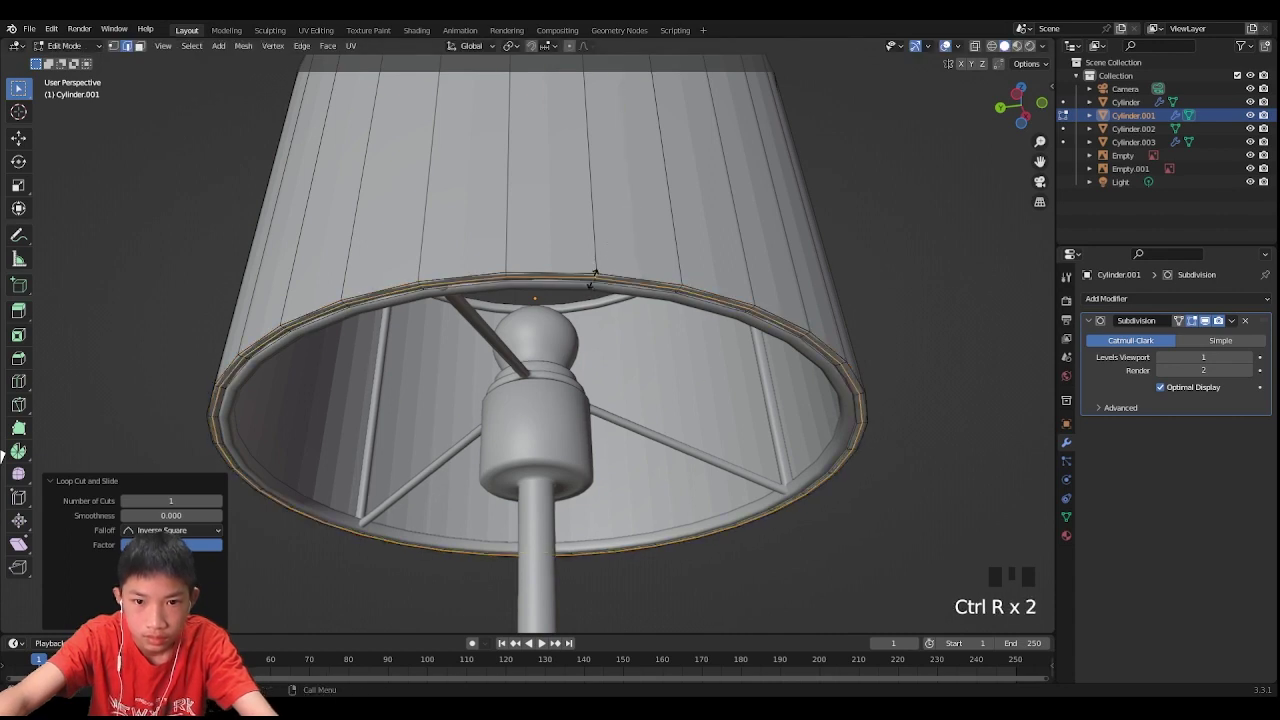
{"action": "key", "text": "ctrl+r"}
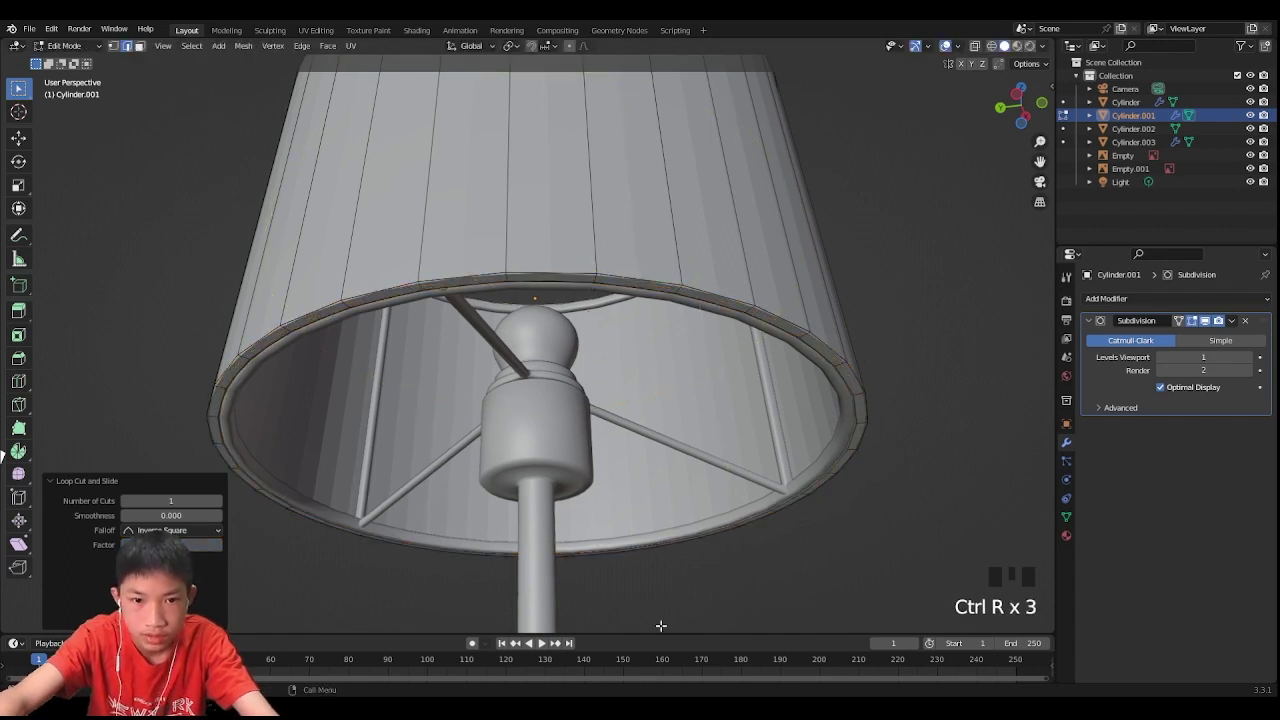
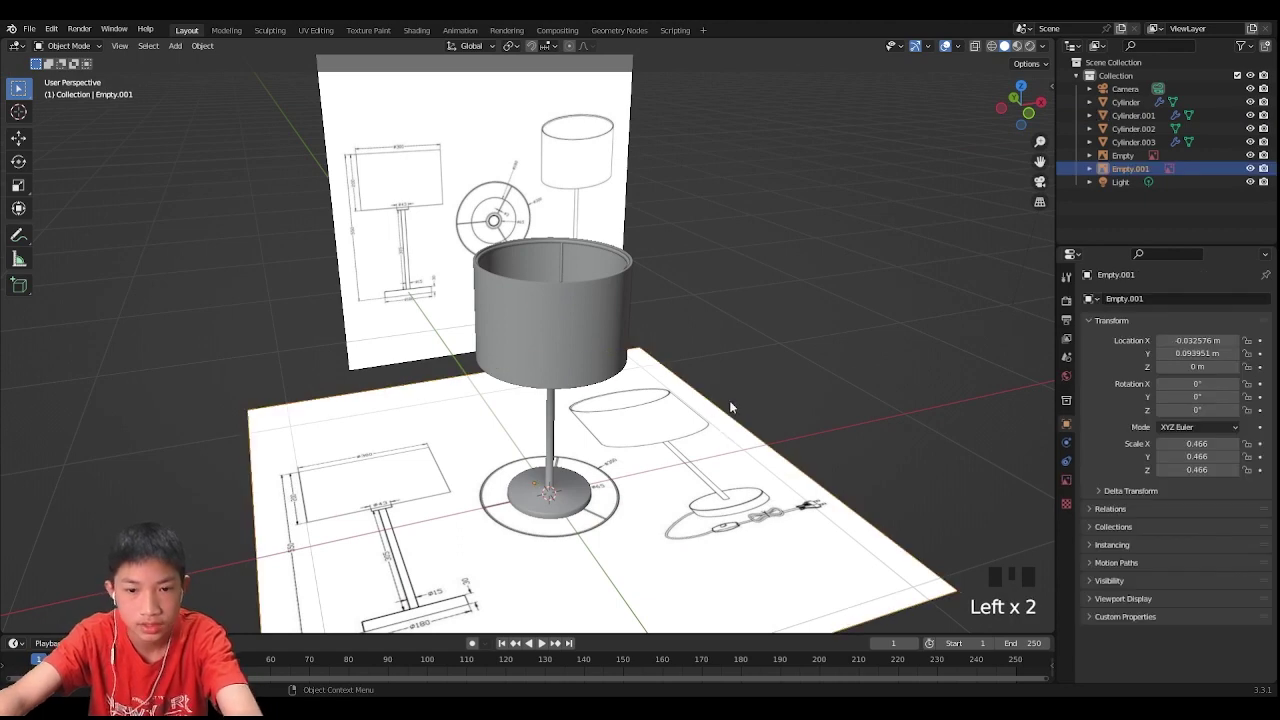
Step: Hide both Empty reference images so only the lamp model remains visible
{"action": "left_click", "coordinate": [405, 234]}
{"action": "key", "text": "h"}
{"action": "left_click", "coordinate": [803, 402]}
{"action": "left_click_drag", "start_coordinate": [797, 417], "coordinate": [649, 417]}
Step: Add a mesh plane under the lamp and scale it up as a ground surface
{"action": "key", "text": "shift+a"}
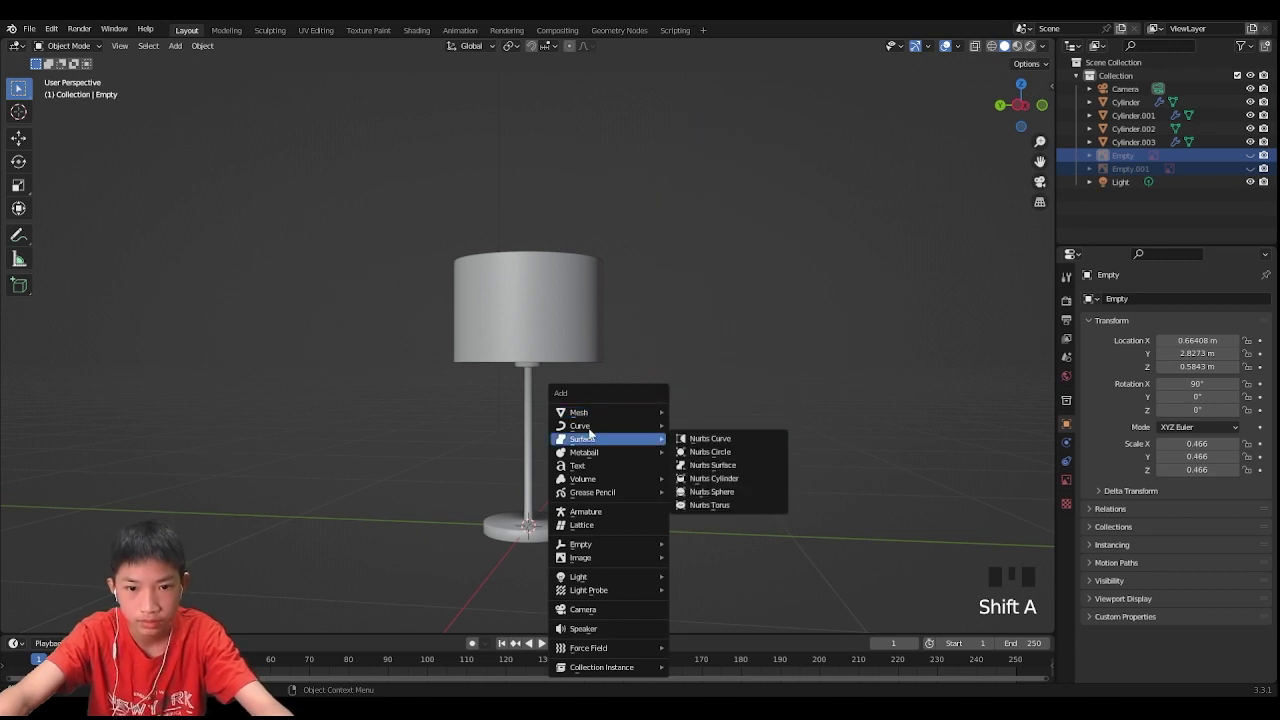
{"action": "key", "text": "s"}
{"action": "left_click", "coordinate": [822, 292]}
{"action": "left_click_drag", "start_coordinate": [835, 369], "coordinate": [871, 389]}
{"action": "scroll", "scroll_direction": "down", "scroll_amount": 3}
Step: Select the stem-and-base Cylinder and create a new metallic material for it
{"action": "left_click", "coordinate": [1020, 51]}
{"action": "scroll", "scroll_direction": "up", "scroll_amount": 3}
{"action": "double_click", "coordinate": [526, 499]}
{"action": "left_click", "coordinate": [1074, 539]}
{"action": "left_click_drag", "start_coordinate": [1150, 353], "coordinate": [1181, 531]}
{"action": "scroll", "scroll_direction": "down", "scroll_amount": 3}
{"action": "scroll", "scroll_direction": "down", "scroll_amount": 3}
{"action": "left_click_drag", "start_coordinate": [1177, 466], "coordinate": [1174, 490]}
Step: Set the stem material's Base Color to an orange hue and check it on the base
{"action": "scroll", "scroll_direction": "up", "scroll_amount": 3}
{"action": "left_click", "coordinate": [1185, 391]}
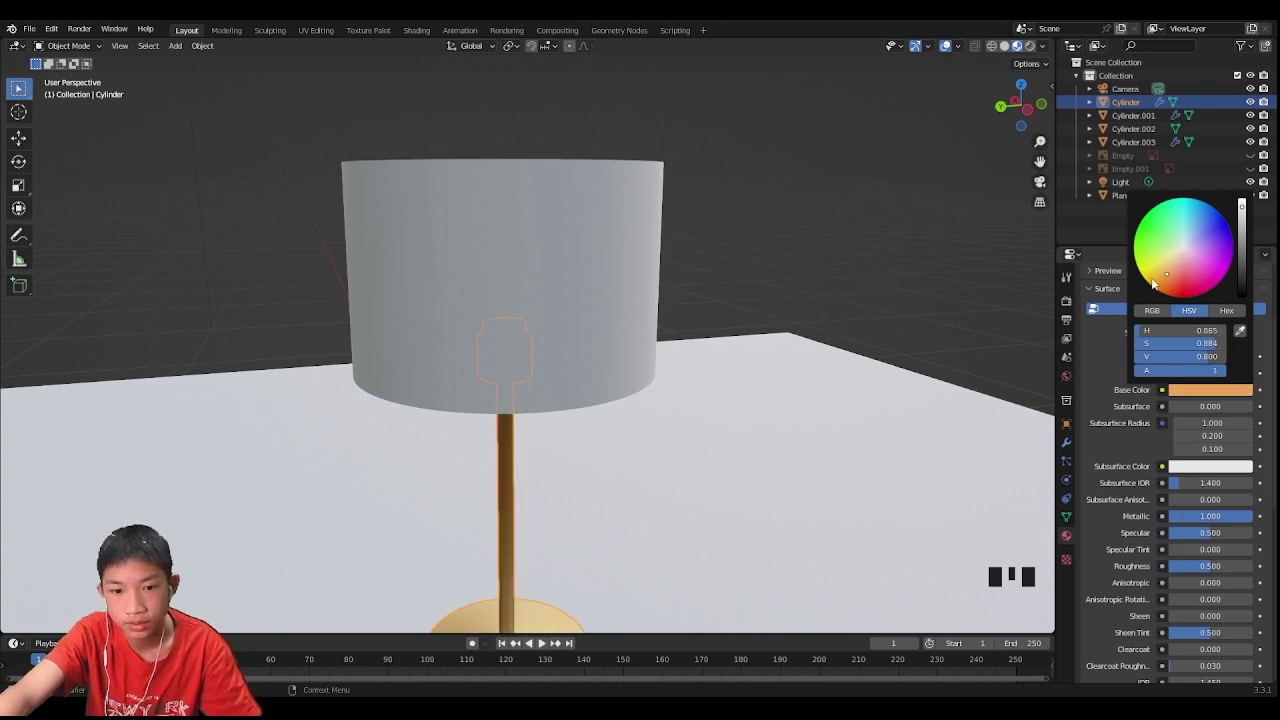
{"action": "left_click", "coordinate": [869, 251]}
{"action": "scroll", "scroll_direction": "down", "scroll_amount": 3}
{"action": "scroll", "scroll_direction": "up", "scroll_amount": 3}
{"action": "left_click_drag", "start_coordinate": [768, 510], "coordinate": [681, 296]}
{"action": "scroll", "scroll_direction": "up", "scroll_amount": 3}
{"action": "left_click_drag", "start_coordinate": [448, 463], "coordinate": [464, 480]}
{"action": "left_click", "coordinate": [464, 480]}
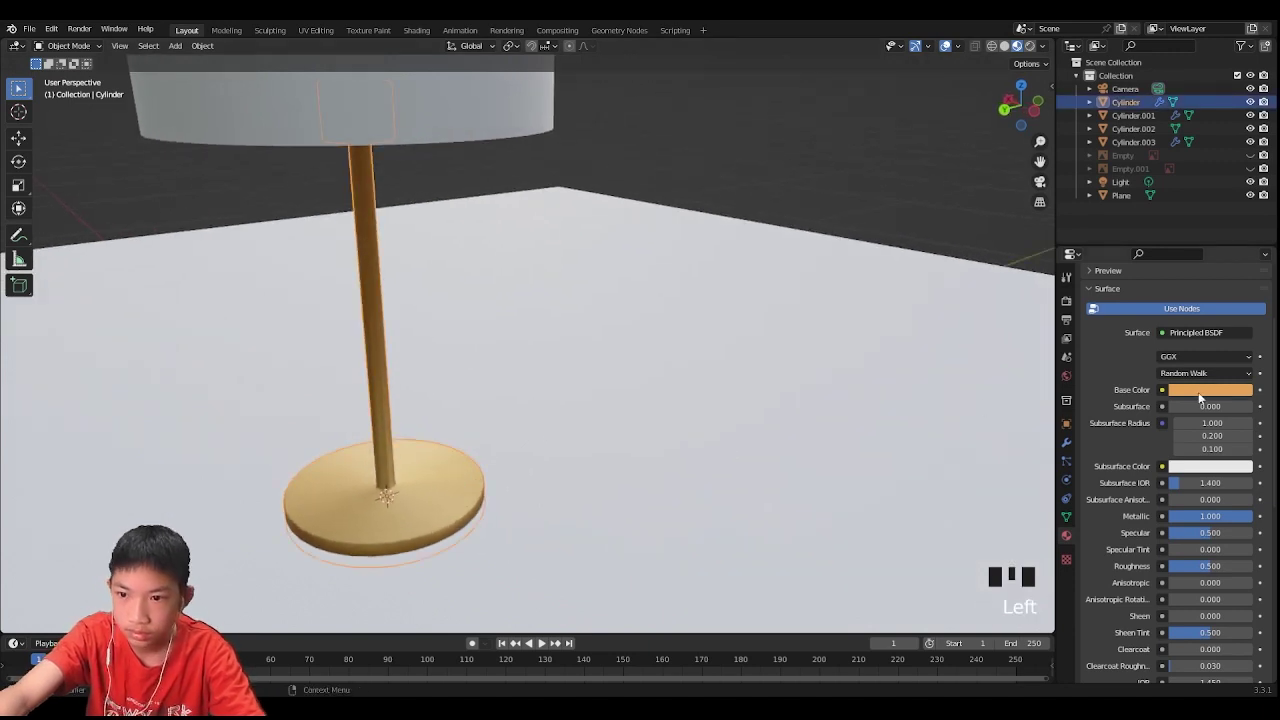
Step: Refine the Base Color to copper (H 0.030, S 0.876) and inspect the lamp from above
{"action": "left_click", "coordinate": [1209, 397]}
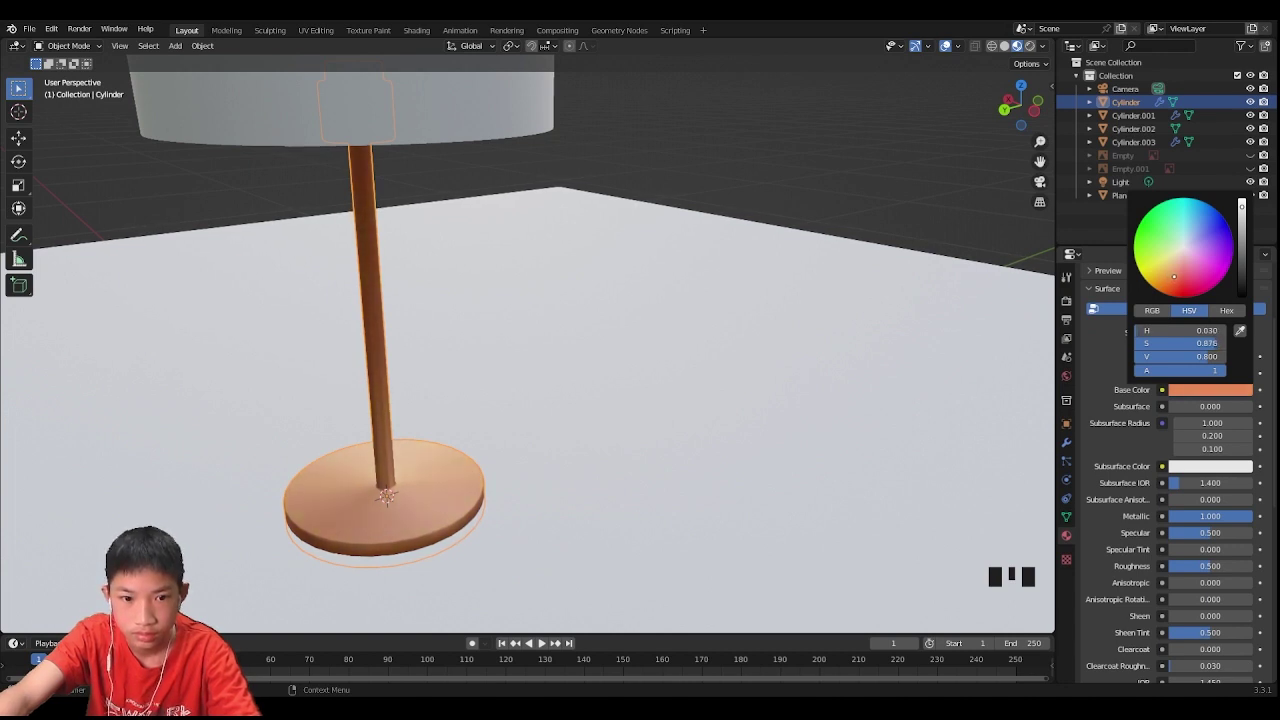
{"action": "left_click", "coordinate": [1200, 559]}
{"action": "left_click_drag", "start_coordinate": [1208, 563], "coordinate": [938, 242]}
{"action": "scroll", "scroll_direction": "down", "scroll_amount": 3}
{"action": "left_click_drag", "start_coordinate": [827, 261], "coordinate": [748, 265]}
{"action": "scroll", "scroll_direction": "up", "scroll_amount": 3}
{"action": "left_click_drag", "start_coordinate": [655, 313], "coordinate": [796, 436]}
{"action": "scroll", "scroll_direction": "down", "scroll_amount": 3}
{"action": "left_click", "coordinate": [506, 360]}
Step: Select the bulb piece Cylinder.003 and assign a white material to its bulb faces, keeping the socket copper
{"action": "left_click", "coordinate": [508, 370]}
{"action": "key", "text": "g"}
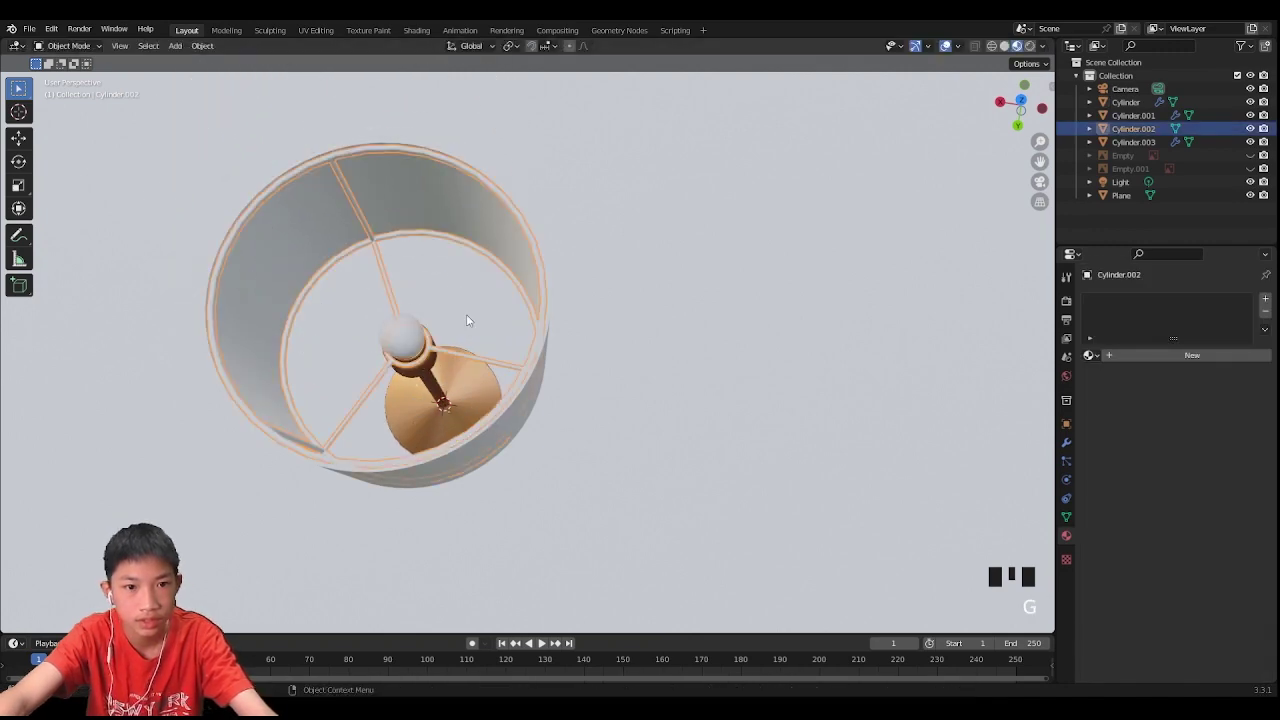
{"action": "left_click_drag", "start_coordinate": [494, 324], "coordinate": [616, 272]}
{"action": "scroll", "scroll_direction": "up", "scroll_amount": 3}
{"action": "left_click_drag", "start_coordinate": [625, 254], "coordinate": [592, 431]}
{"action": "scroll", "scroll_direction": "up", "scroll_amount": 3}
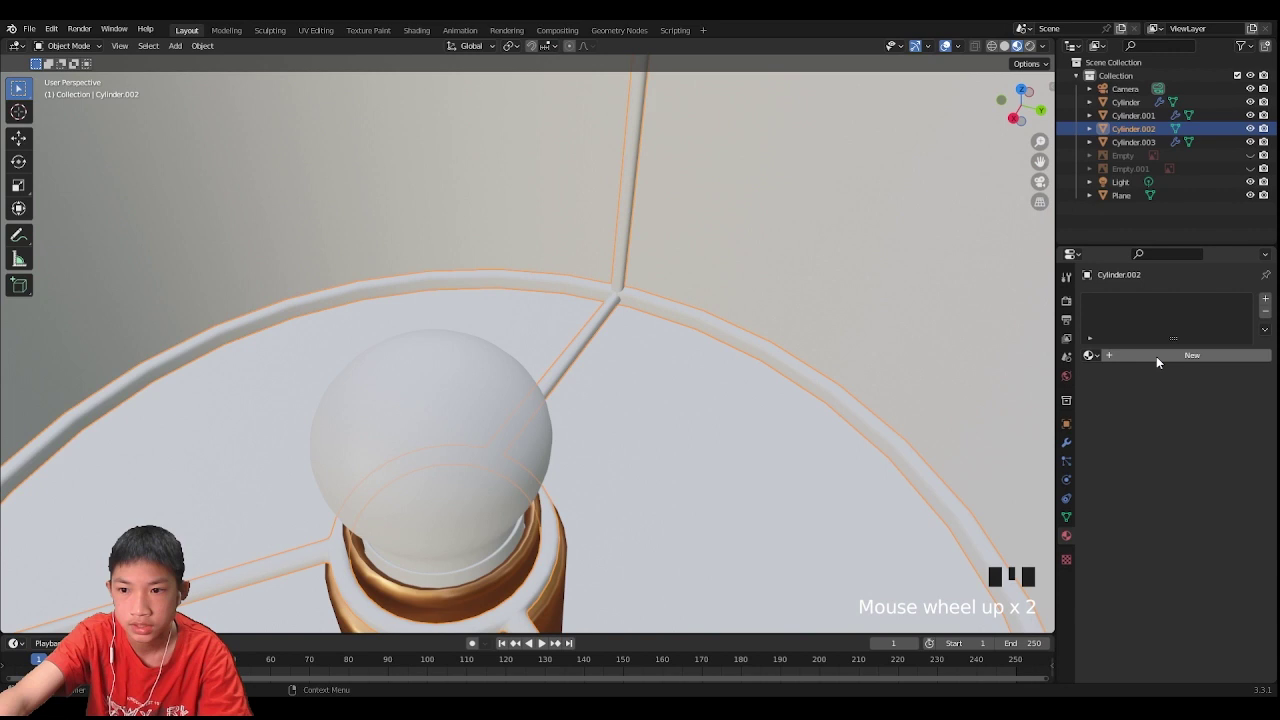
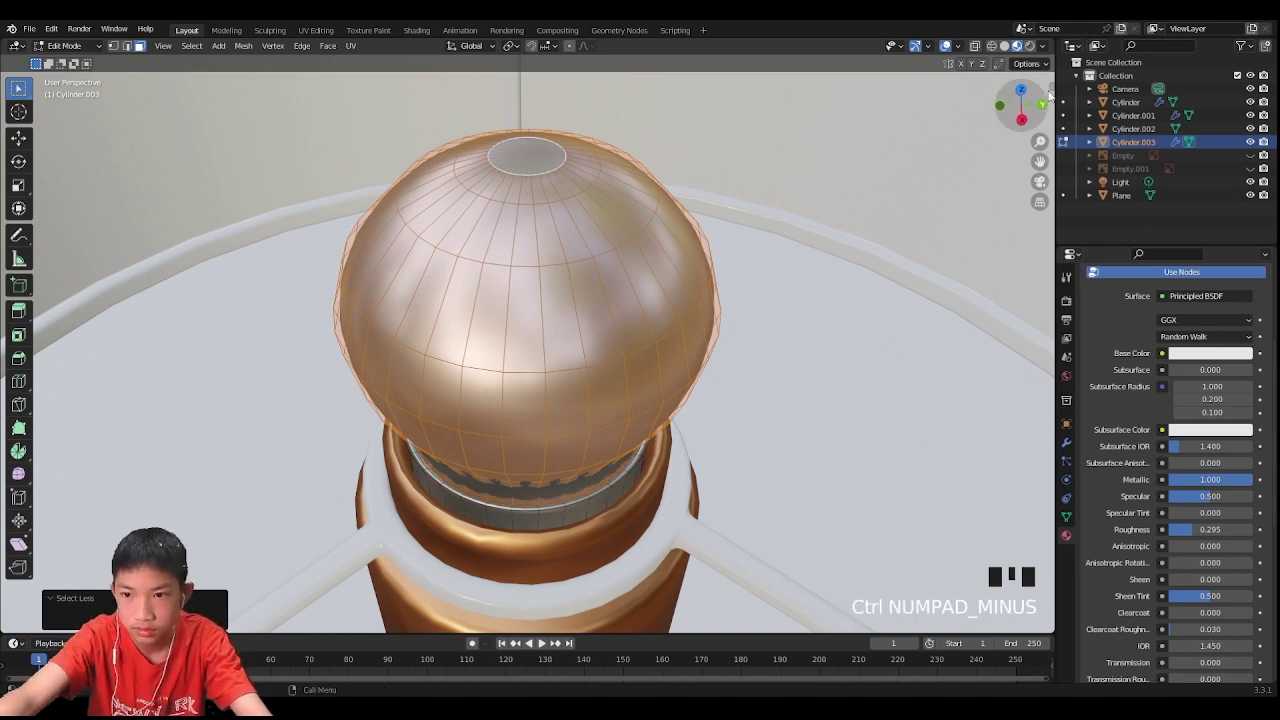
{"action": "scroll", "scroll_direction": "up", "scroll_amount": 3}
{"action": "left_click_drag", "start_coordinate": [1275, 300], "coordinate": [1211, 548]}
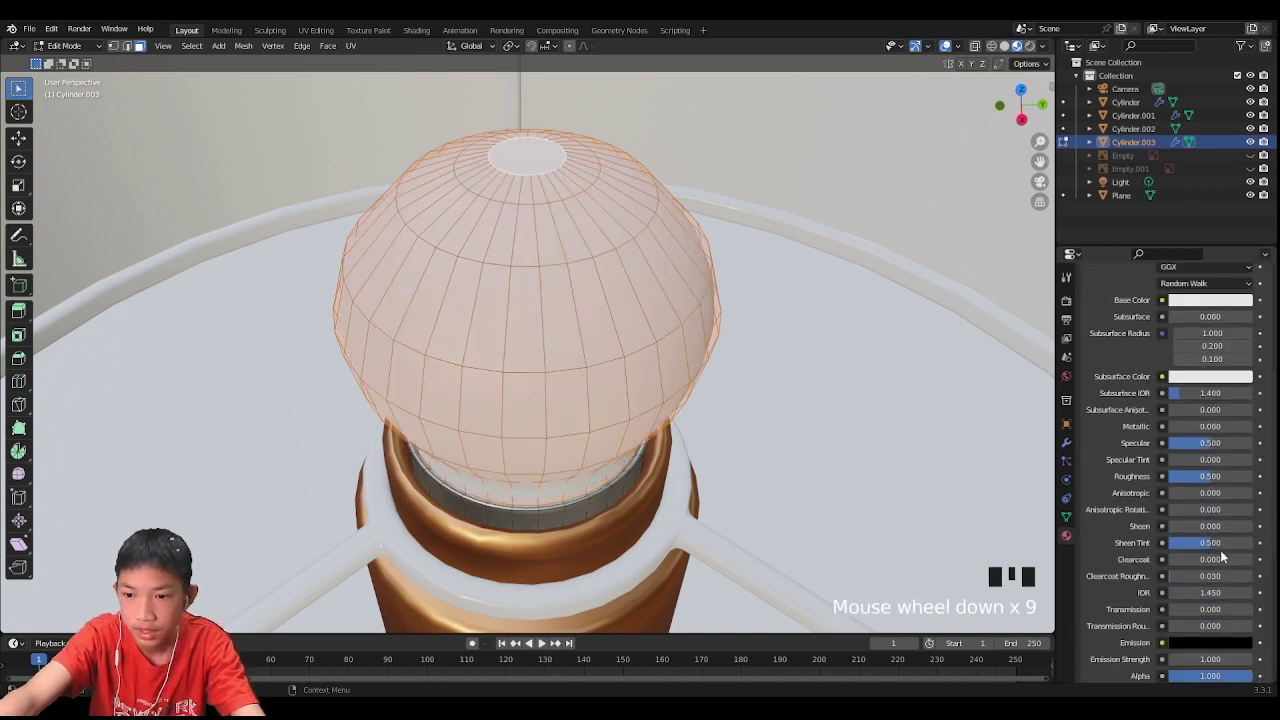
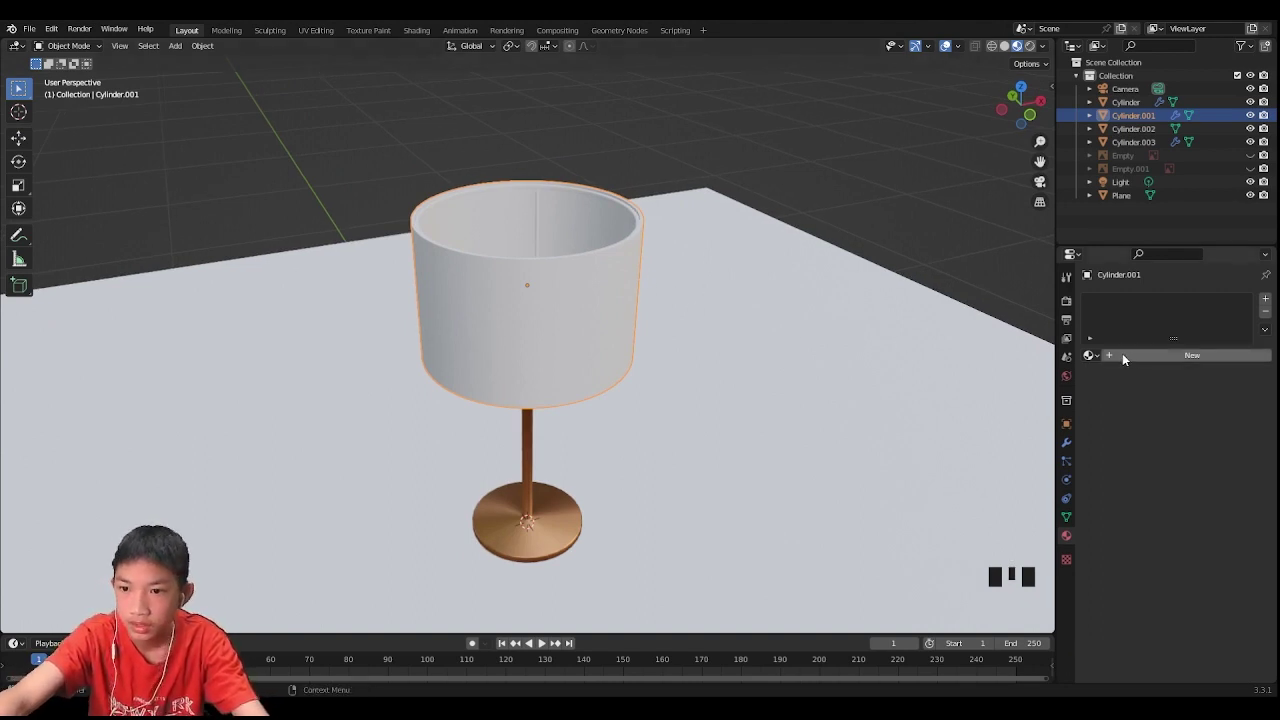
Step: Give the shade Cylinder.001 a new material with Surface set to Subsurface Scattering
{"action": "left_click_drag", "start_coordinate": [1133, 361], "coordinate": [1121, 340]}
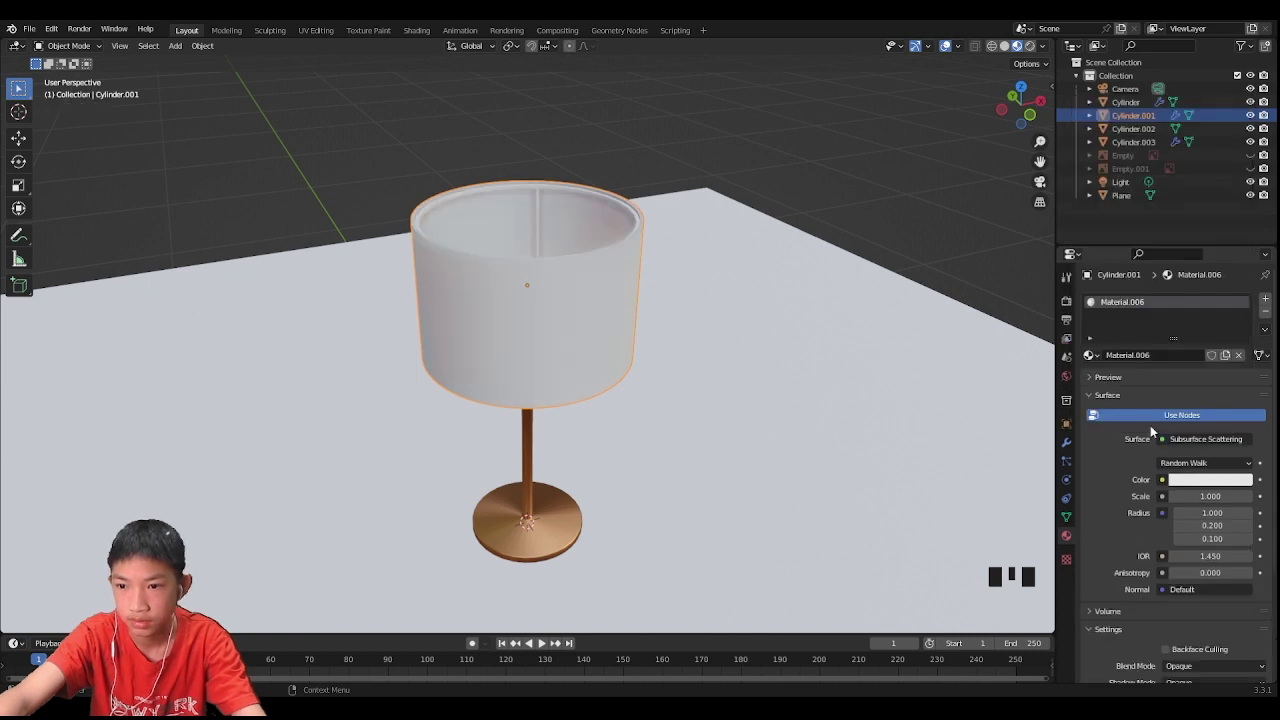
{"action": "scroll", "scroll_direction": "down", "scroll_amount": 3}
{"action": "left_click_drag", "start_coordinate": [789, 359], "coordinate": [739, 345]}
{"action": "scroll", "scroll_direction": "up", "scroll_amount": 3}
{"action": "left_click_drag", "start_coordinate": [612, 292], "coordinate": [660, 275]}
{"action": "scroll", "scroll_direction": "up", "scroll_amount": 3}
Step: Change the shade's subsurface colour from white to bright lime green
{"action": "left_click", "coordinate": [1188, 455]}
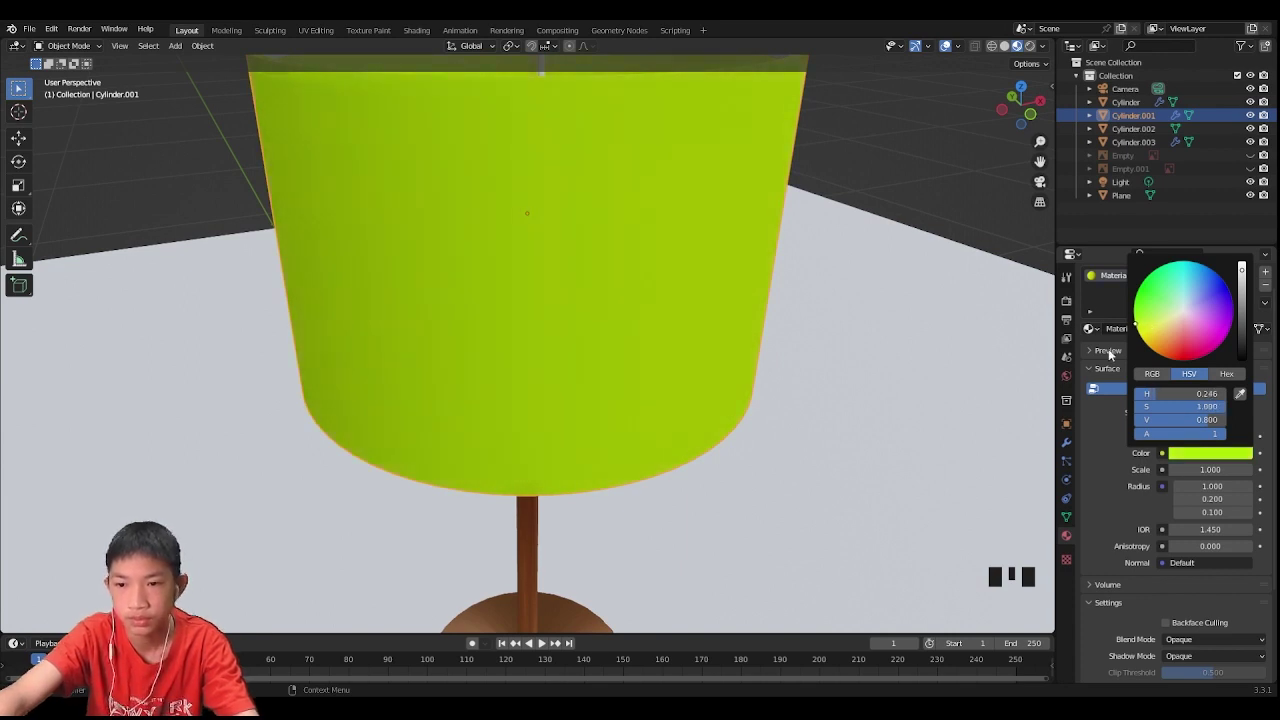
{"action": "left_click", "coordinate": [1089, 439]}
{"action": "scroll", "scroll_direction": "down", "scroll_amount": 3}
{"action": "left_click_drag", "start_coordinate": [840, 397], "coordinate": [795, 388]}
{"action": "scroll", "scroll_direction": "up", "scroll_amount": 3}
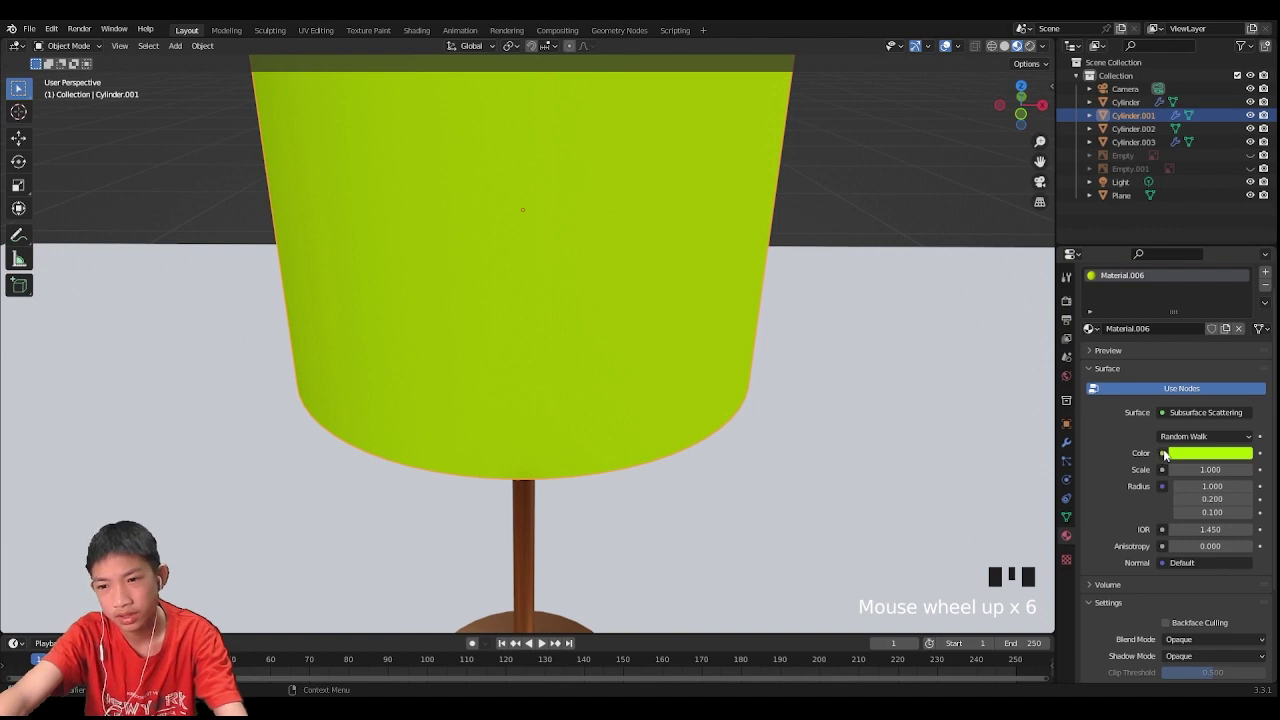
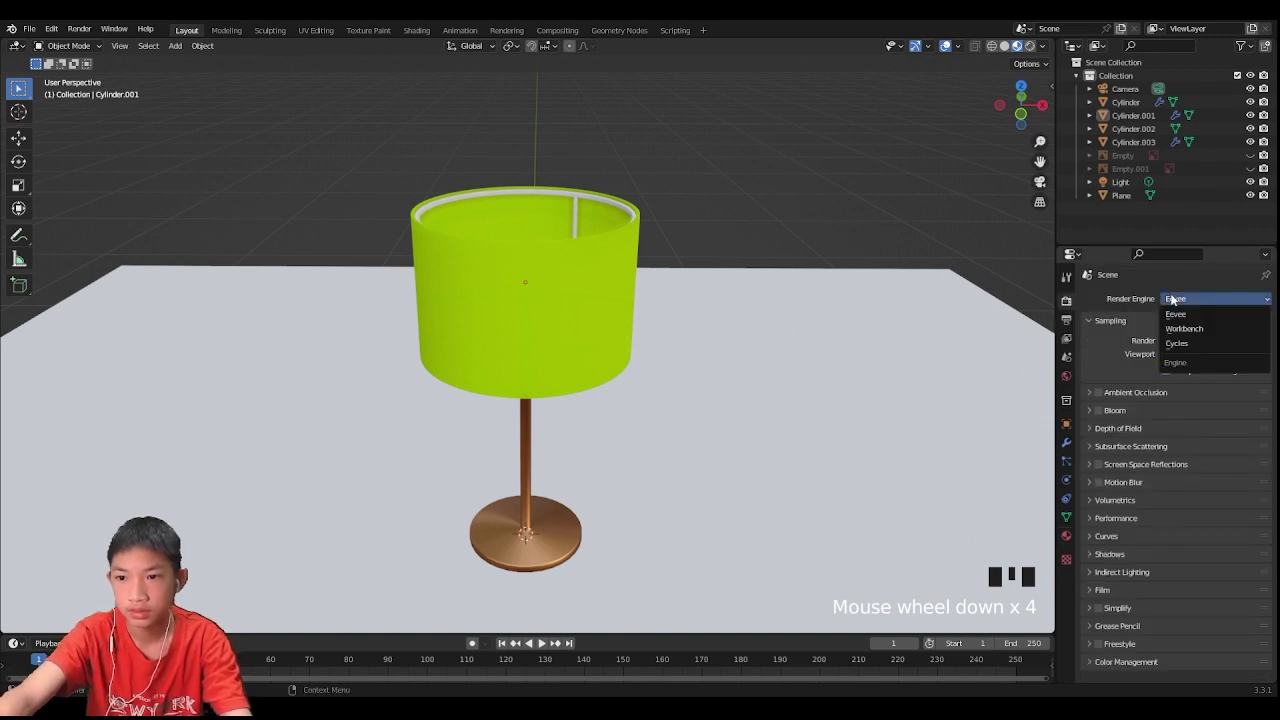
Step: Set the render engine to Cycles on GPU Compute with viewport denoising, and add a Point light
{"action": "left_click_drag", "start_coordinate": [1191, 342], "coordinate": [853, 270]}
{"action": "scroll", "scroll_direction": "down", "scroll_amount": 3}
{"action": "left_click_drag", "start_coordinate": [851, 266], "coordinate": [1214, 371]}
{"action": "left_click_drag", "start_coordinate": [1214, 371], "coordinate": [1114, 456]}
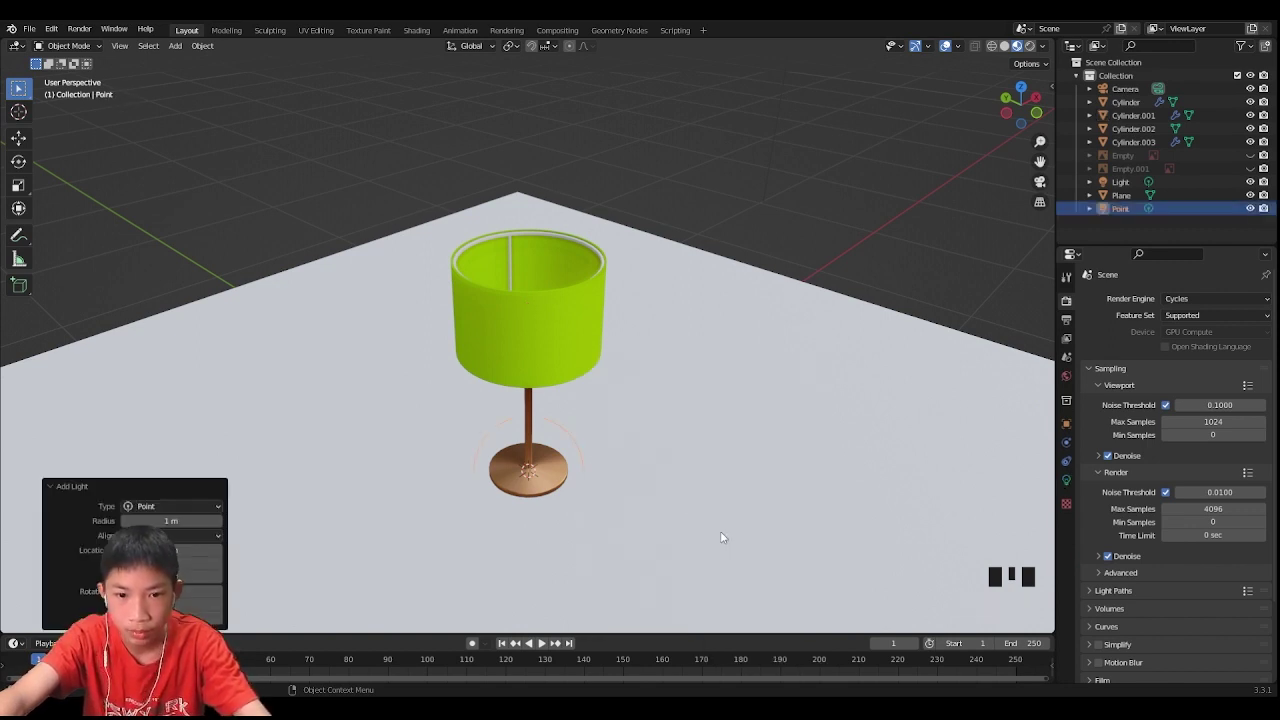
Step: Move the point light up along Z into the shade and switch to Rendered viewport shading
{"action": "scroll", "scroll_direction": "up", "scroll_amount": 3}
{"action": "key", "text": "g"}
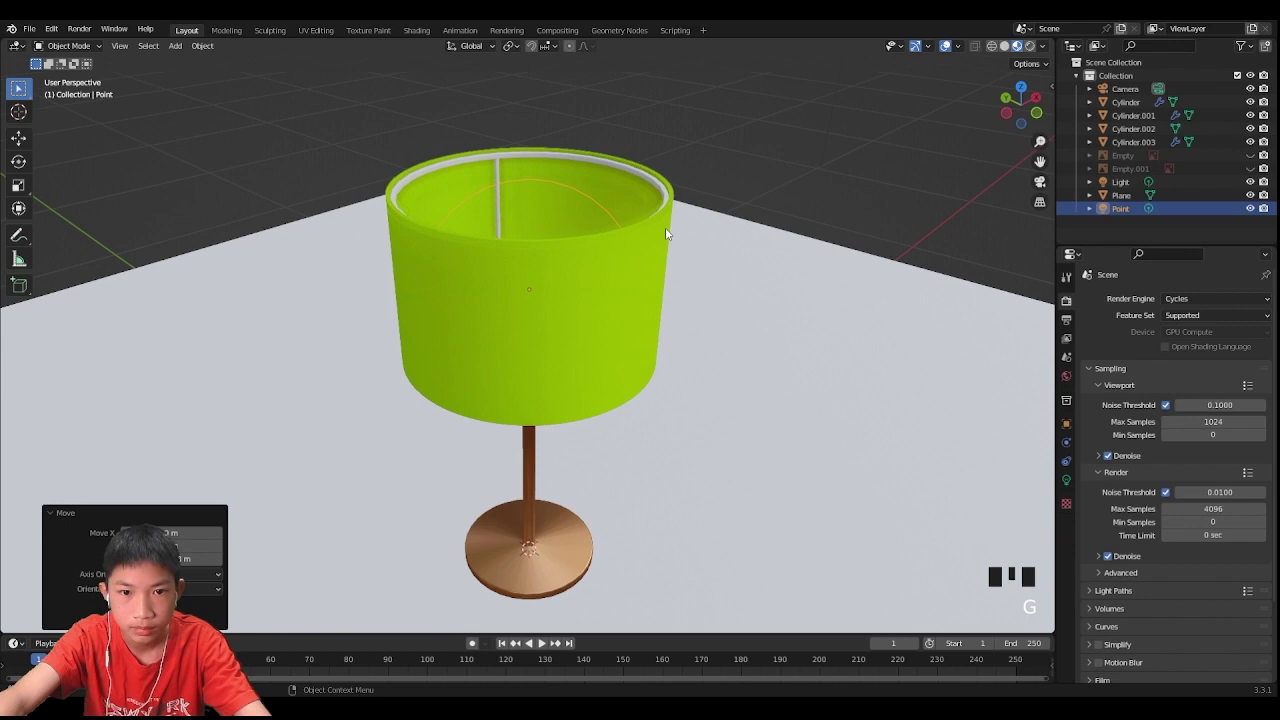
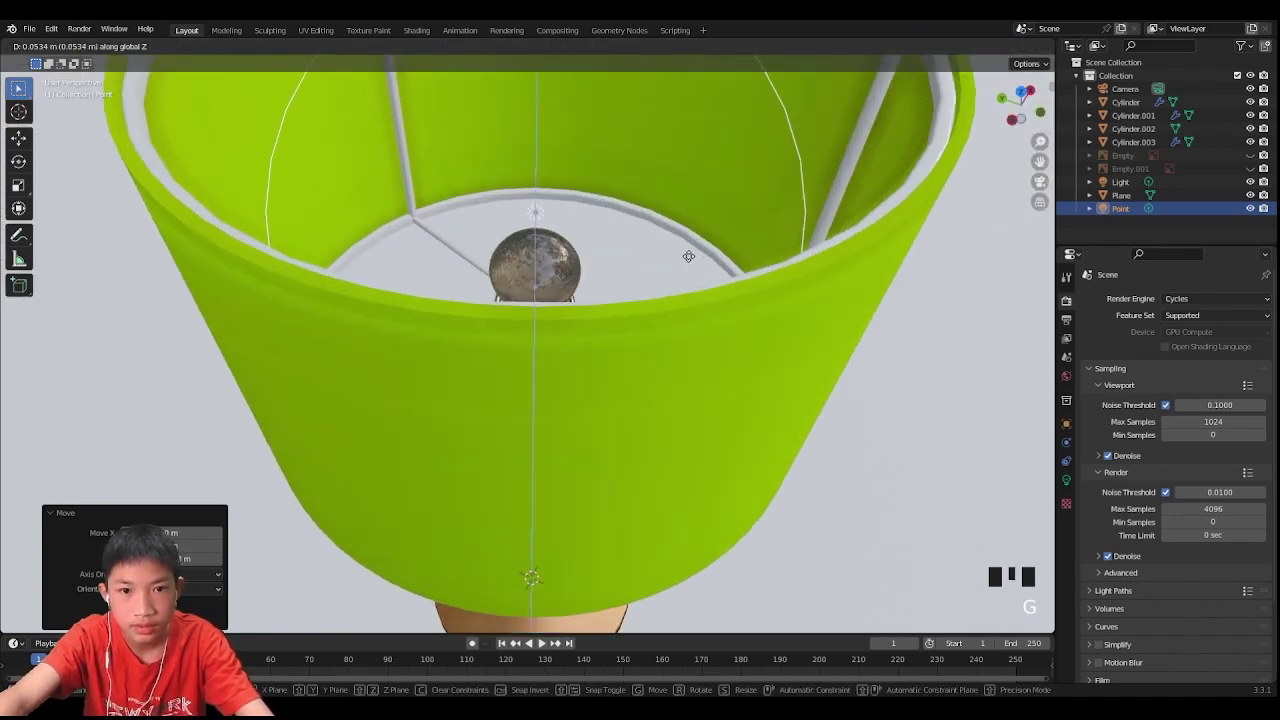
{"action": "scroll", "scroll_direction": "down", "scroll_amount": 3}
{"action": "left_click", "coordinate": [1021, 57]}
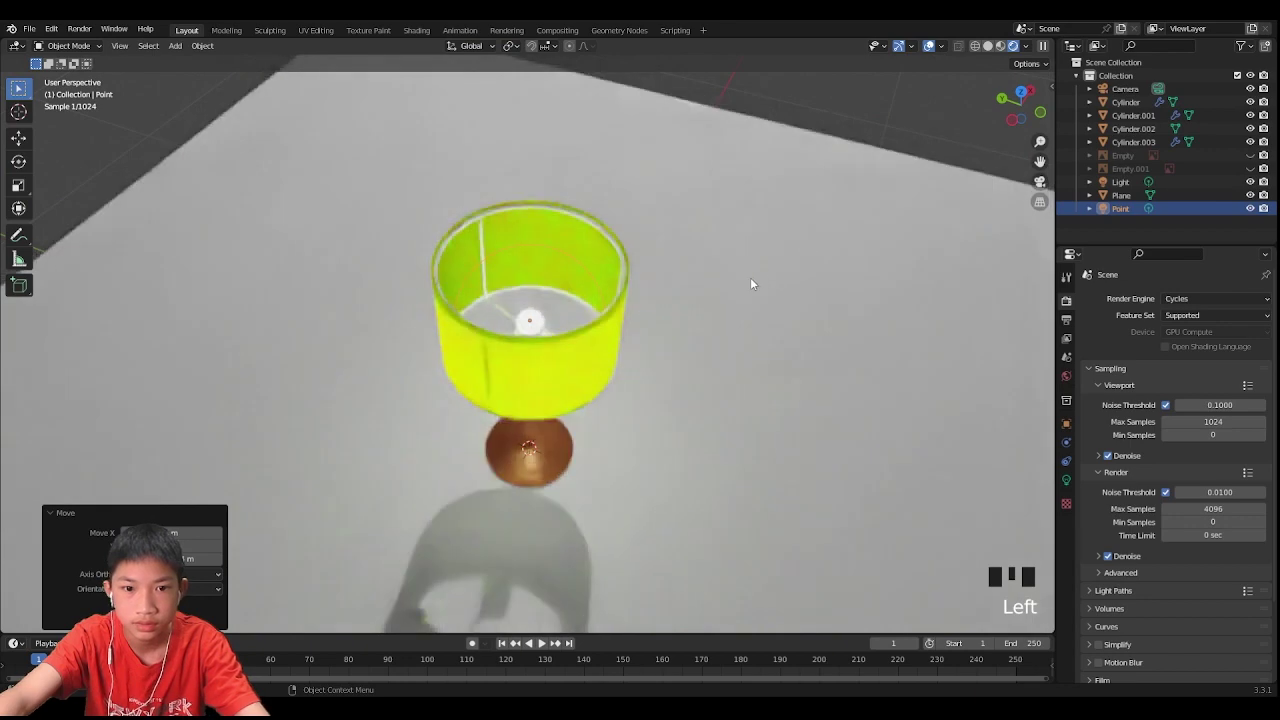
Step: Inspect the glowing lamp and its shadow, then view it through the scene camera
{"action": "left_click_drag", "start_coordinate": [810, 244], "coordinate": [518, 285]}
{"action": "scroll", "scroll_direction": "down", "scroll_amount": 3}
{"action": "left_click_drag", "start_coordinate": [606, 293], "coordinate": [652, 287]}
{"action": "key", "text": "KP_0"}
{"action": "scroll", "scroll_direction": "up", "scroll_amount": 3}
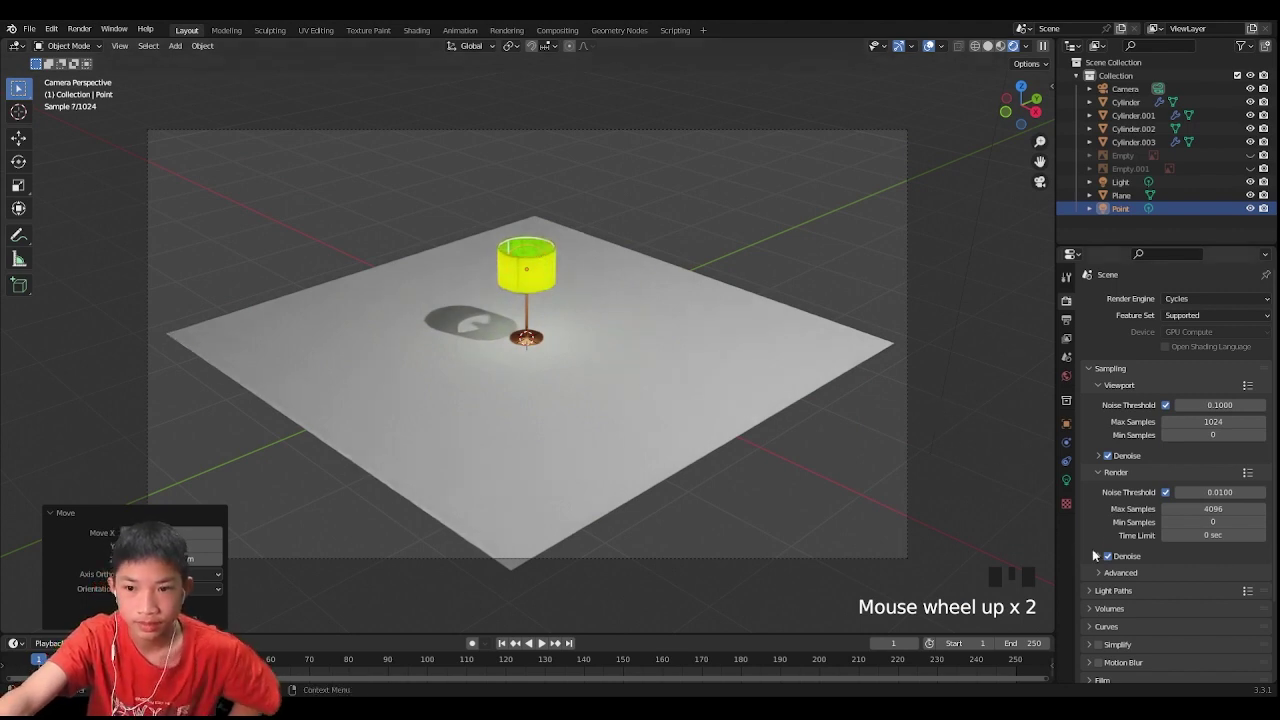
Step: Review the Point light's data properties (10 W power, 0.25 m radius) and deselect it
{"action": "left_click", "coordinate": [1072, 481]}
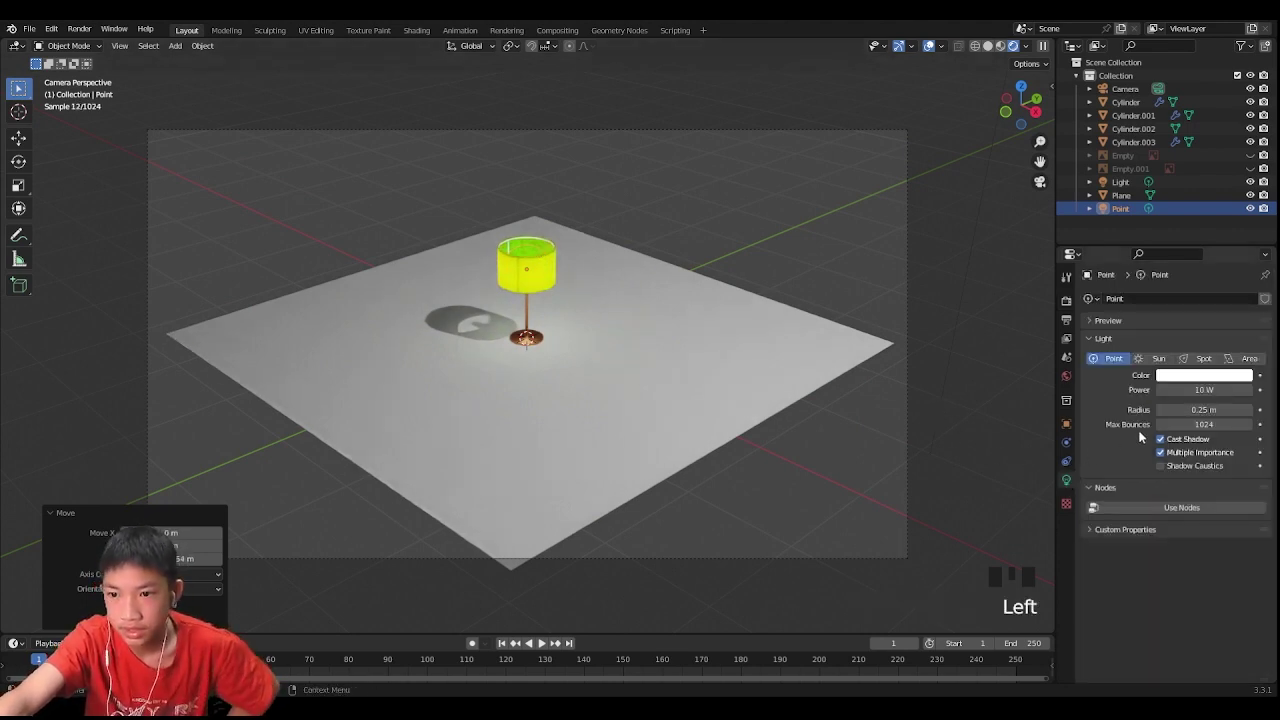
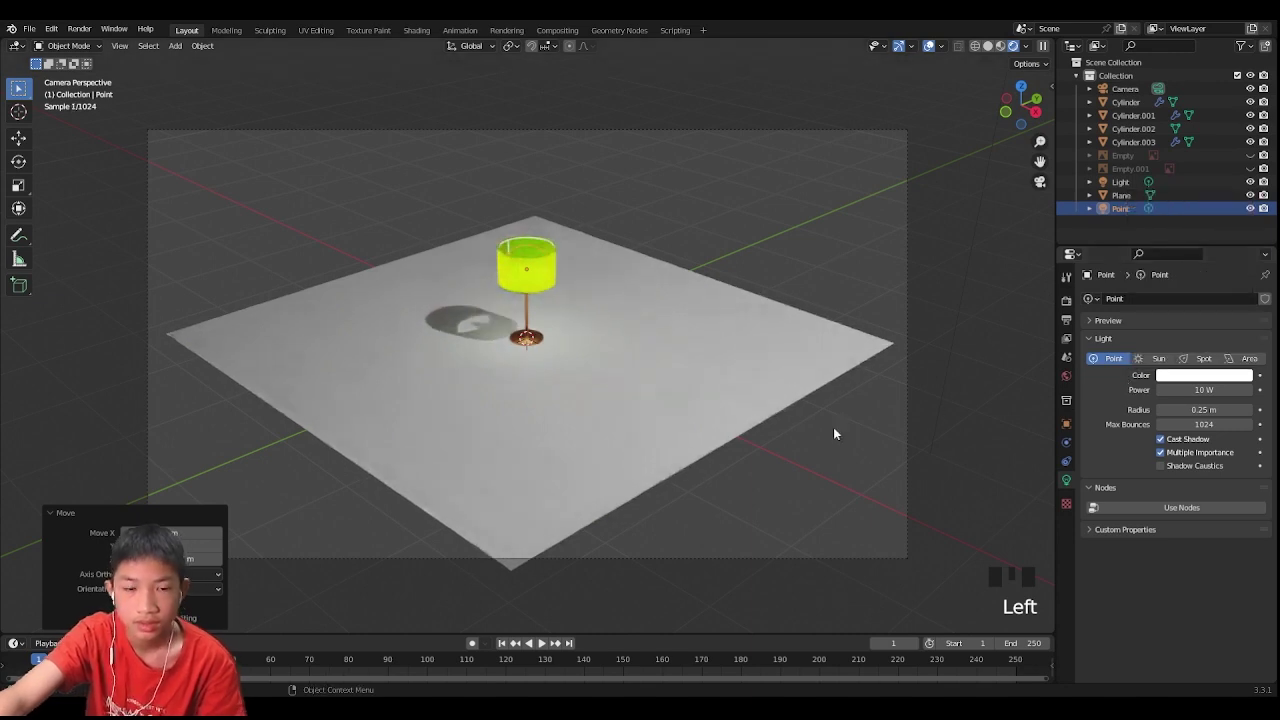
{"action": "left_click", "coordinate": [839, 429]}
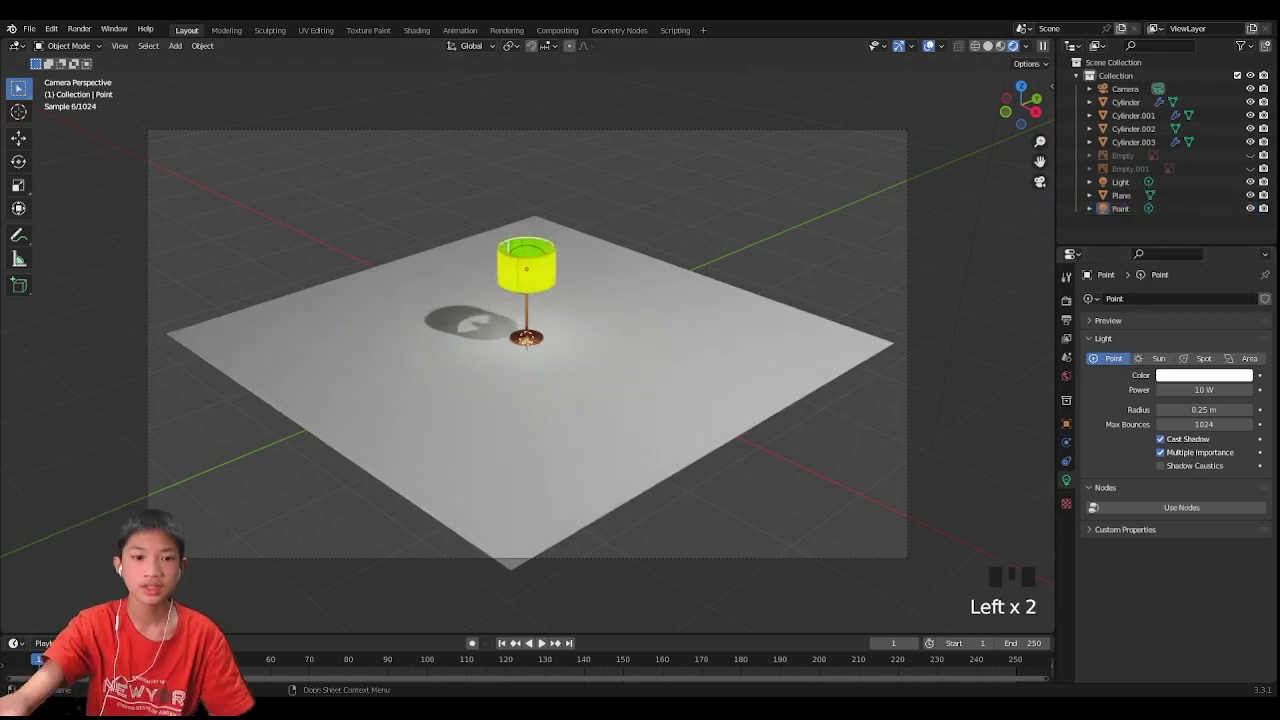